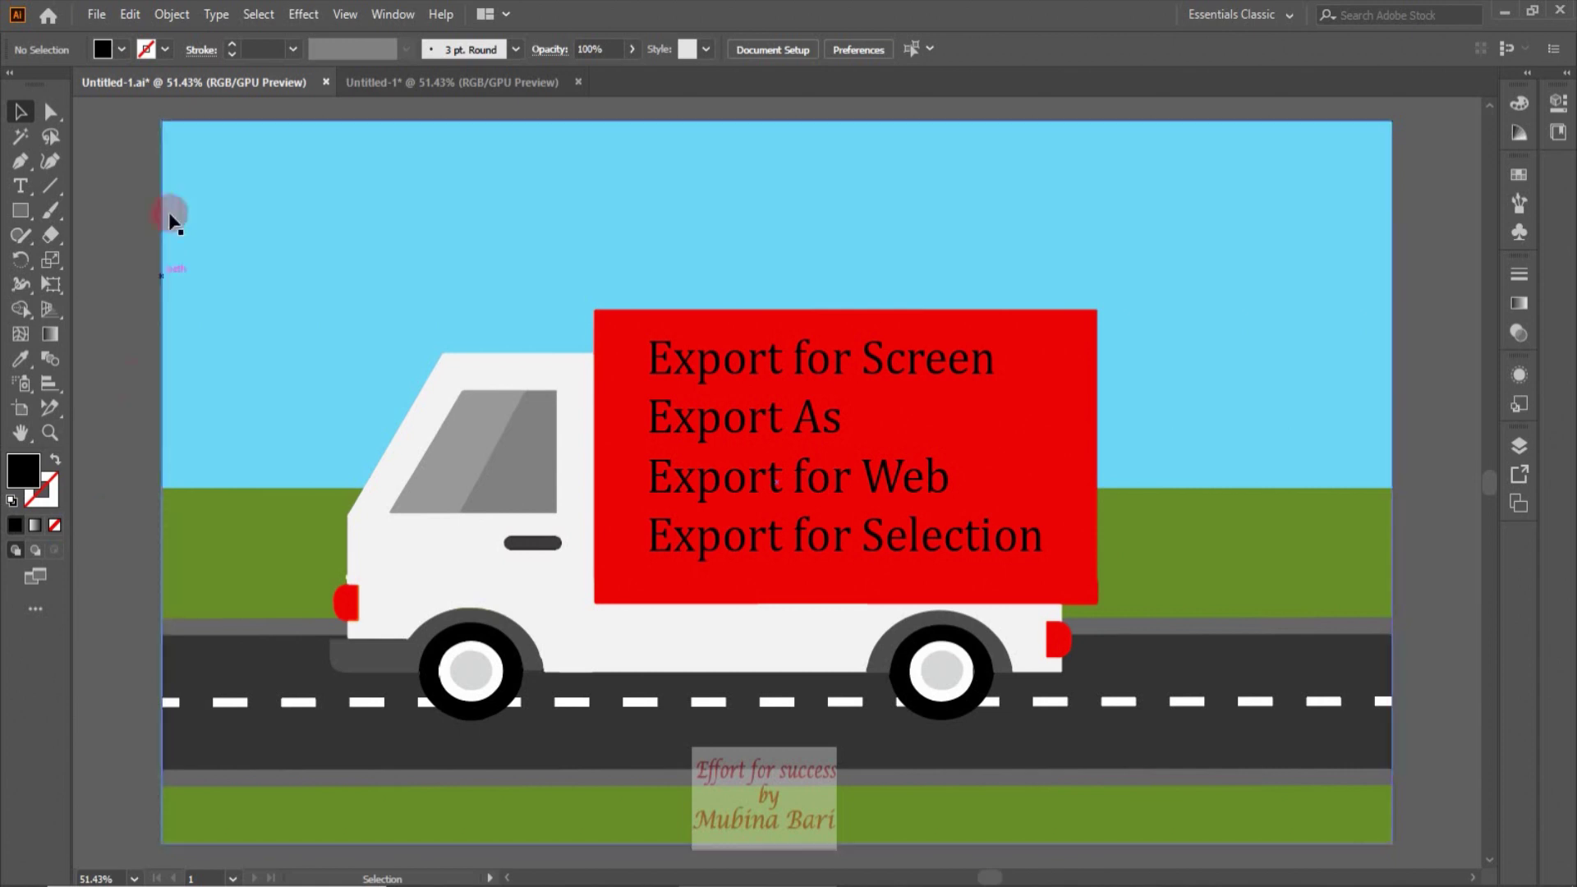
Step: Place a 1120 × 470 px light grey rectangle in the Untitled-1 document as the truck body
{"action": "left_click", "coordinate": [454, 94]}
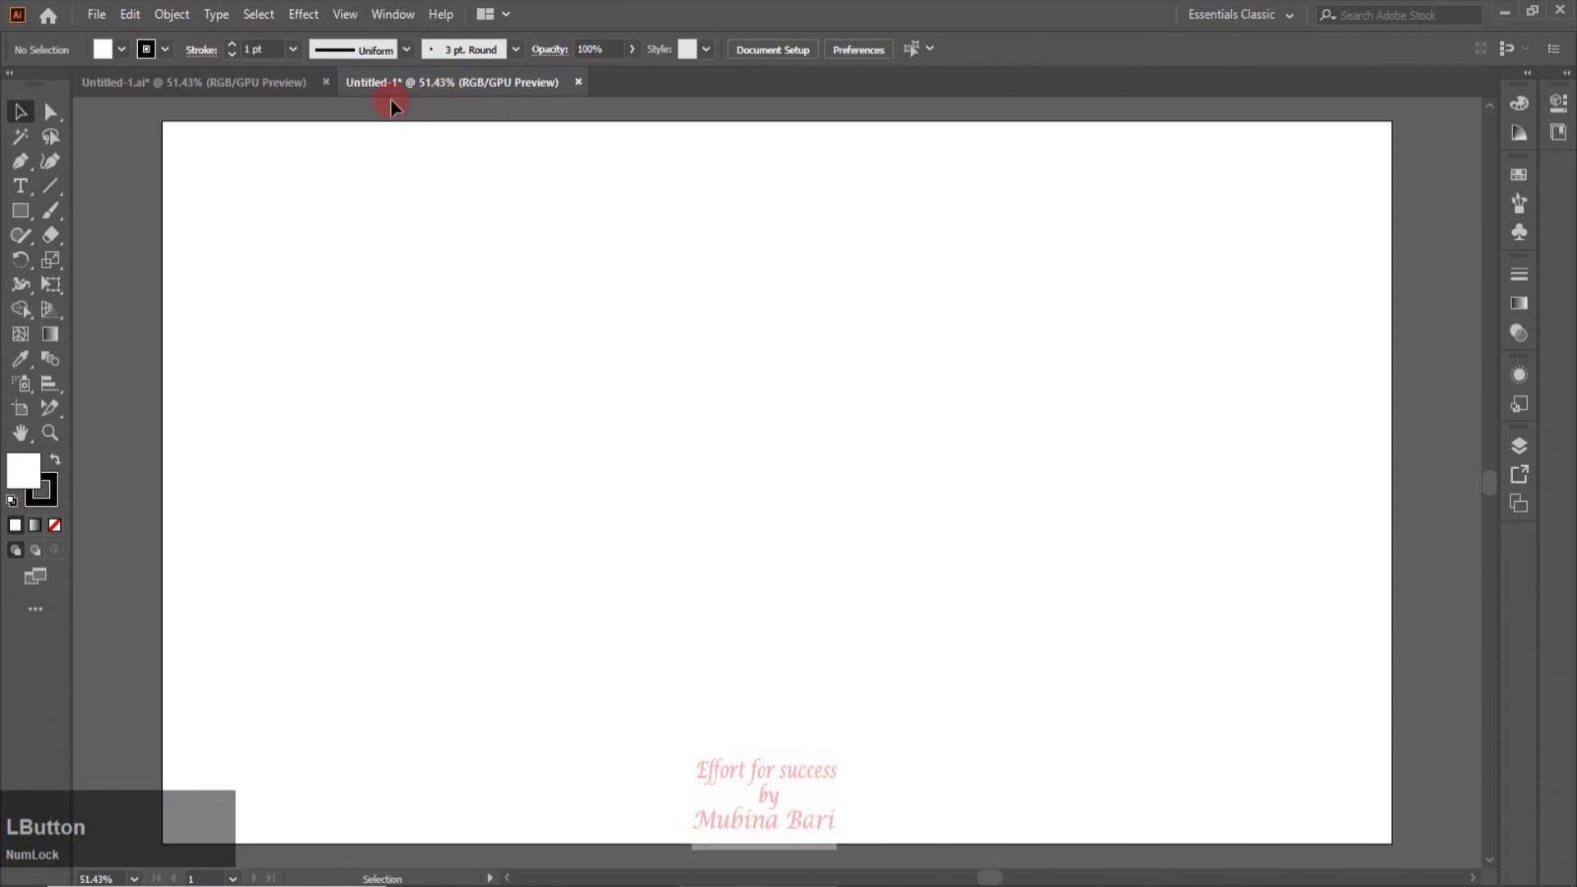
{"action": "left_click", "coordinate": [35, 229]}
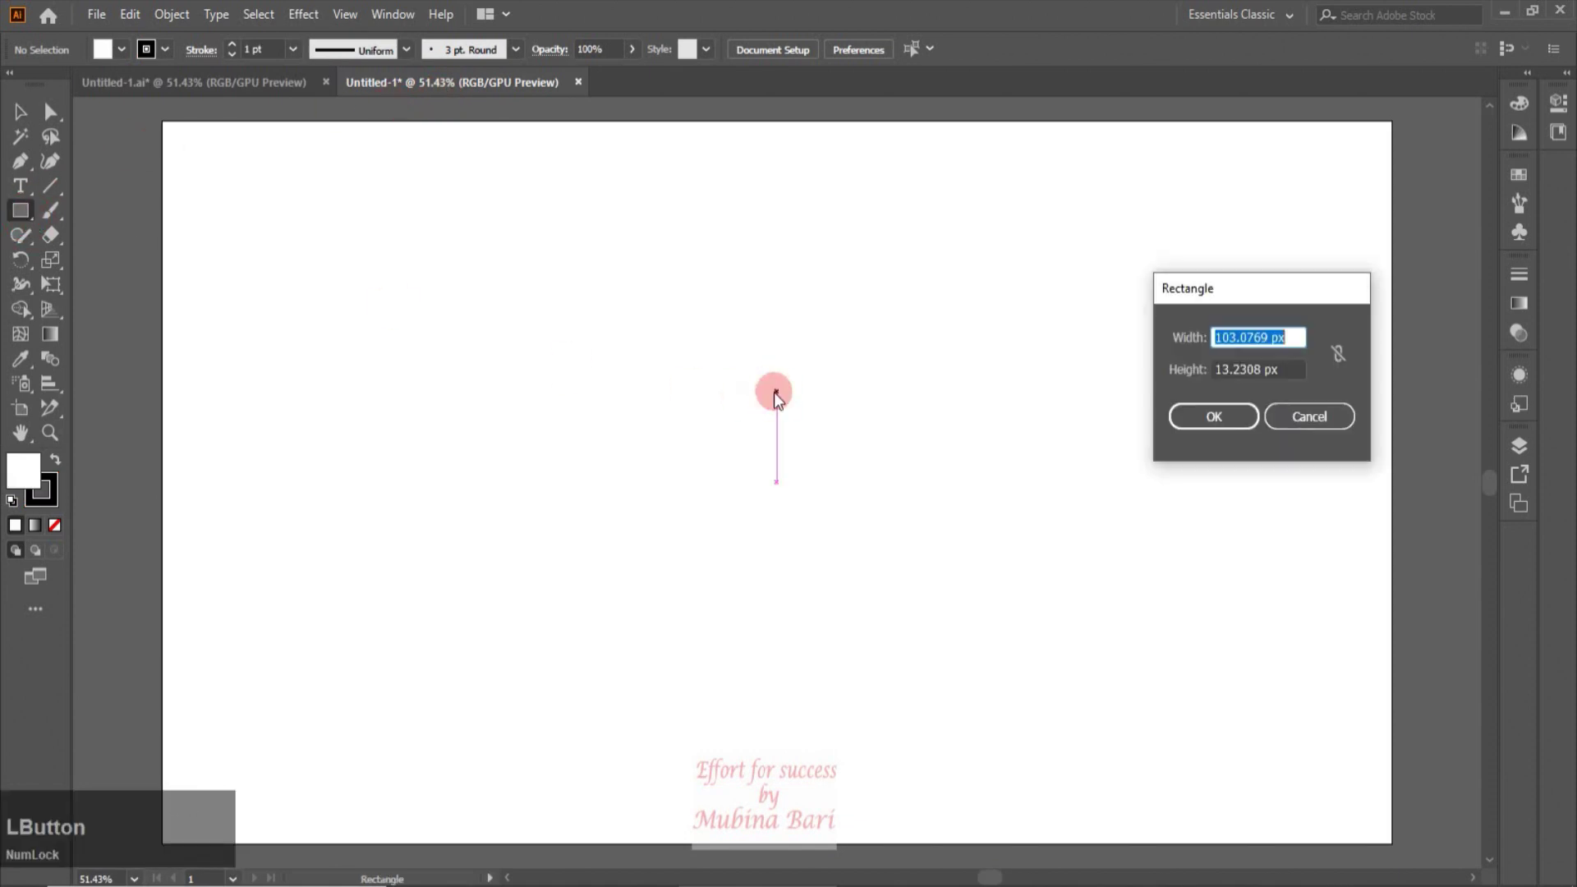
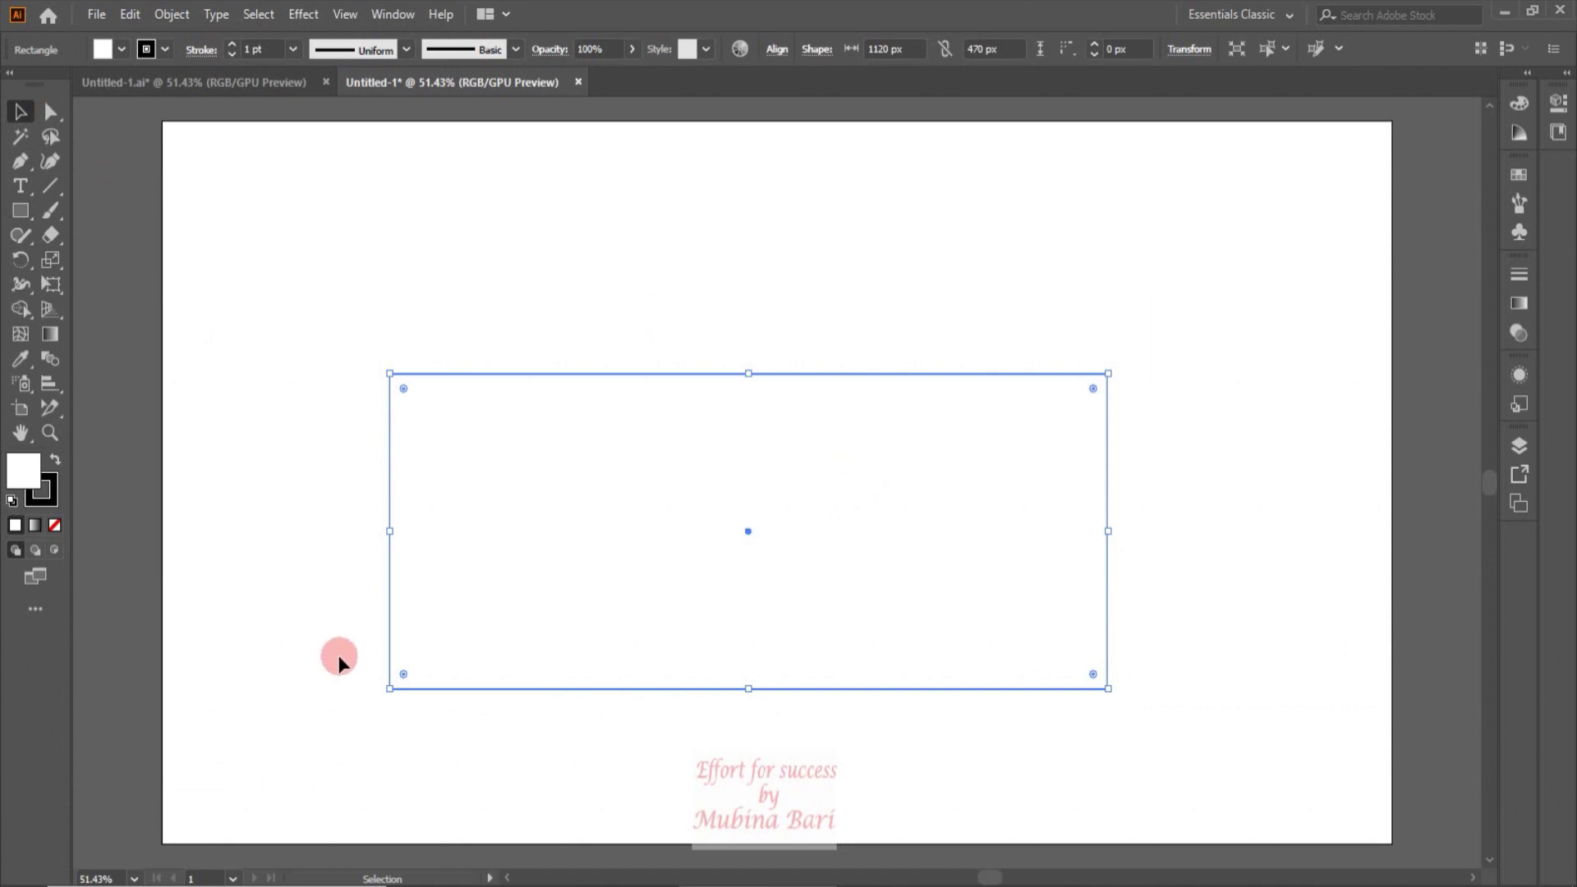
{"action": "left_click", "coordinate": [125, 53]}
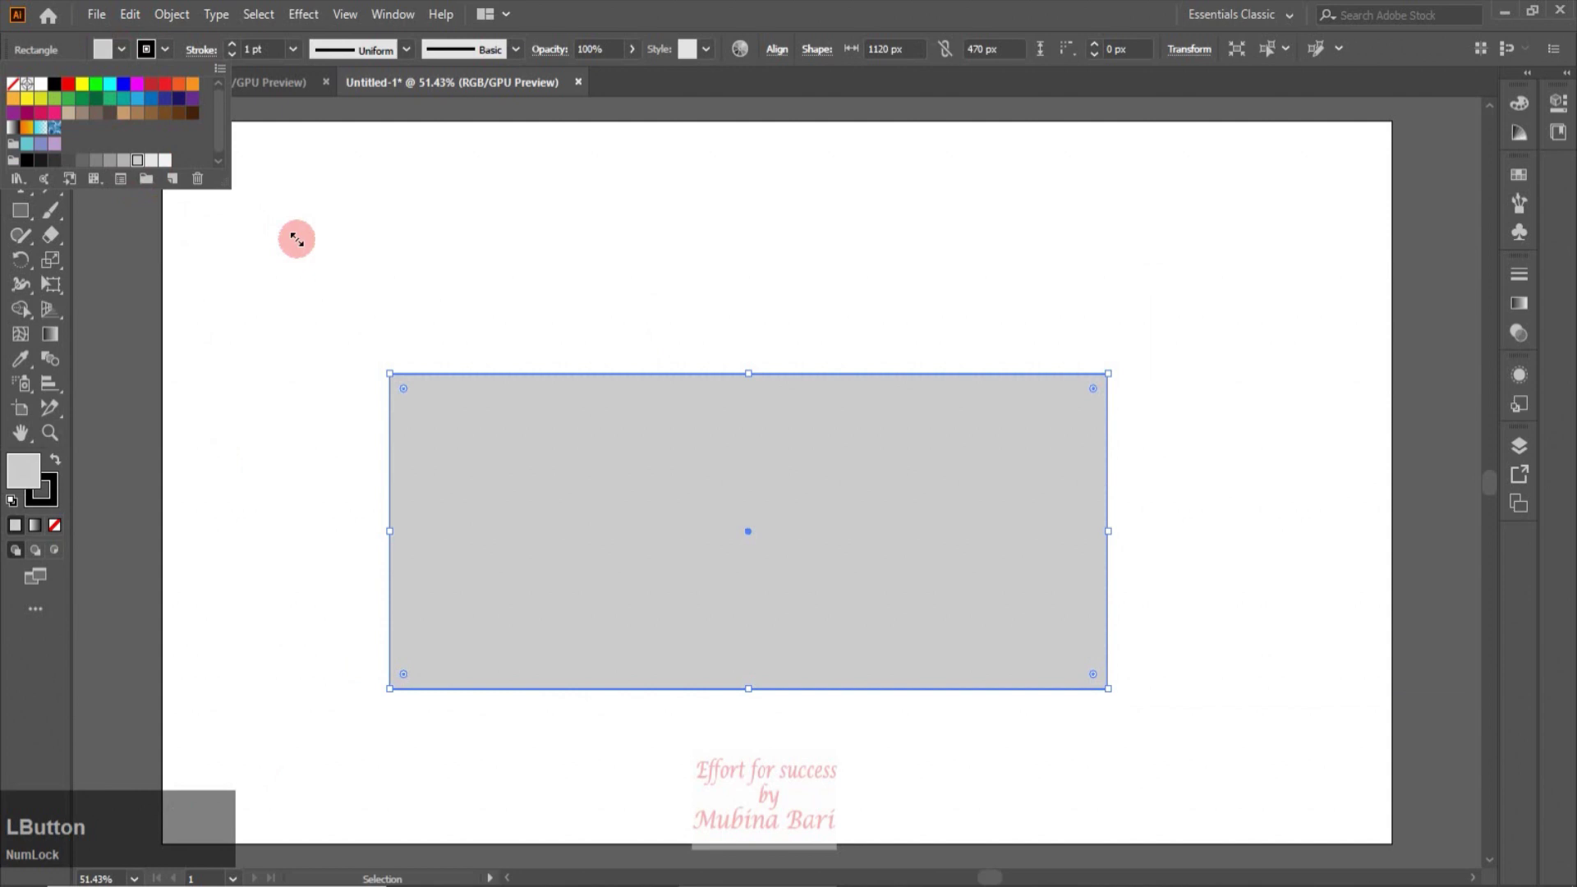
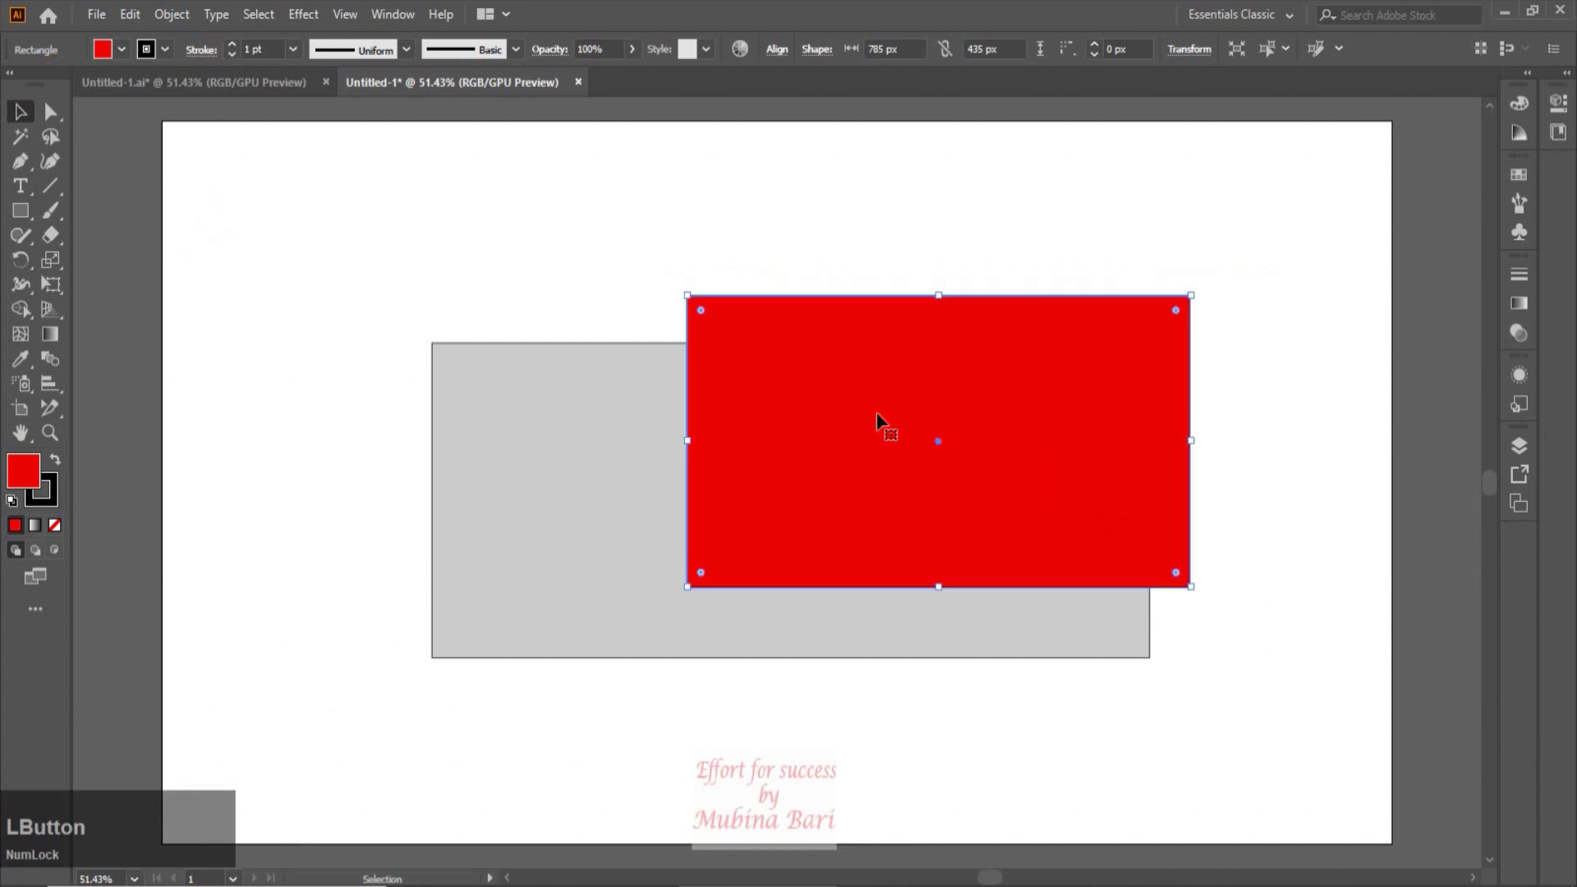
Step: Slant the body's upper-left corner by adding a top-edge anchor and deleting the corner point
{"action": "left_click", "coordinate": [438, 412]}
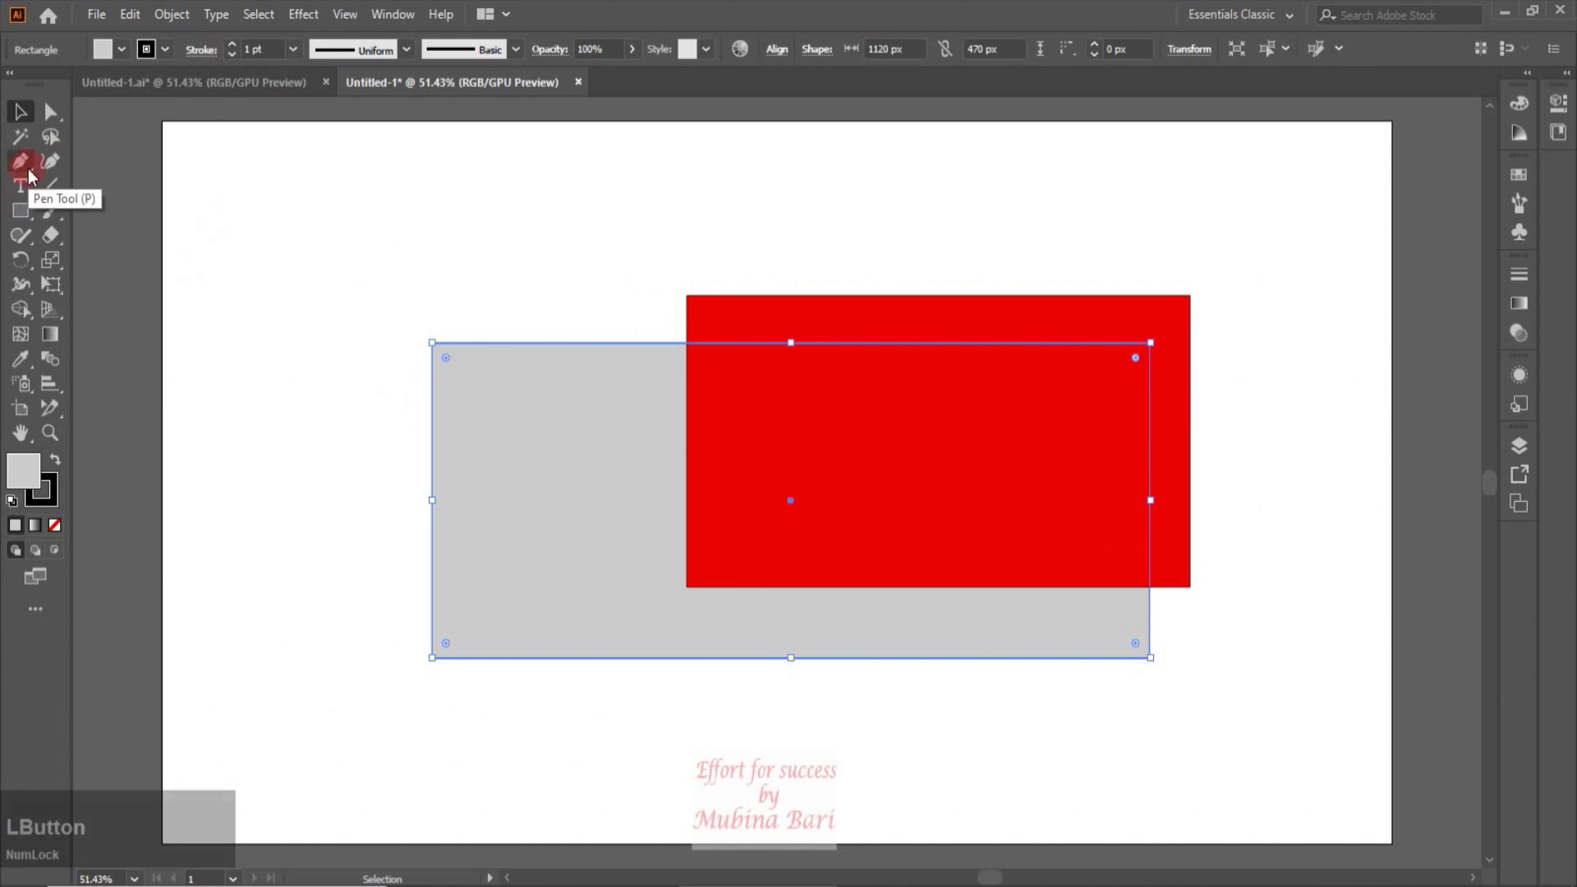
{"action": "left_click", "coordinate": [34, 170]}
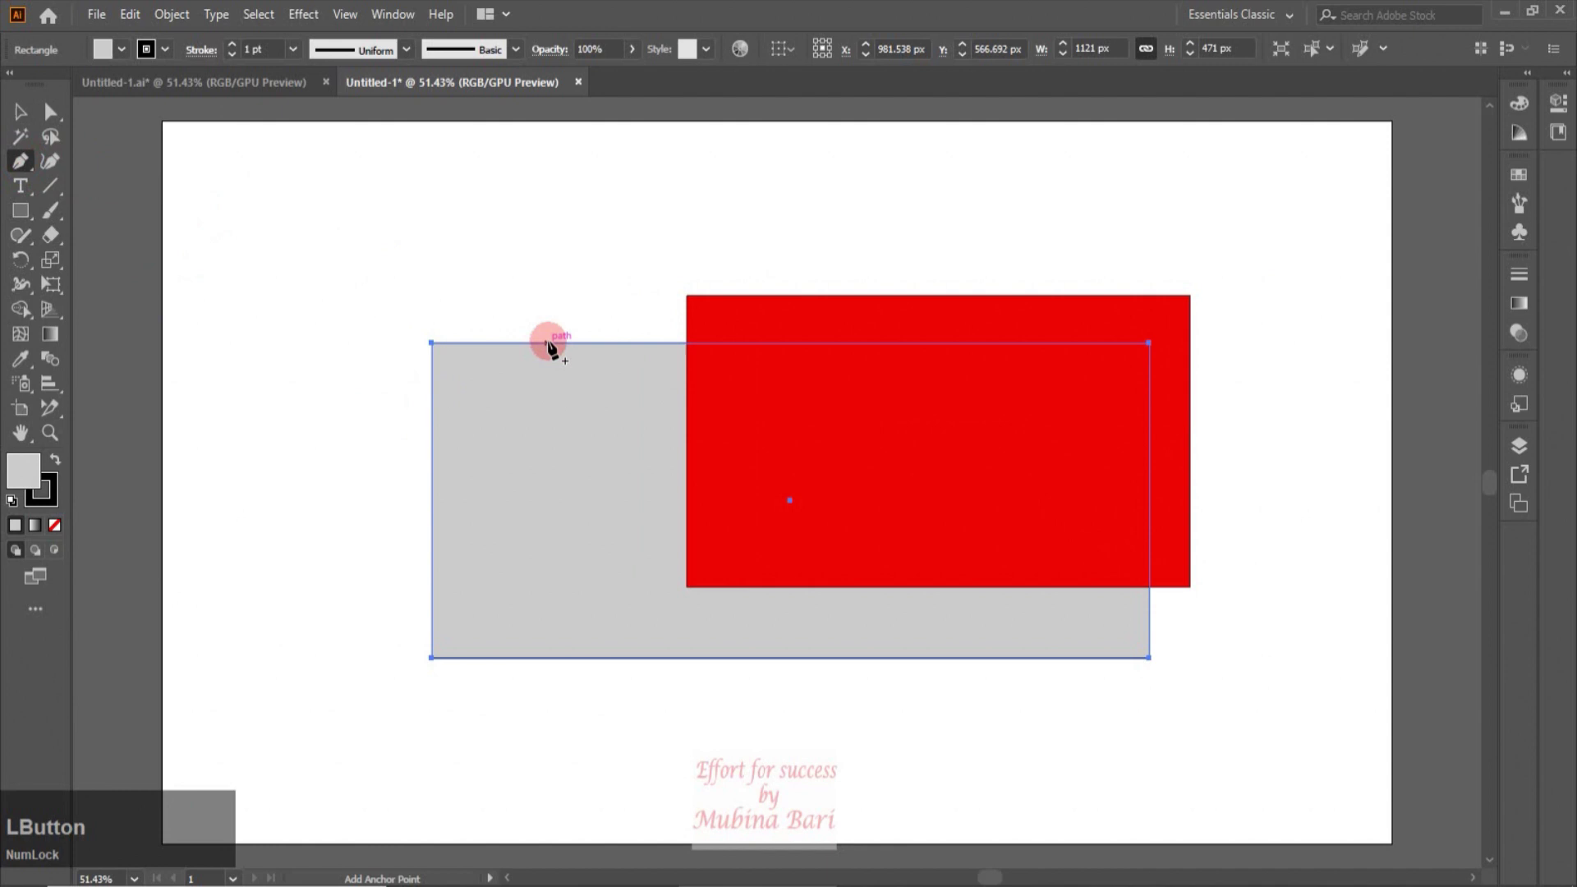
{"action": "left_click", "coordinate": [538, 345]}
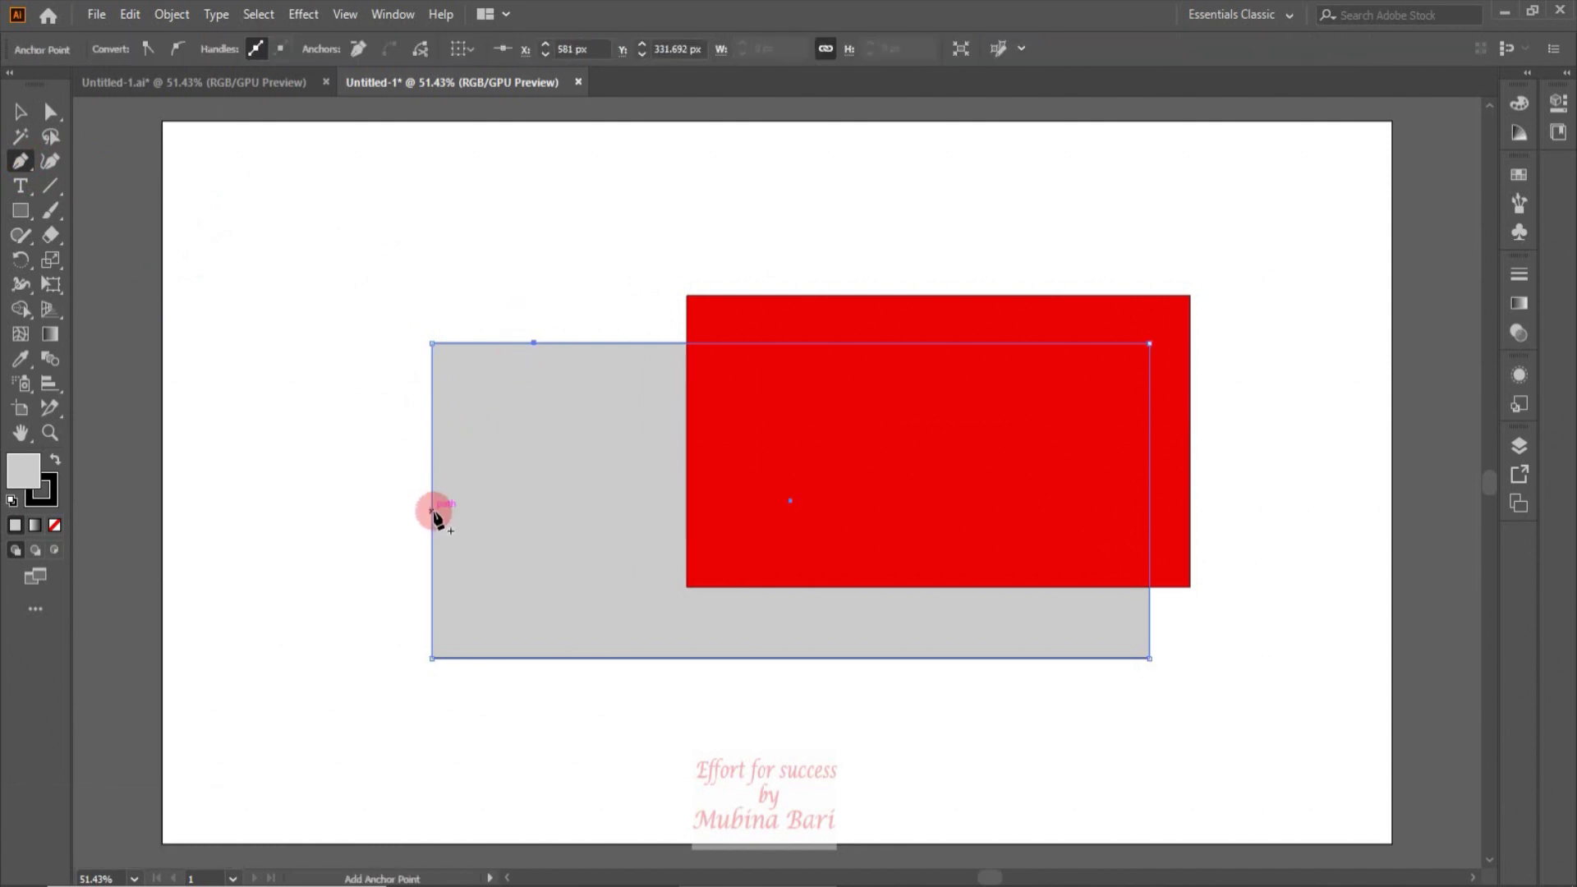
{"action": "left_click", "coordinate": [439, 515]}
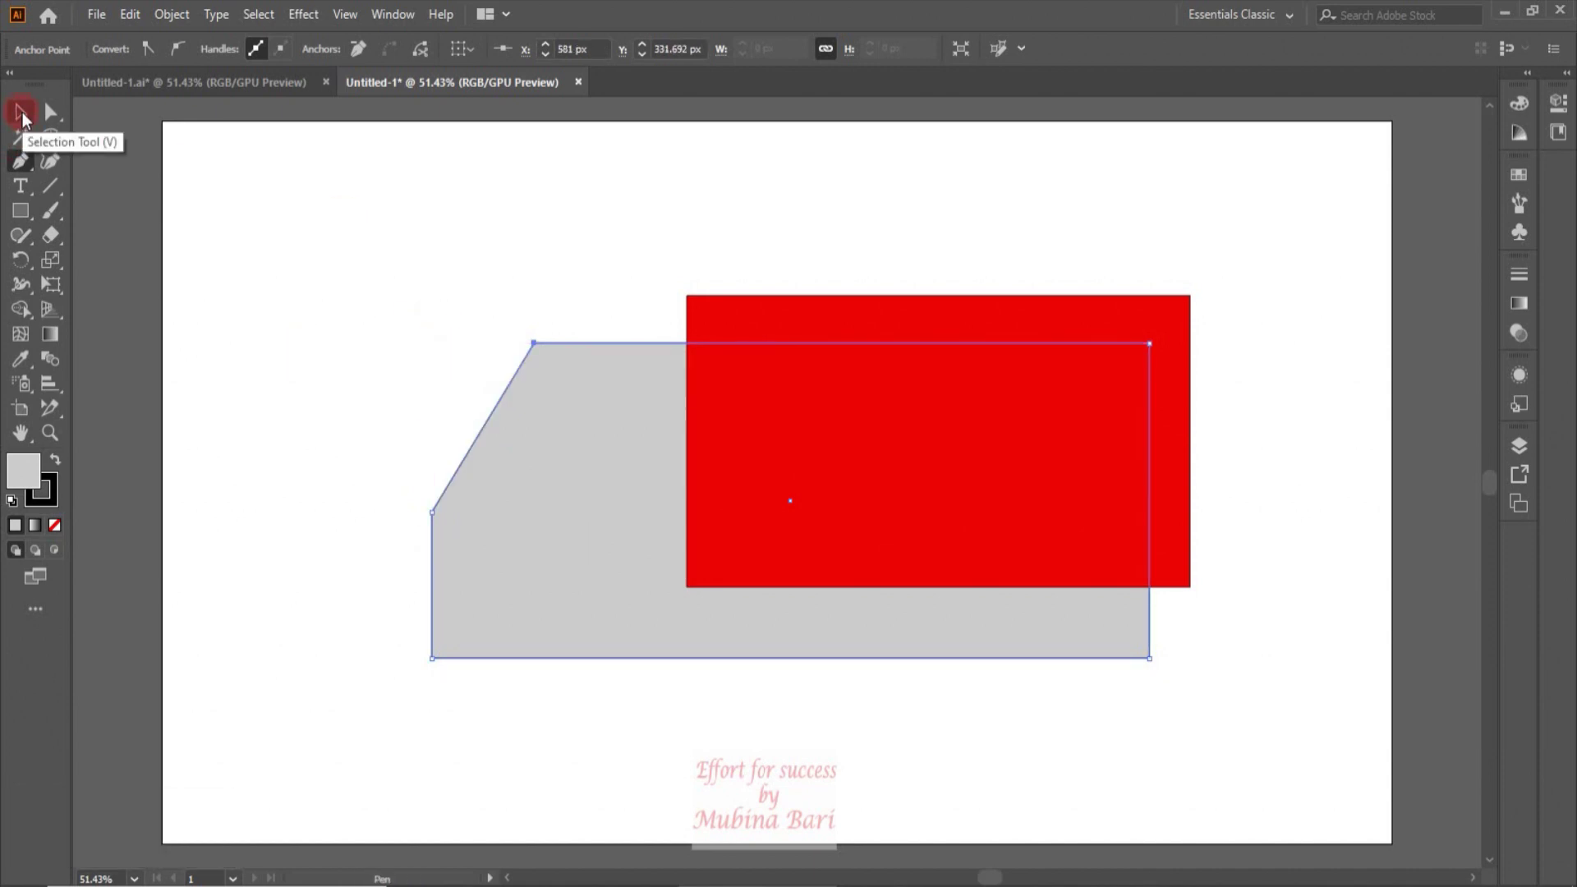
{"action": "left_click", "coordinate": [27, 220]}
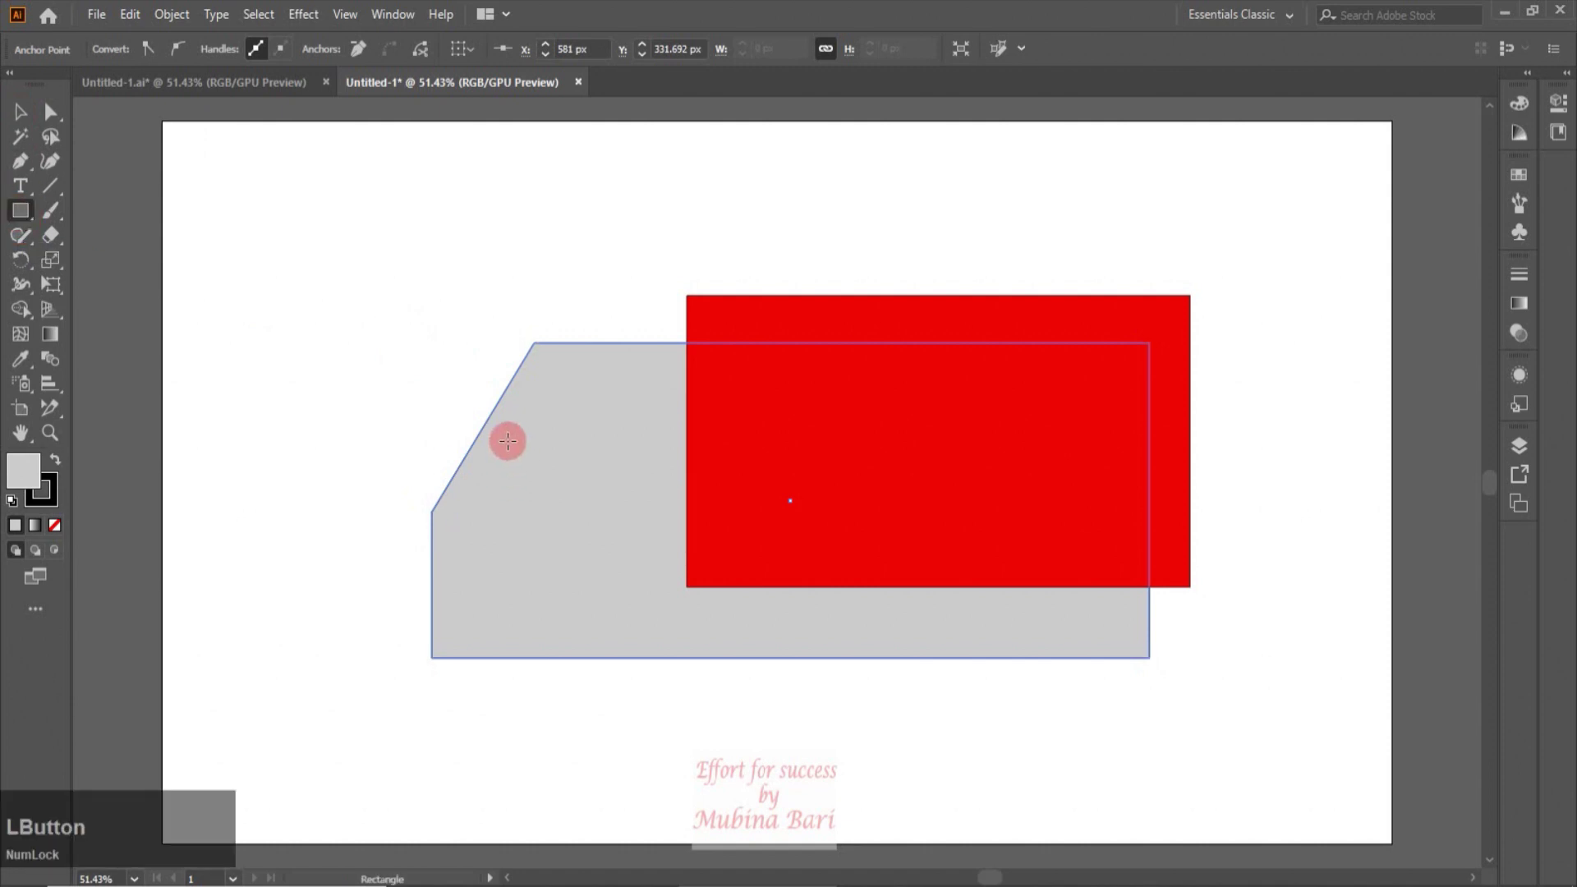
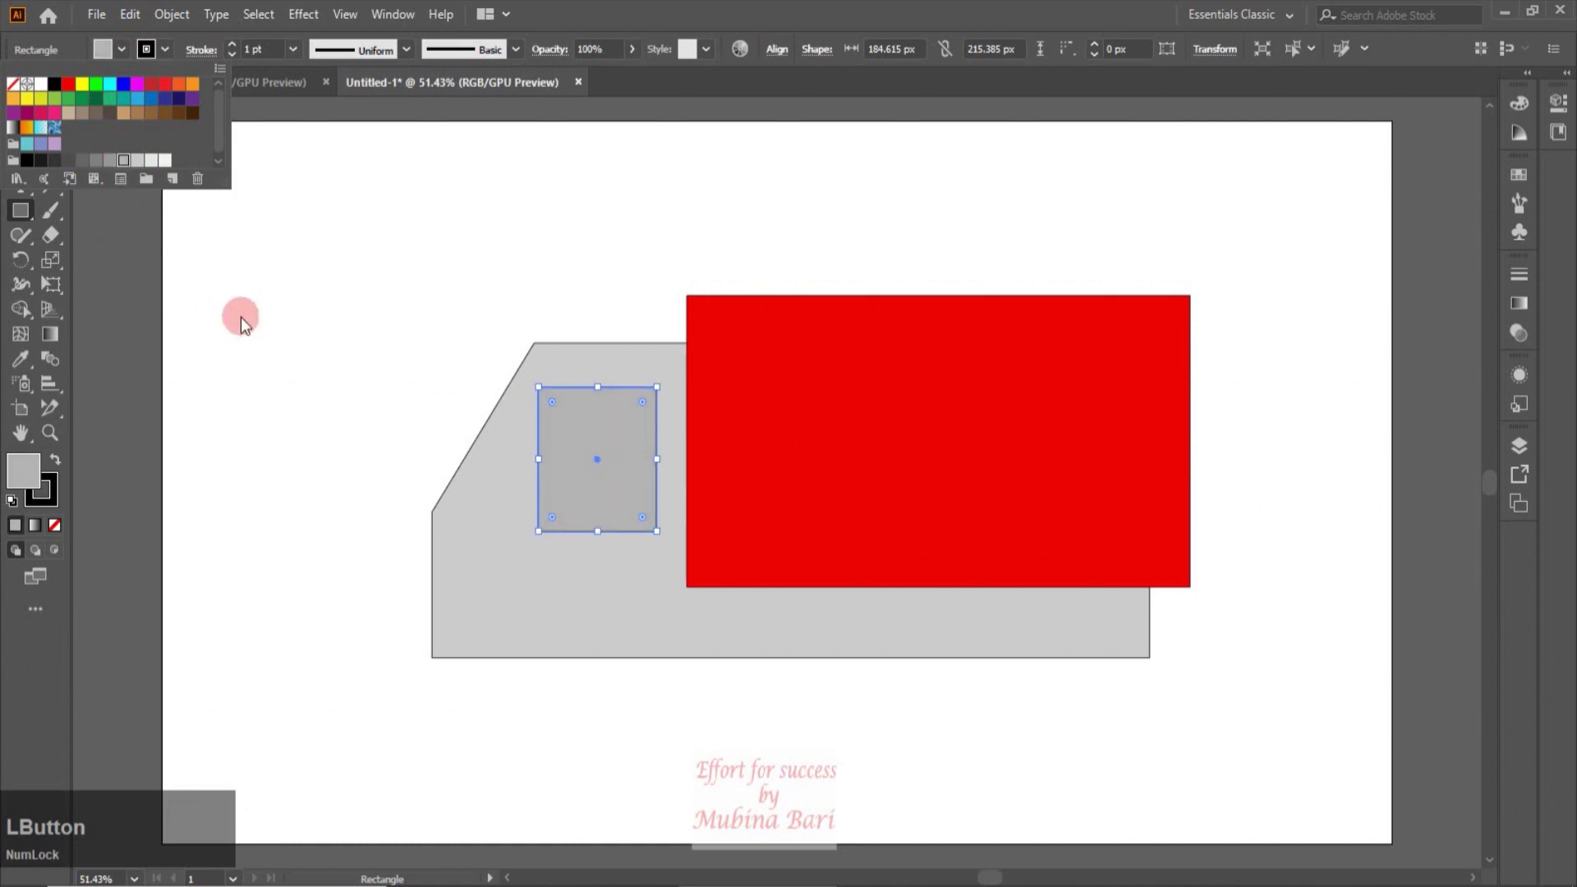
Step: Slant the darker grey window's front edge, then paste a narrower copy in front for a second tone
{"action": "left_click", "coordinate": [57, 121]}
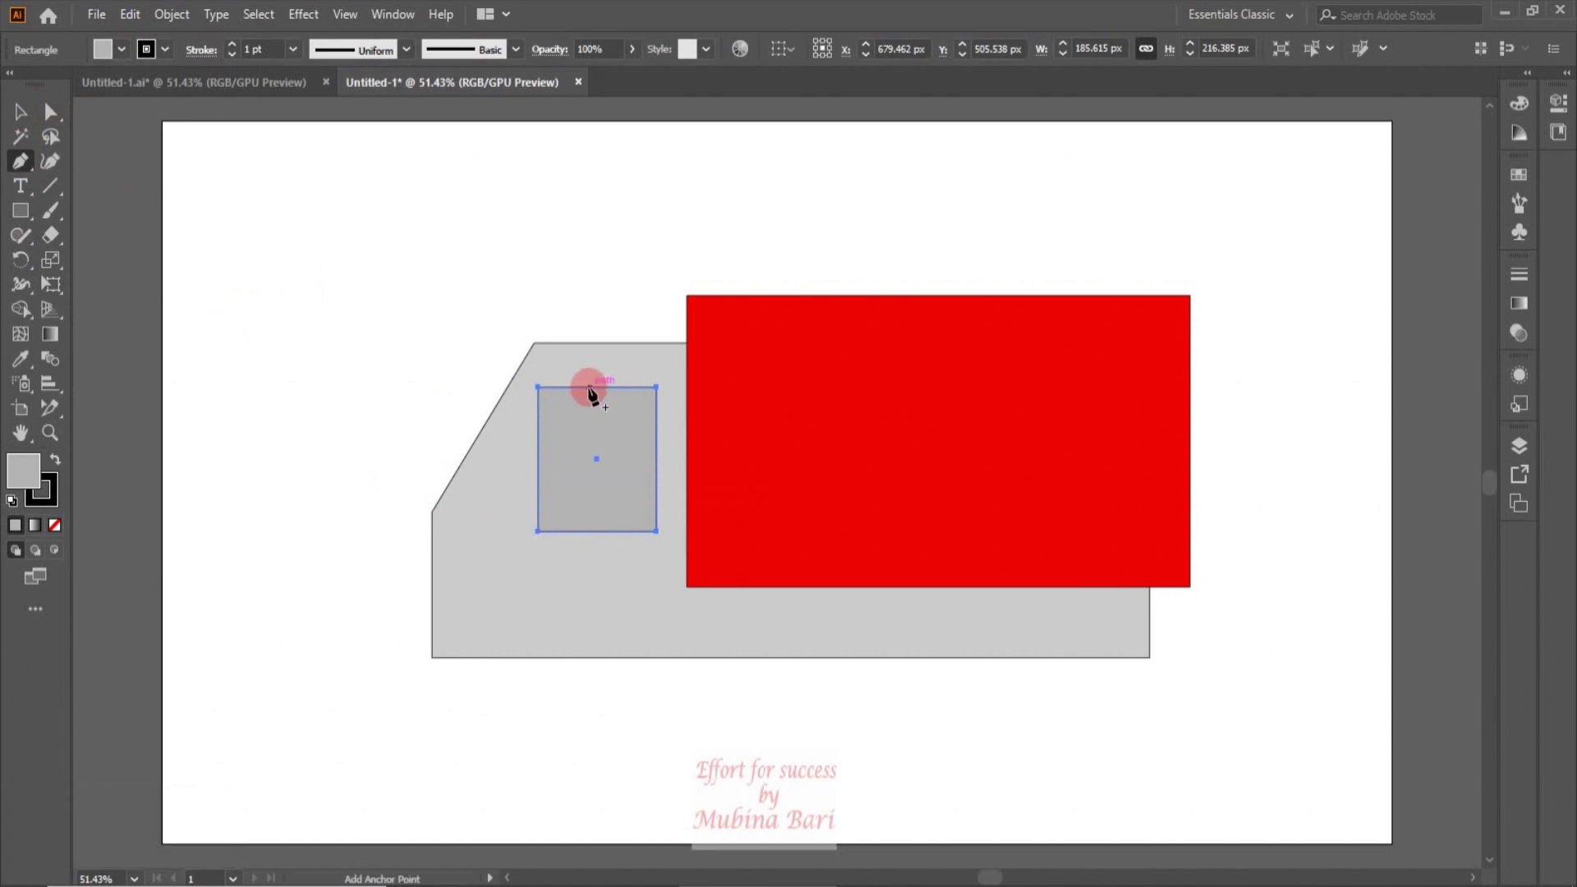
{"action": "left_click", "coordinate": [593, 390]}
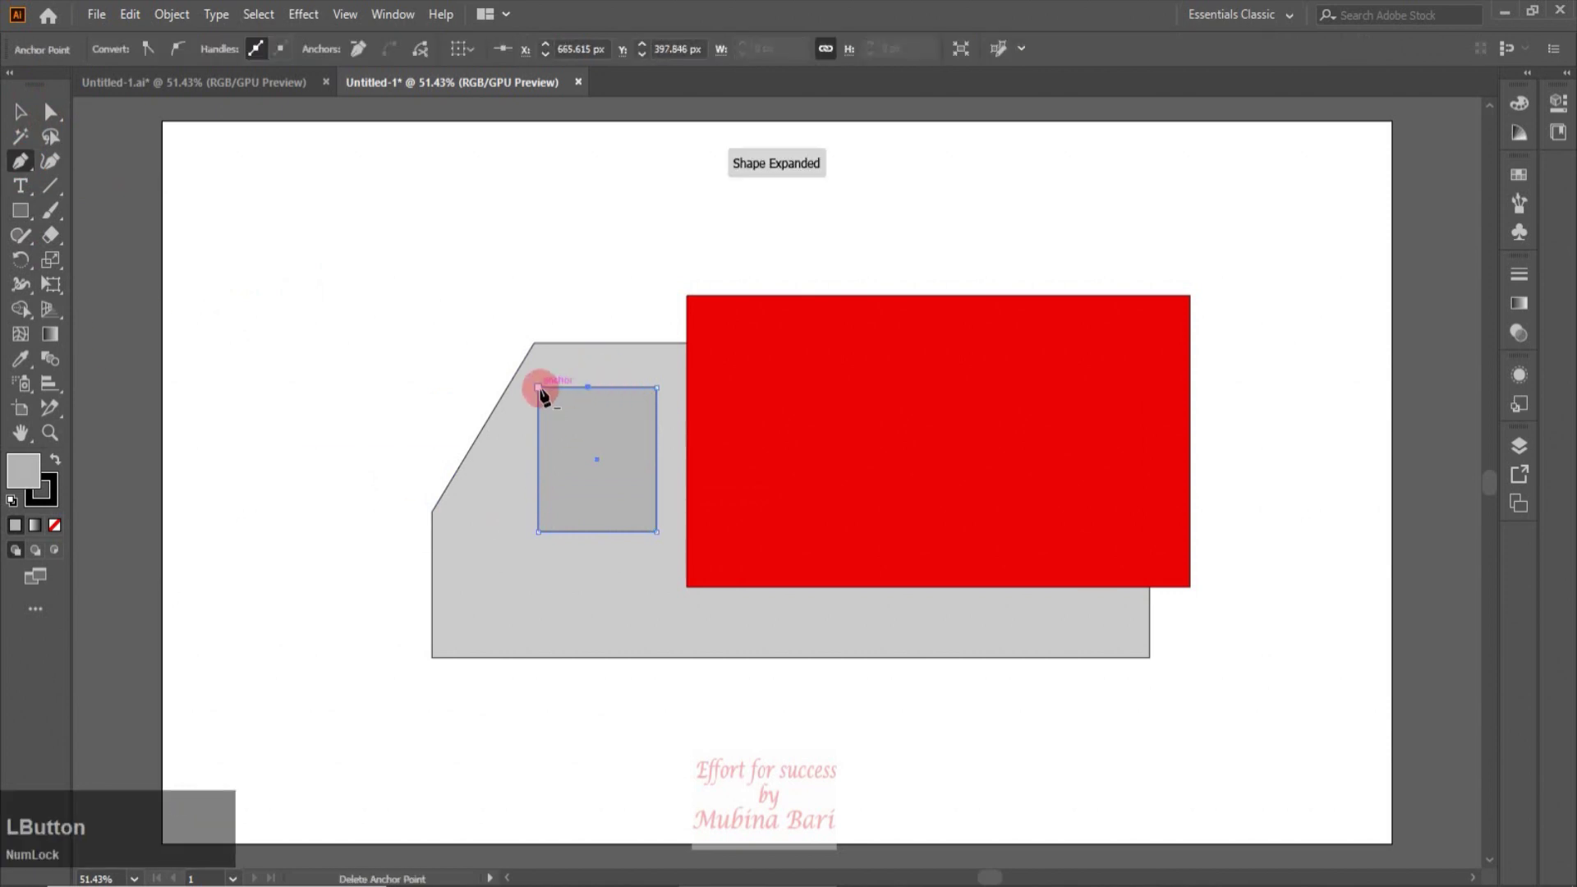
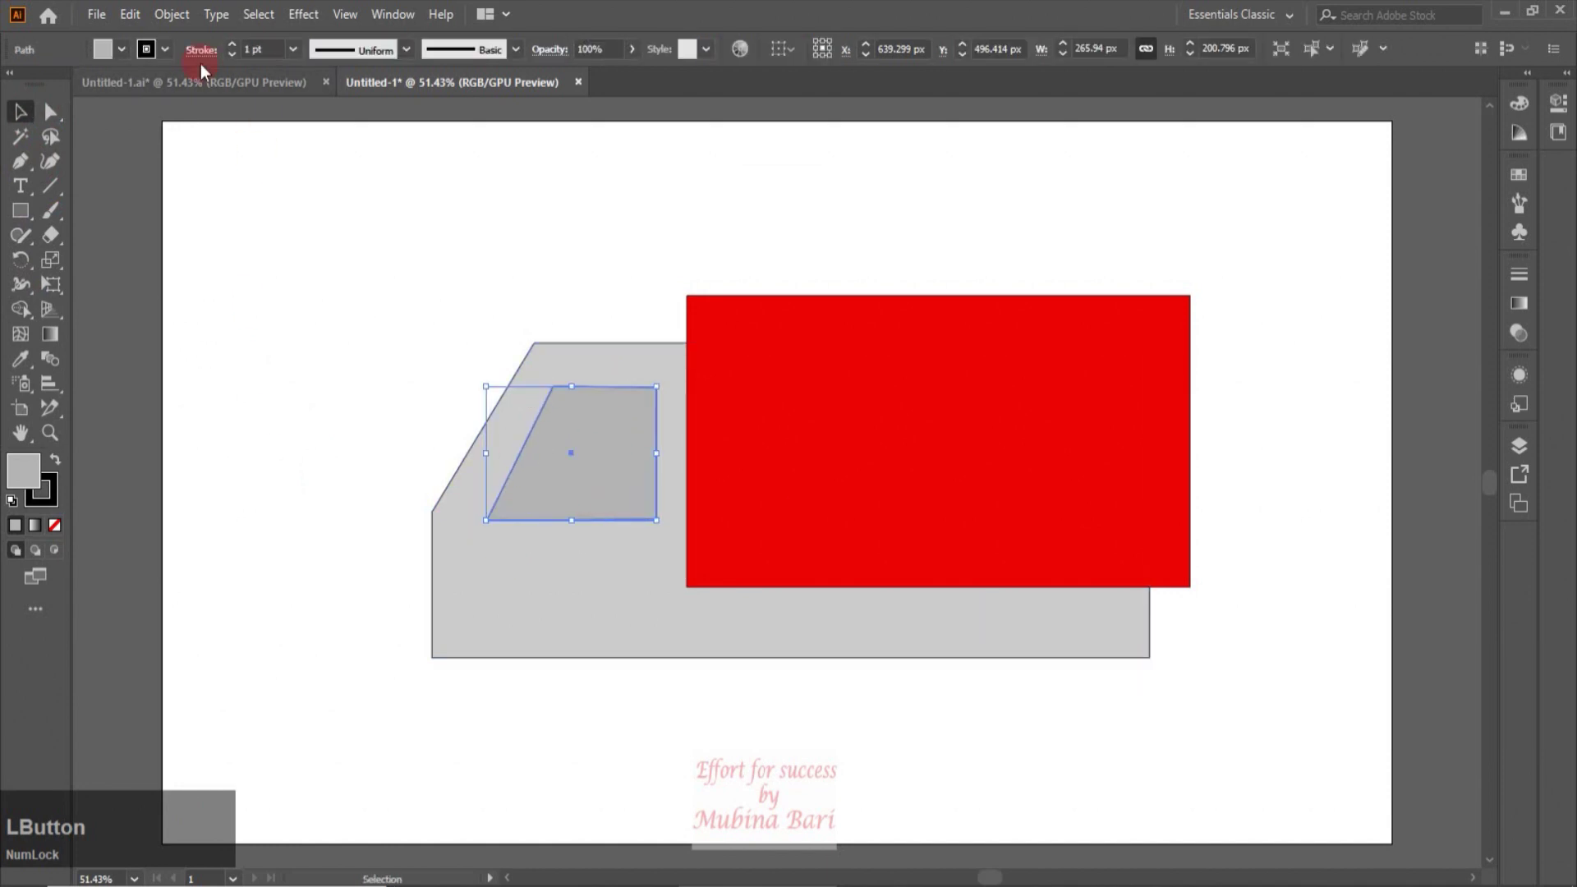
{"action": "key", "text": "ctrl+Num_Lock"}
{"action": "key", "text": "ctrl+c"}
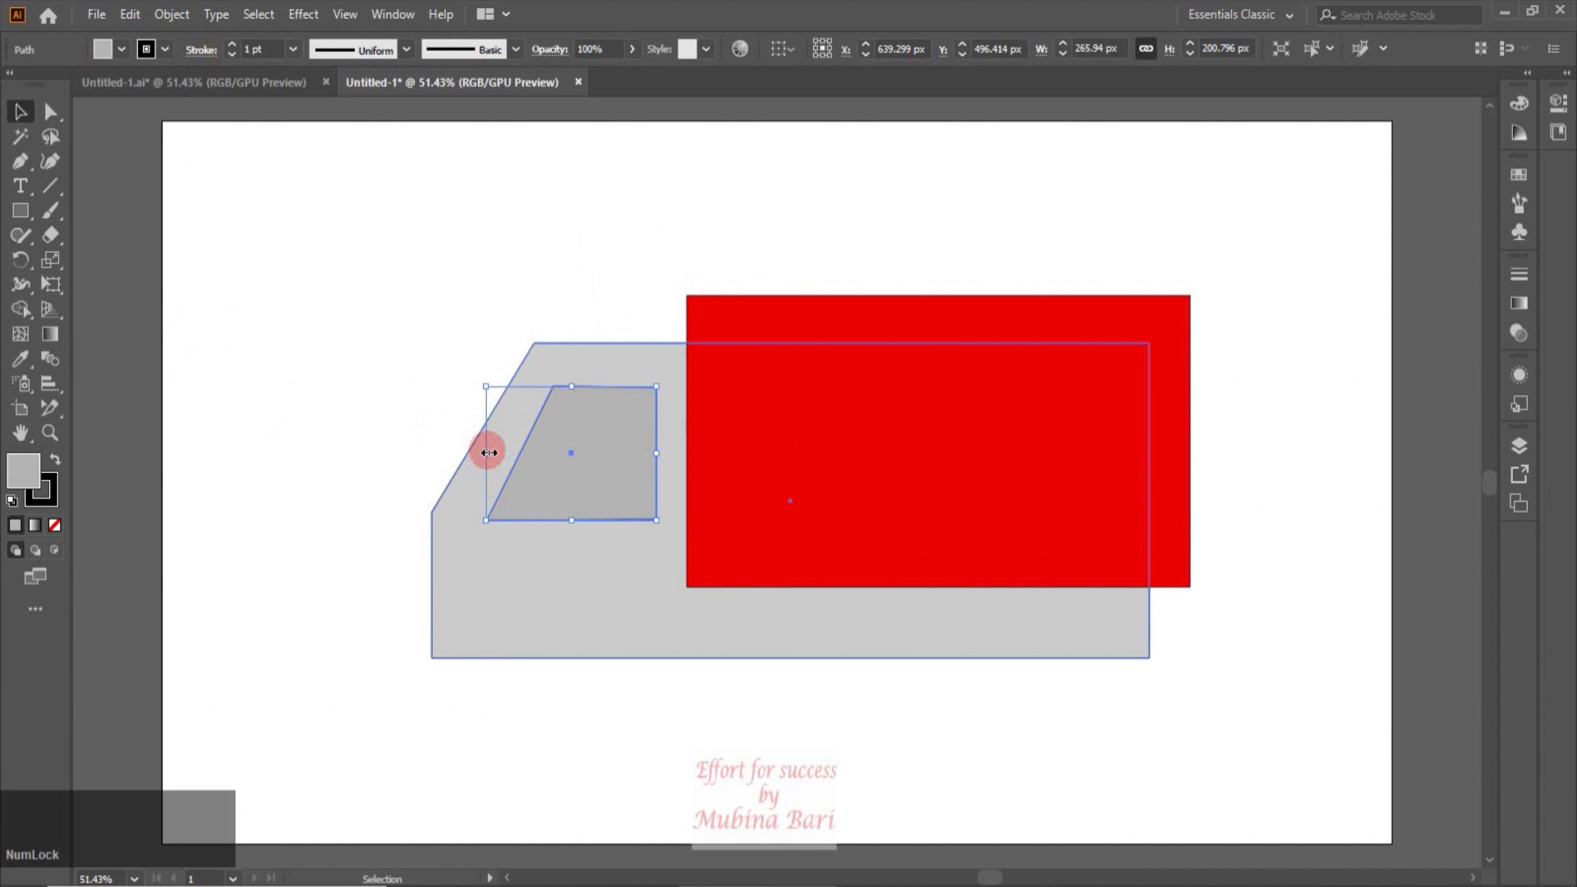
{"action": "left_click", "coordinate": [573, 447]}
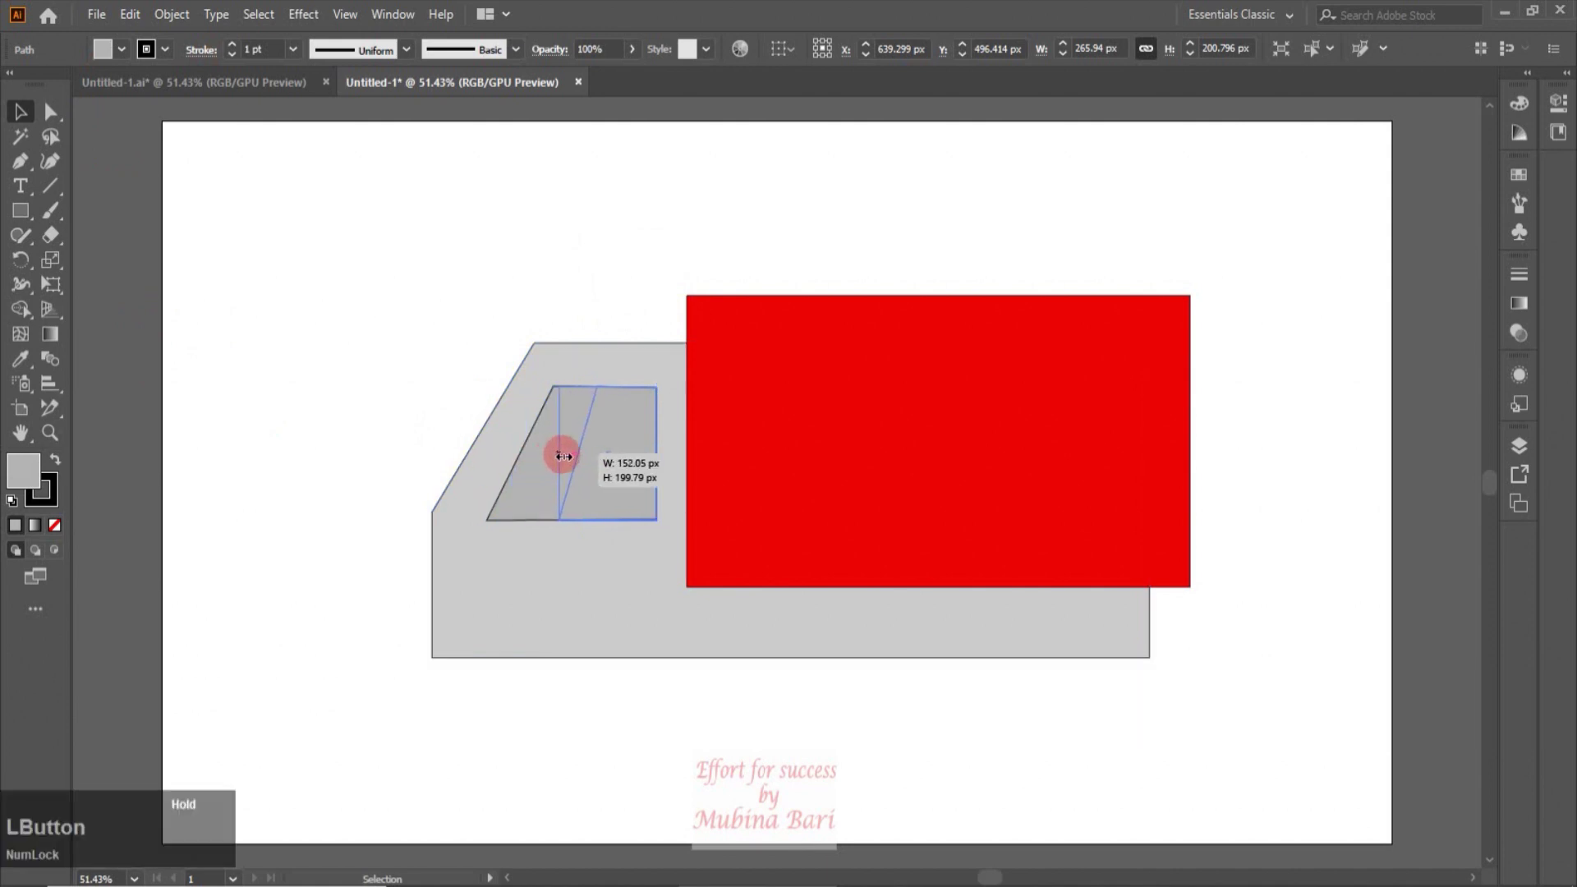
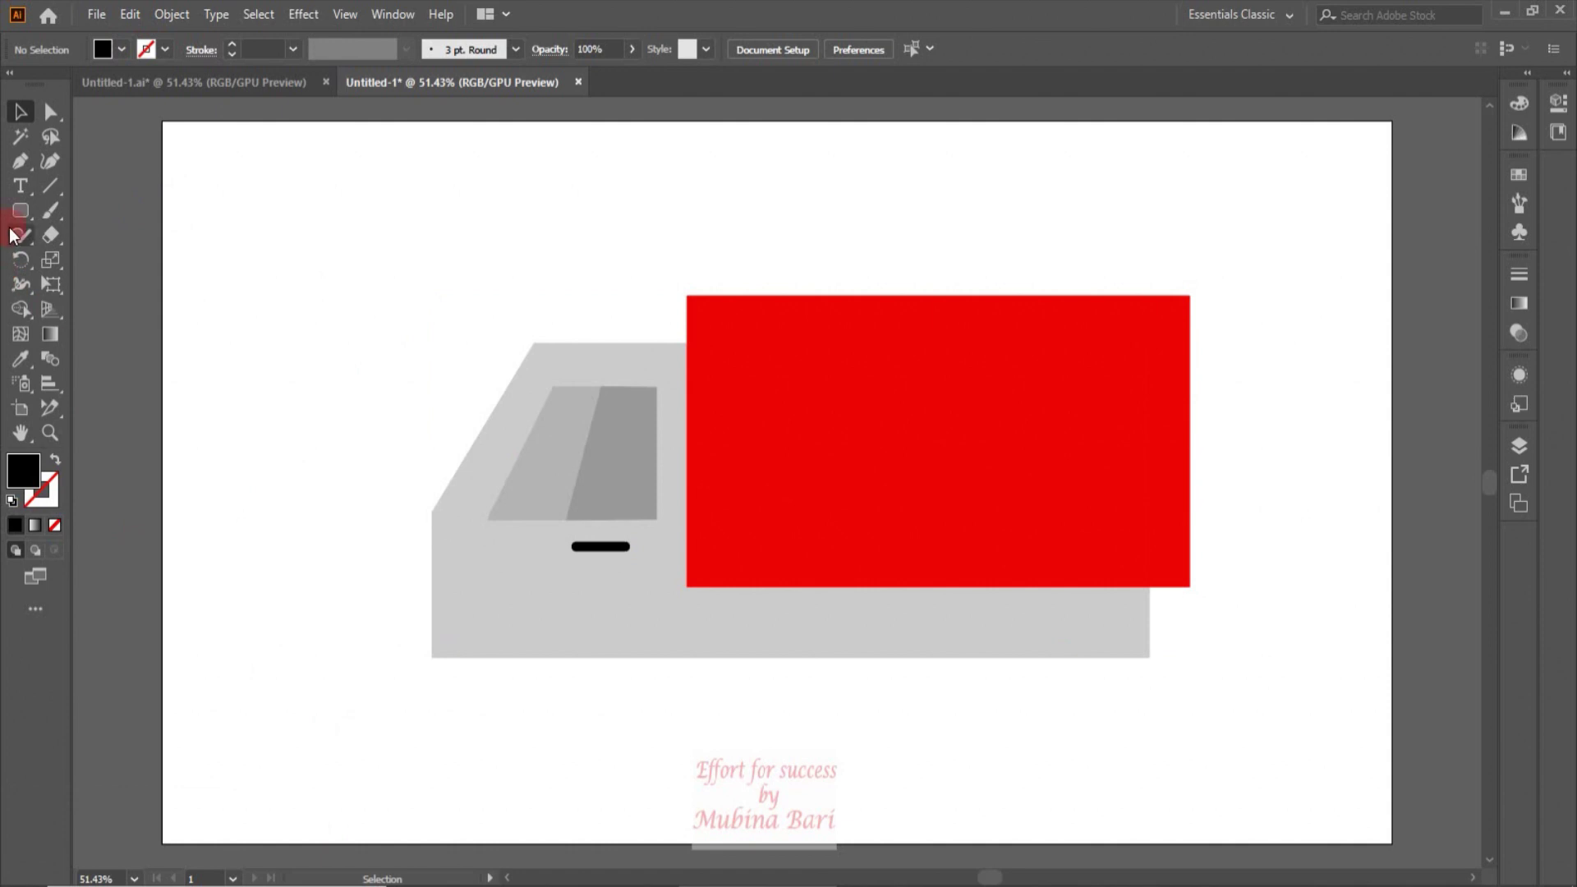
Step: Make a 220 px grey circle with a smaller black circle pasted in front of it
{"action": "left_click", "coordinate": [151, 264]}
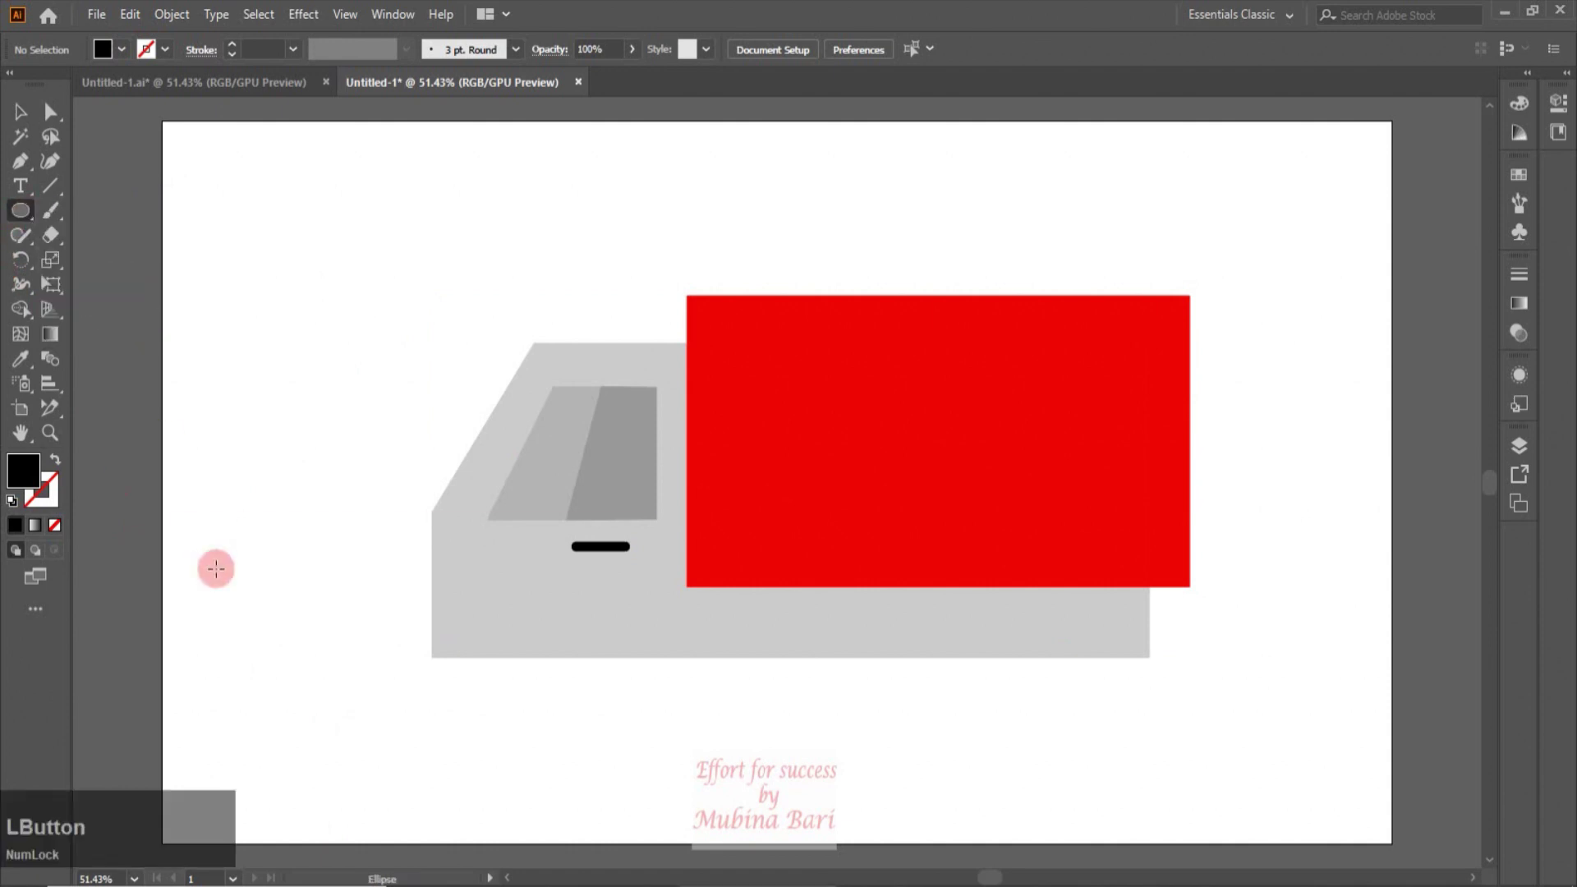
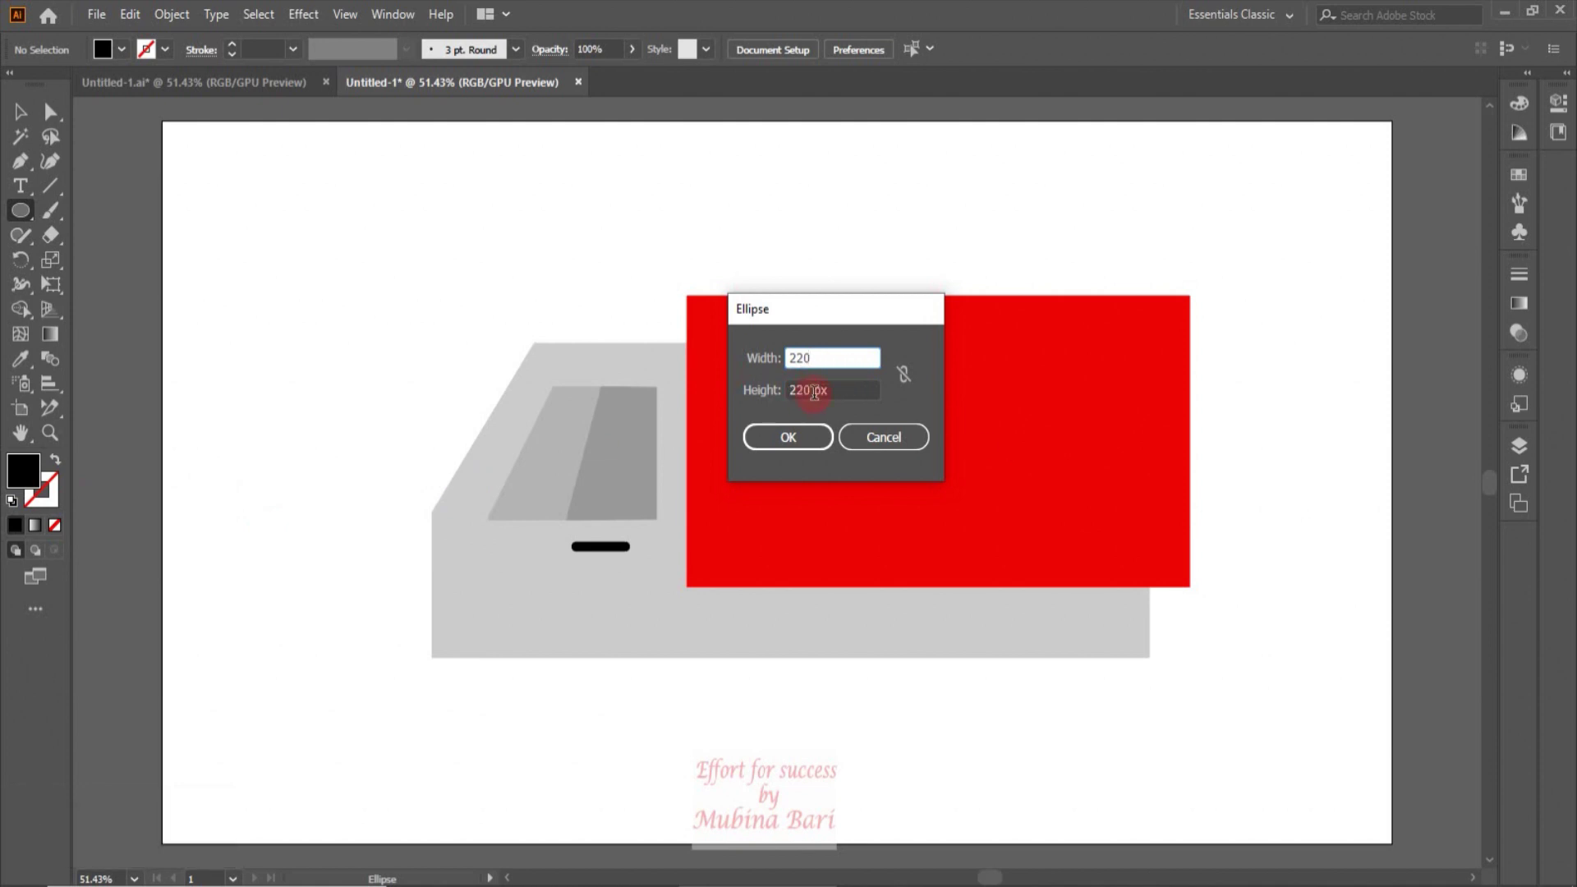
{"action": "left_click", "coordinate": [808, 449]}
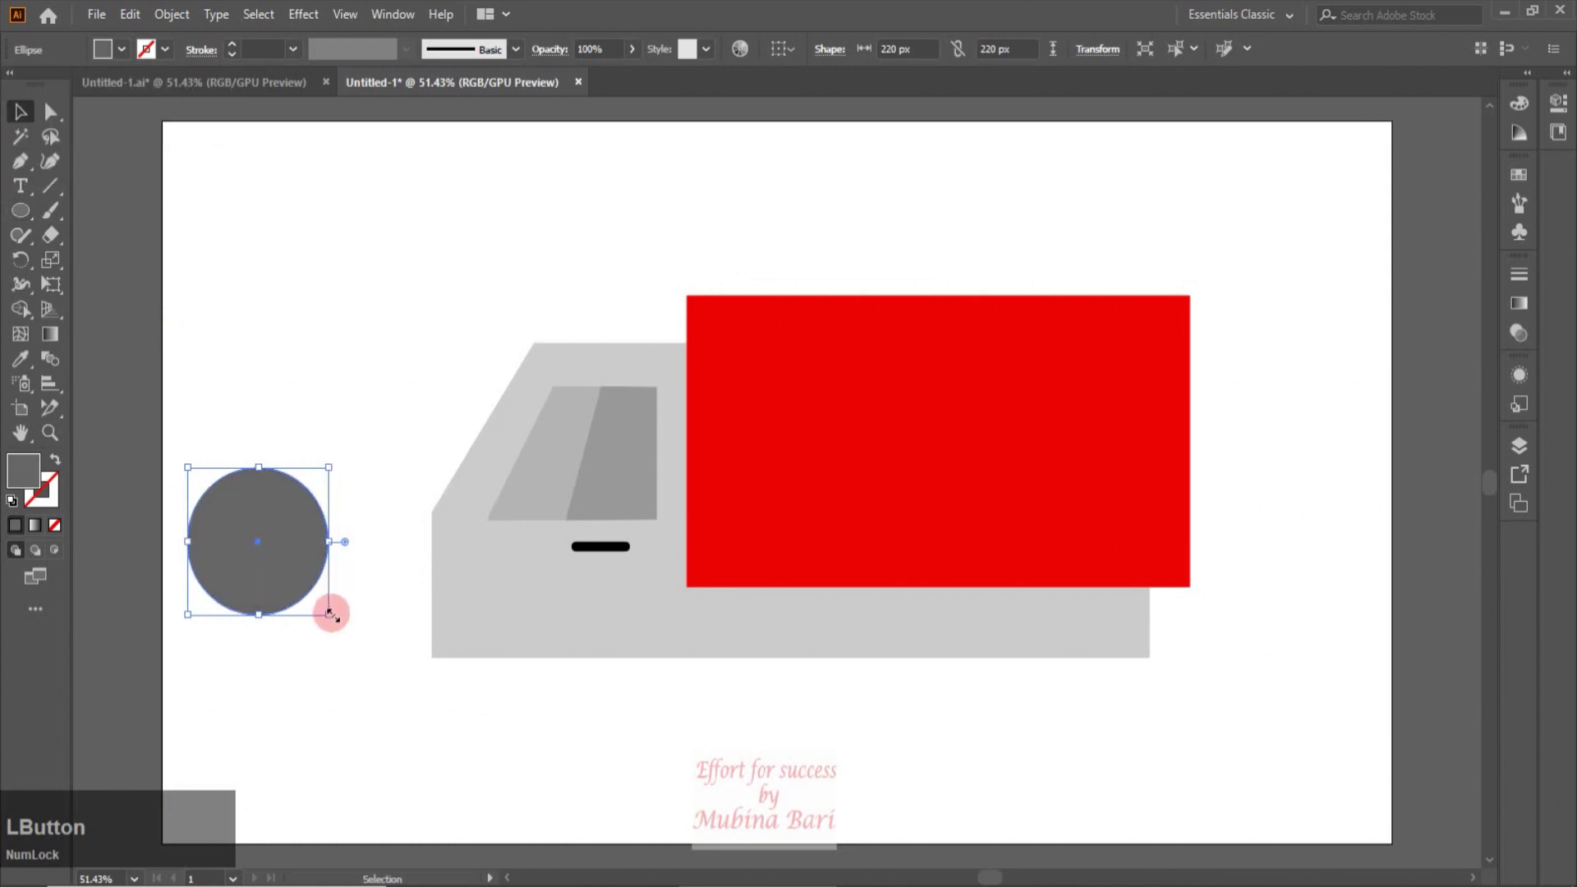
{"action": "key", "text": "ctrl+c"}
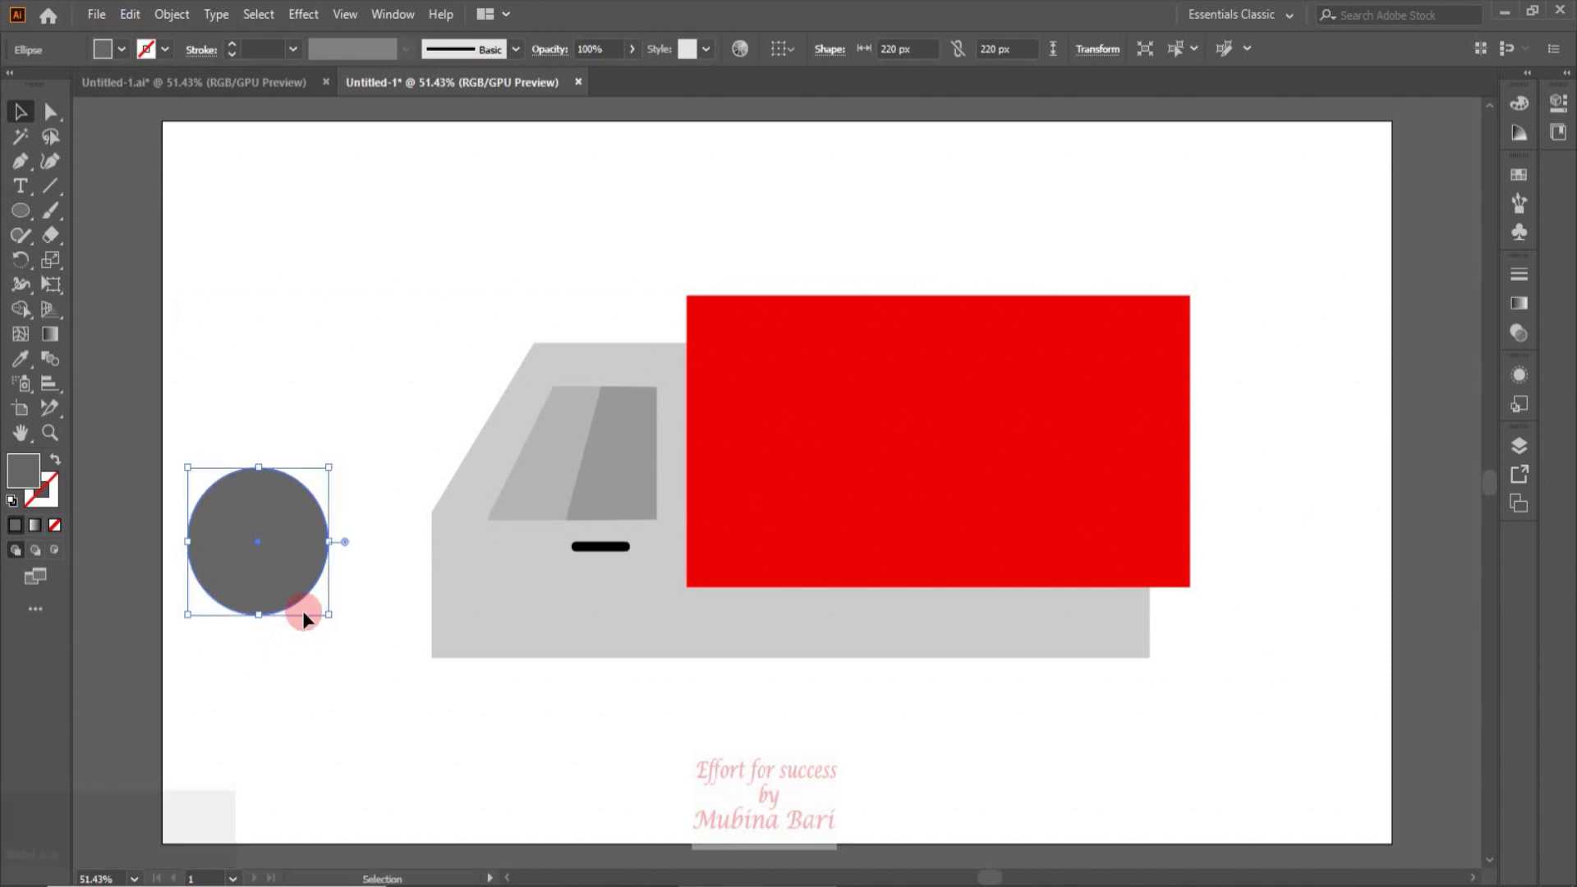
{"action": "key", "text": "alt+Num_Lock"}
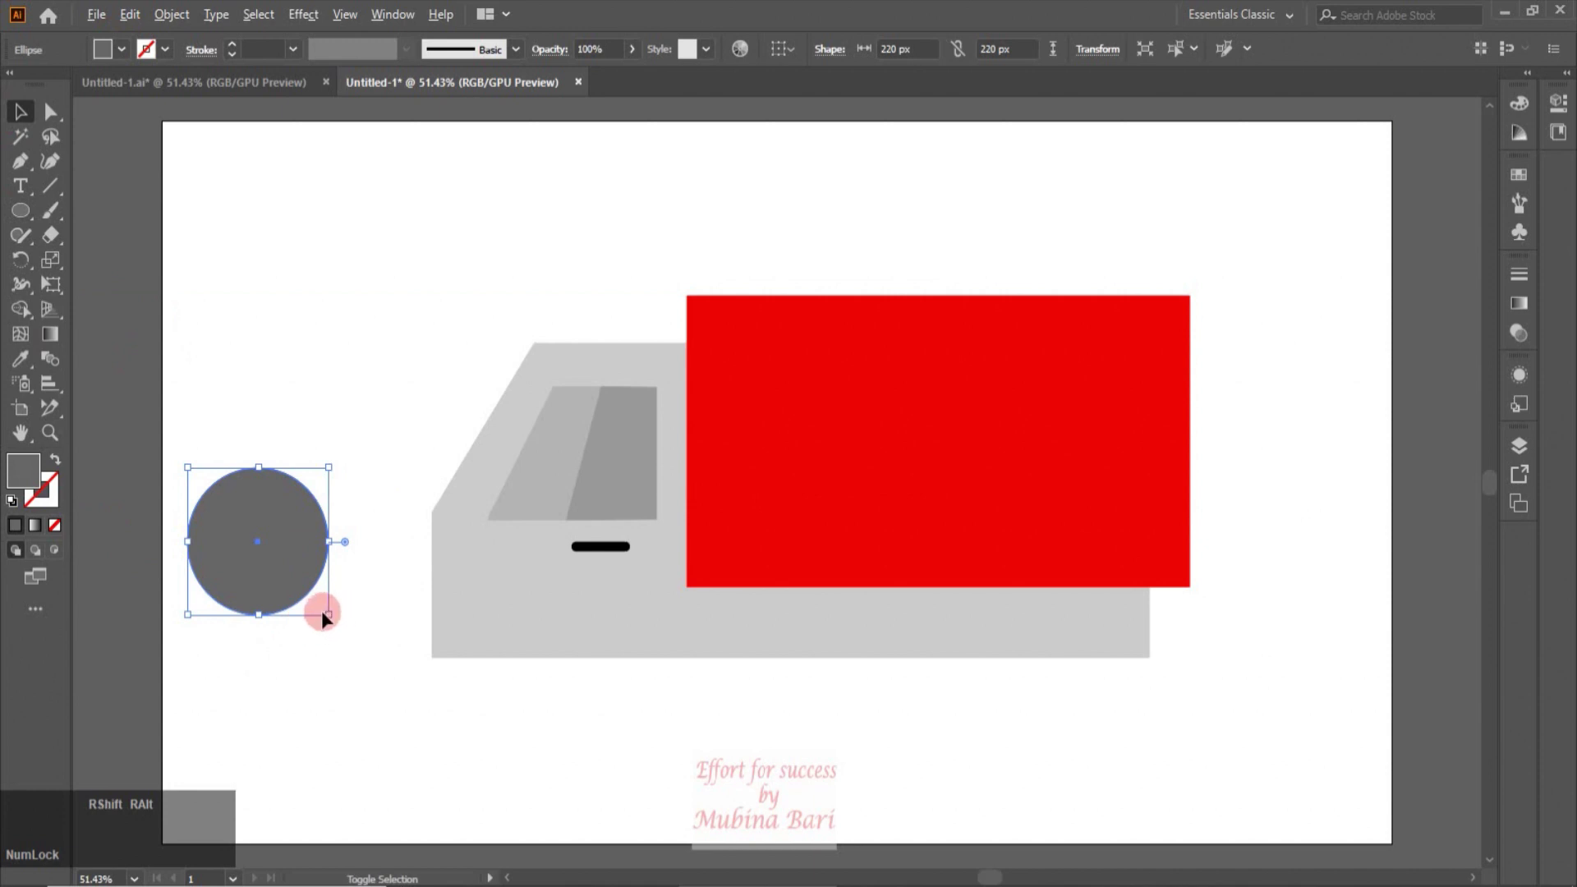
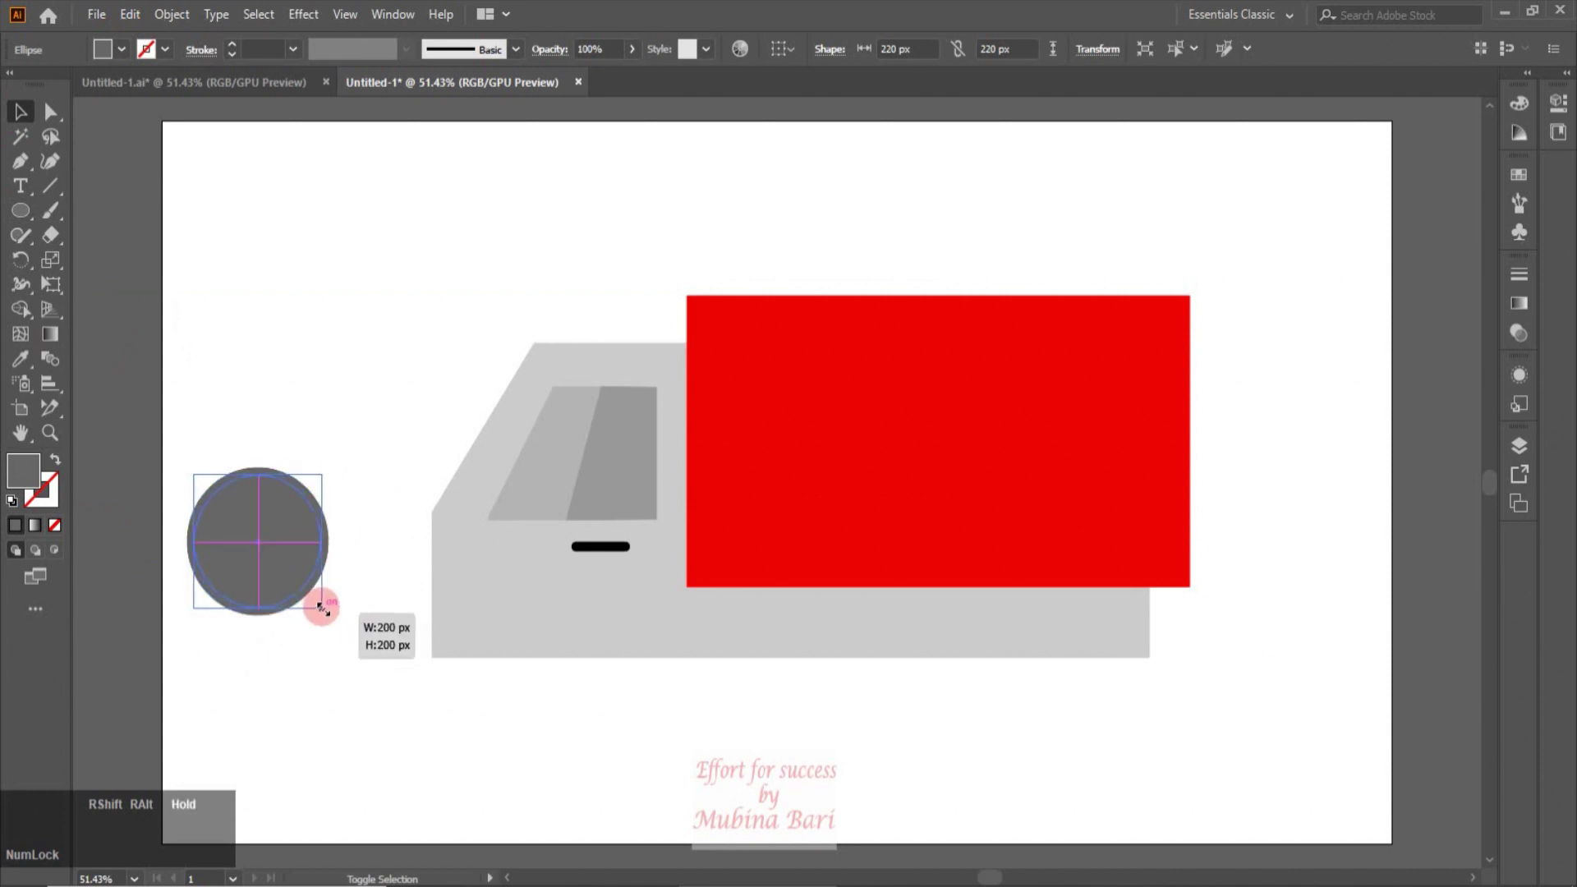
{"action": "left_click", "coordinate": [125, 55]}
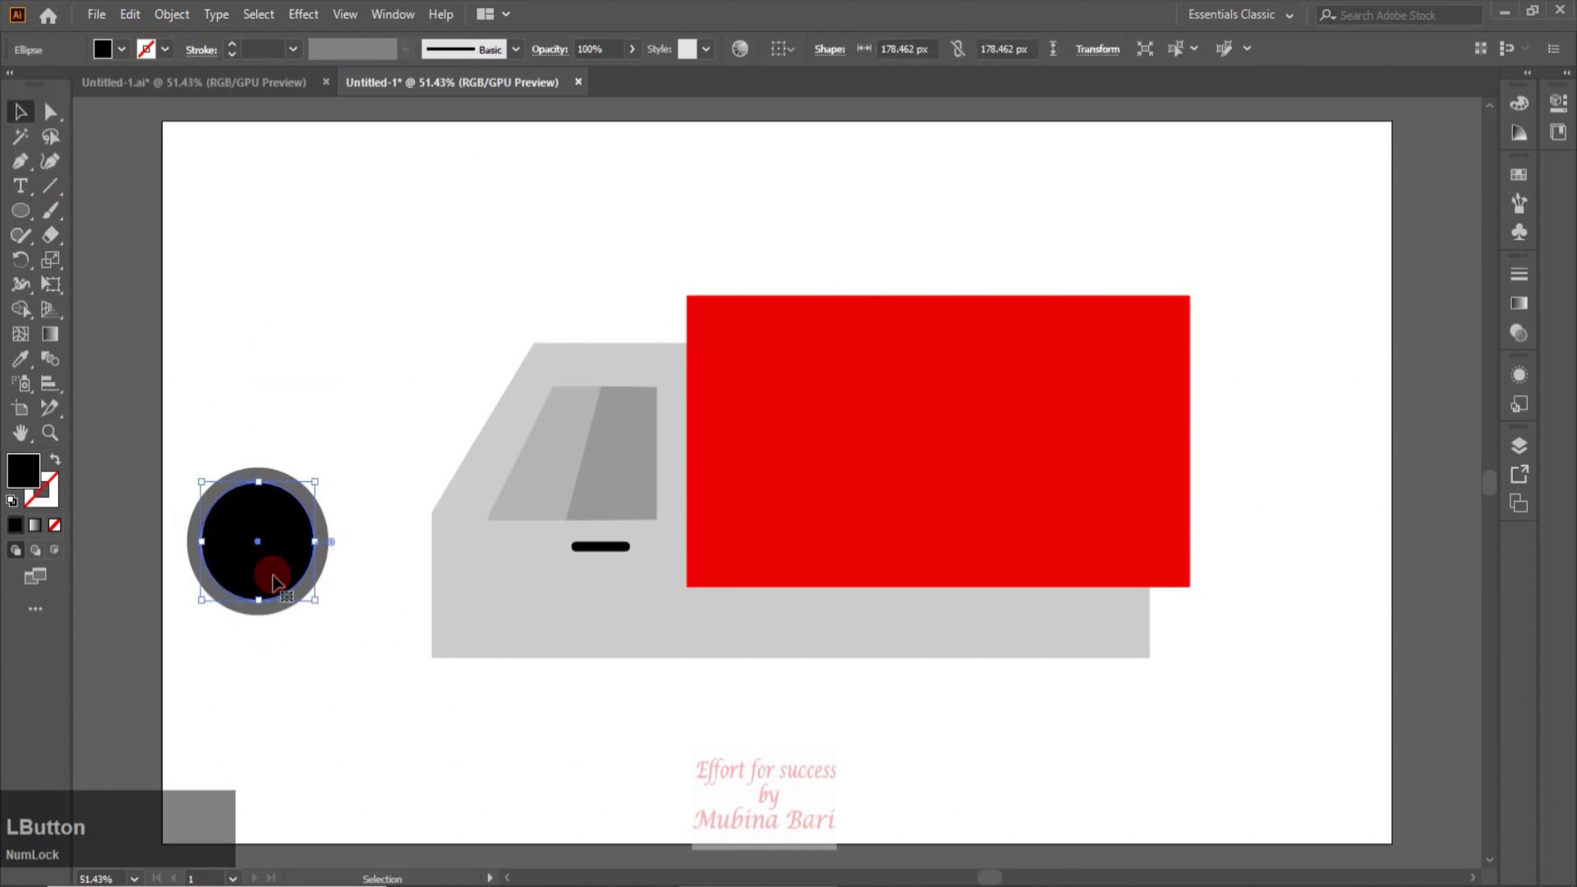
Step: Paste a still smaller light grey hub circle in front and copy the finished wheel
{"action": "key", "text": "ctrl+Num_Lock"}
{"action": "key", "text": "ctrl+c"}
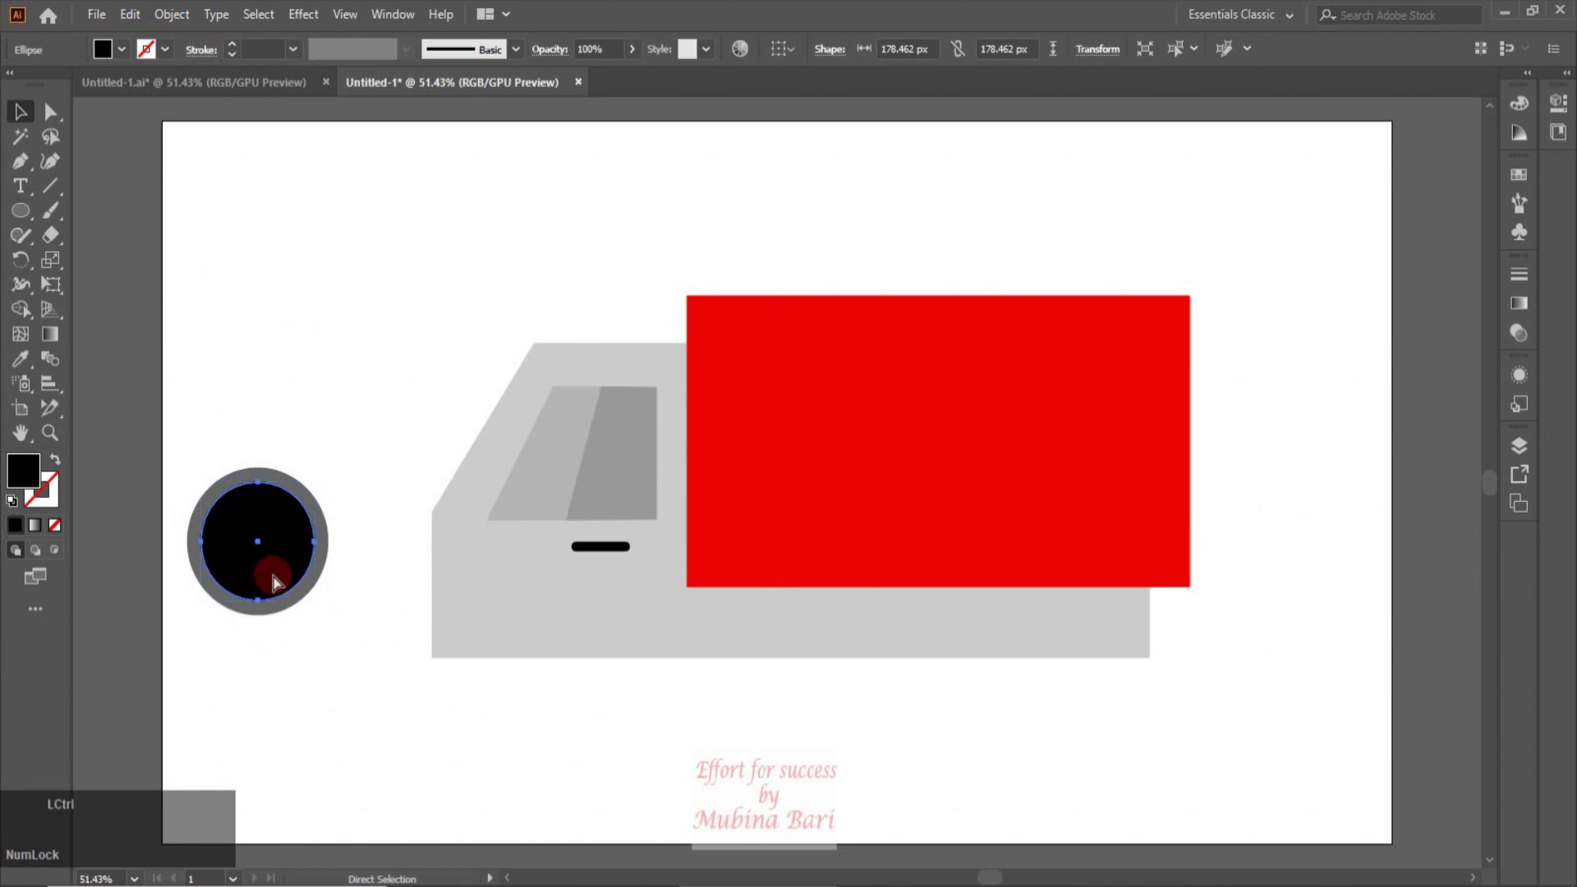
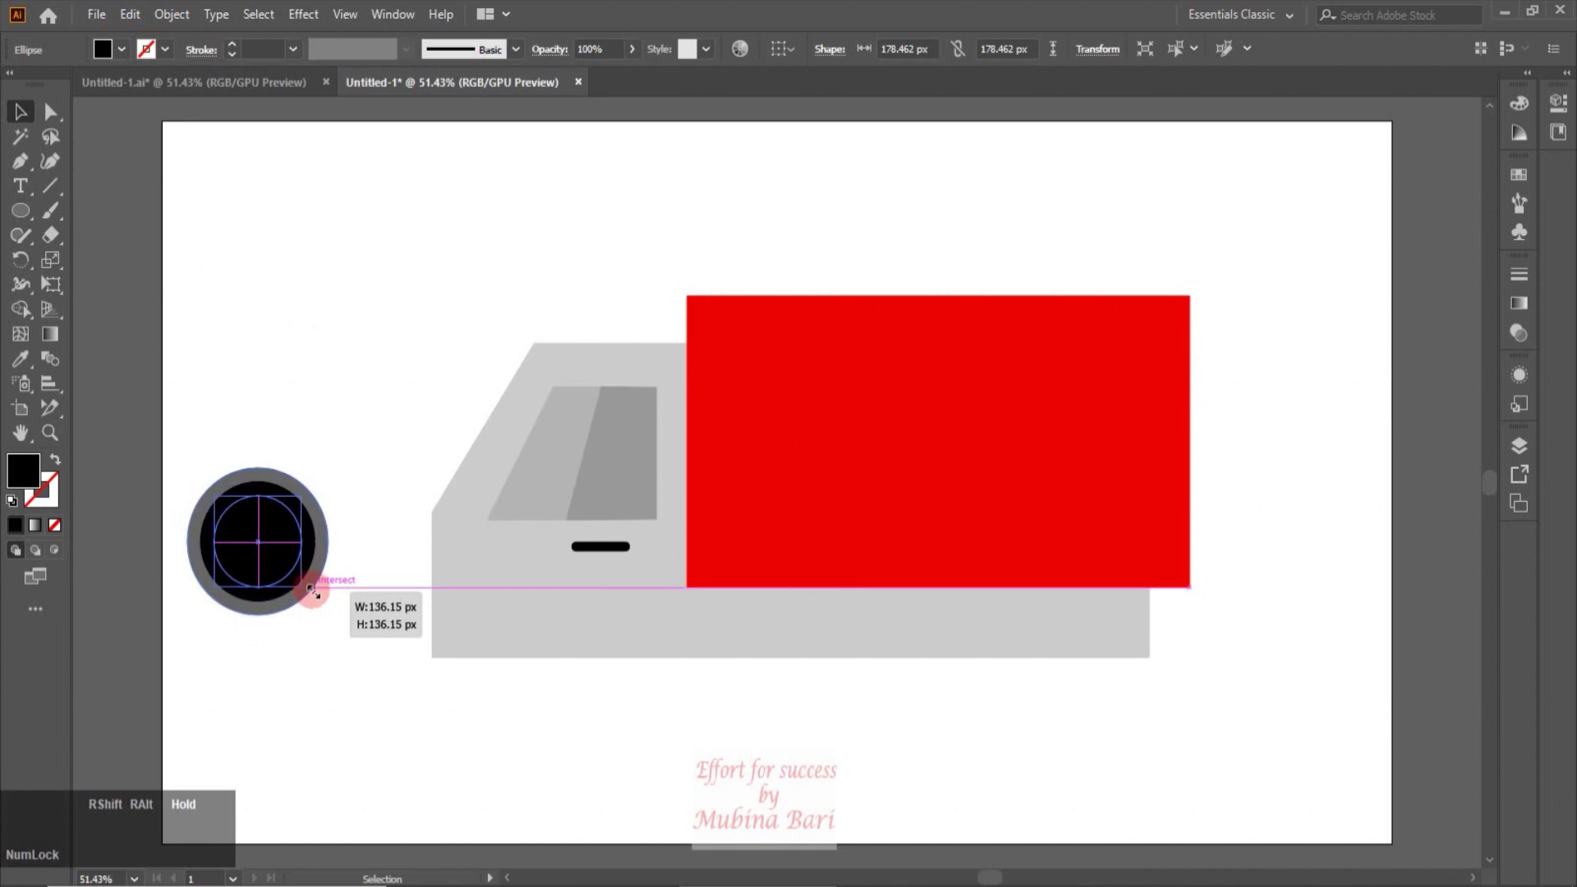
{"action": "left_click", "coordinate": [137, 53]}
{"action": "key", "text": "z"}
{"action": "key", "text": "ctrl+c"}
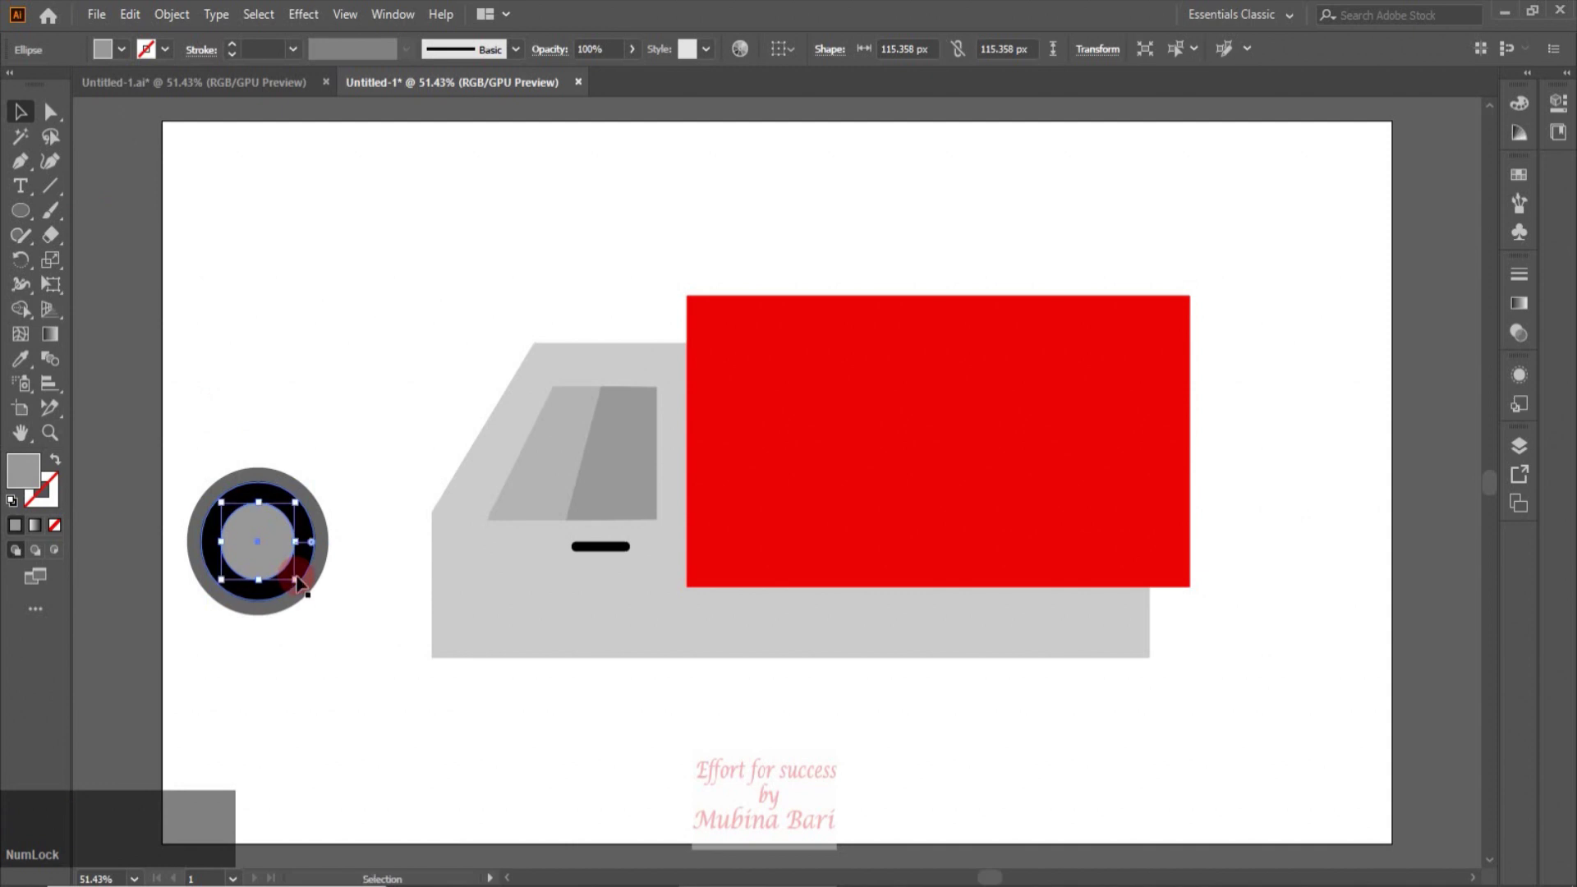
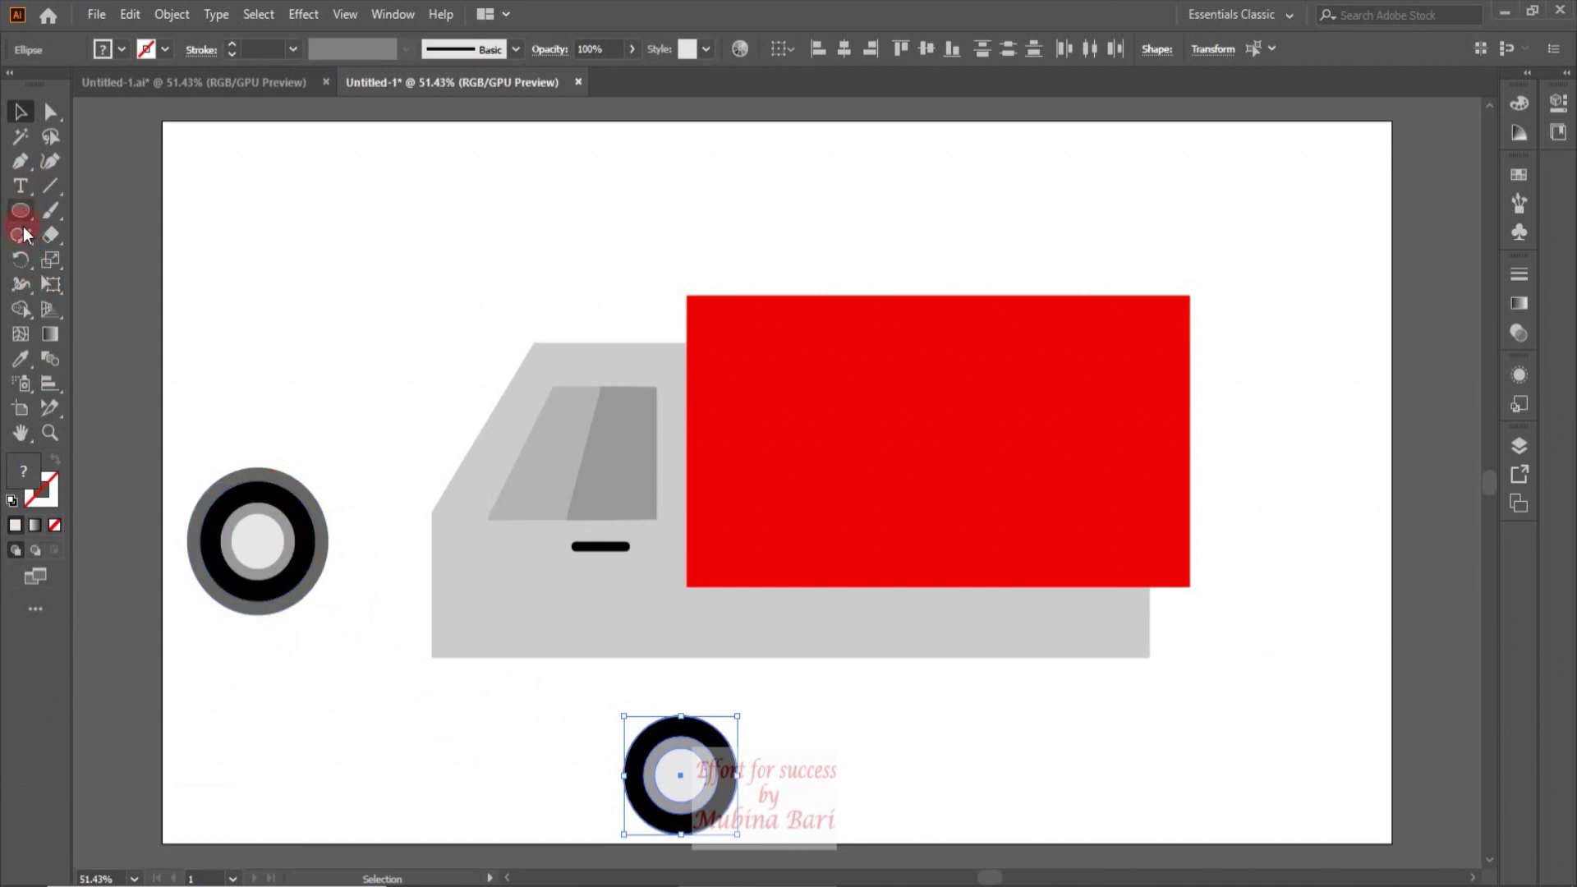
Step: Merge the wheel's upper ring with the Shape Builder into a separate dark grey arch
{"action": "left_click", "coordinate": [42, 232]}
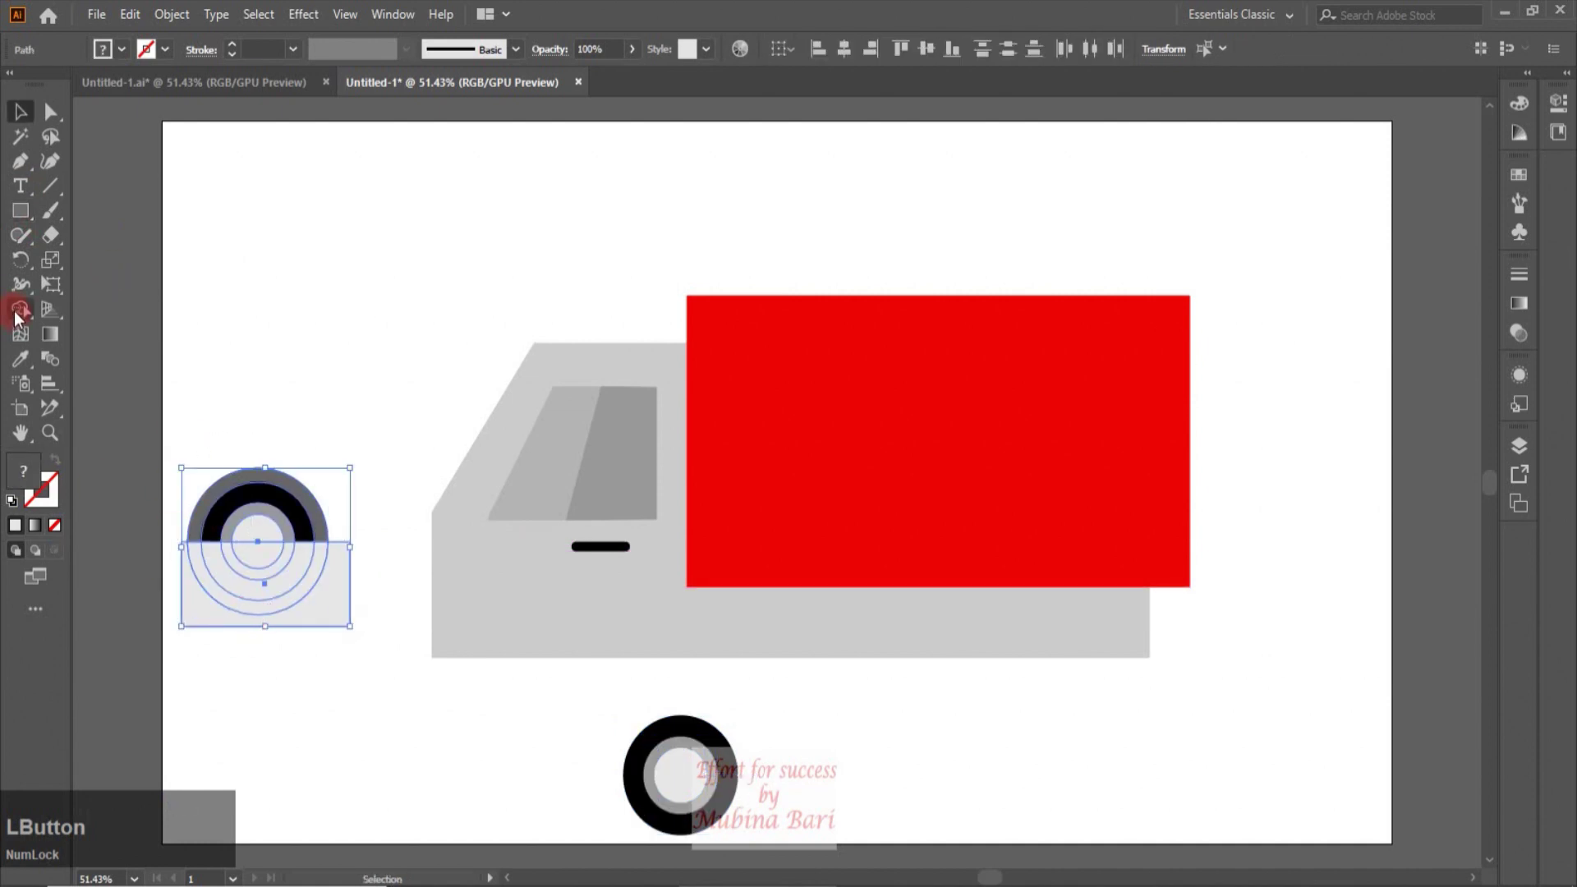
{"action": "left_click", "coordinate": [36, 307]}
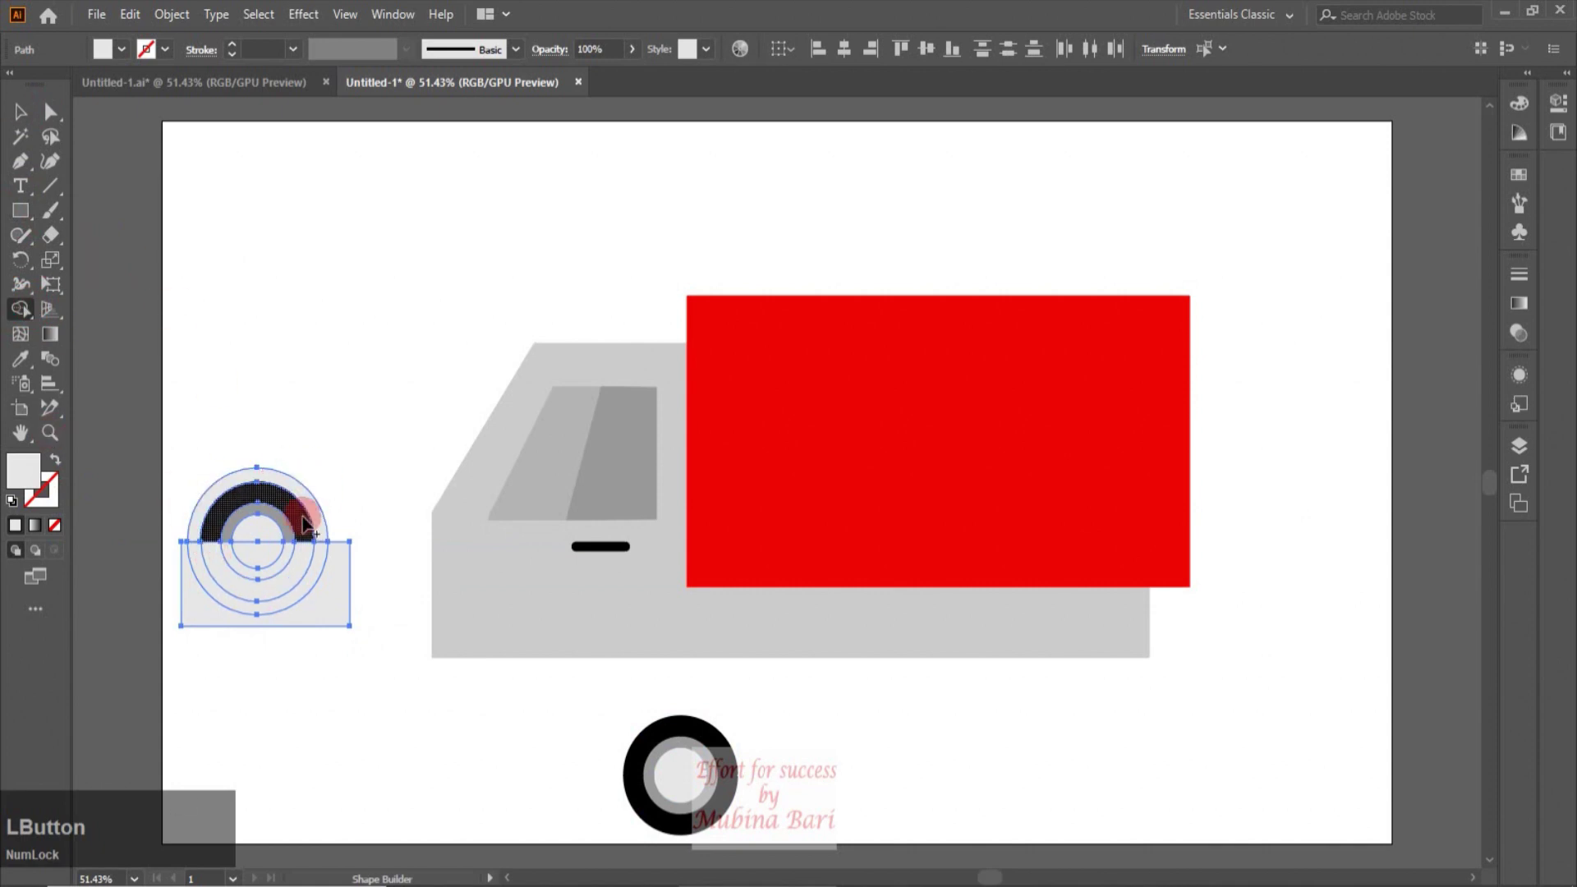
{"action": "left_click", "coordinate": [29, 121]}
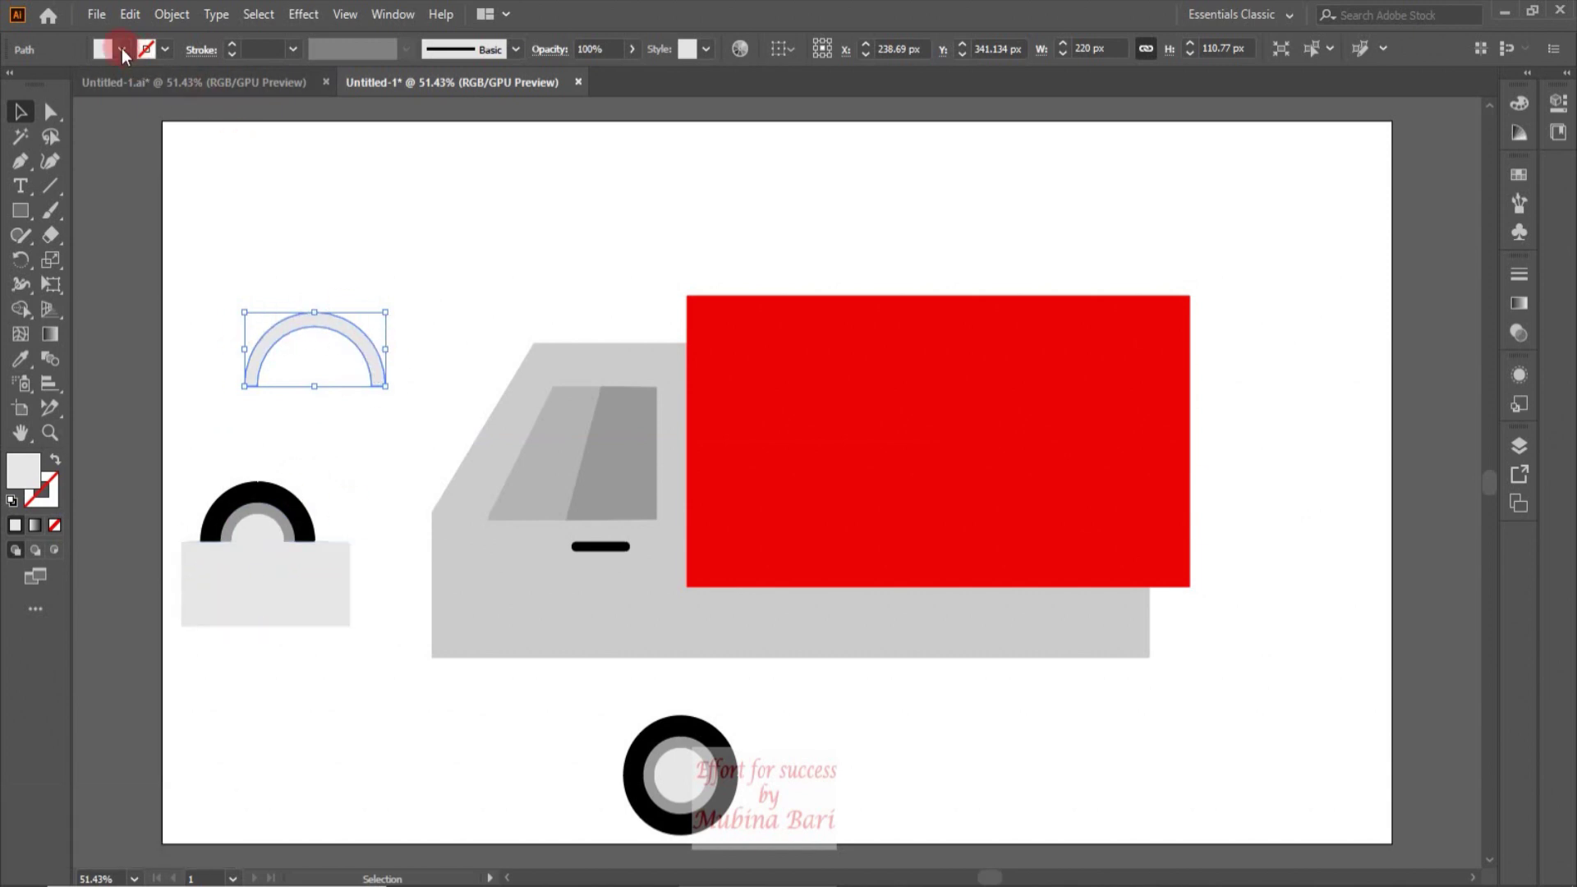
{"action": "left_click", "coordinate": [128, 52]}
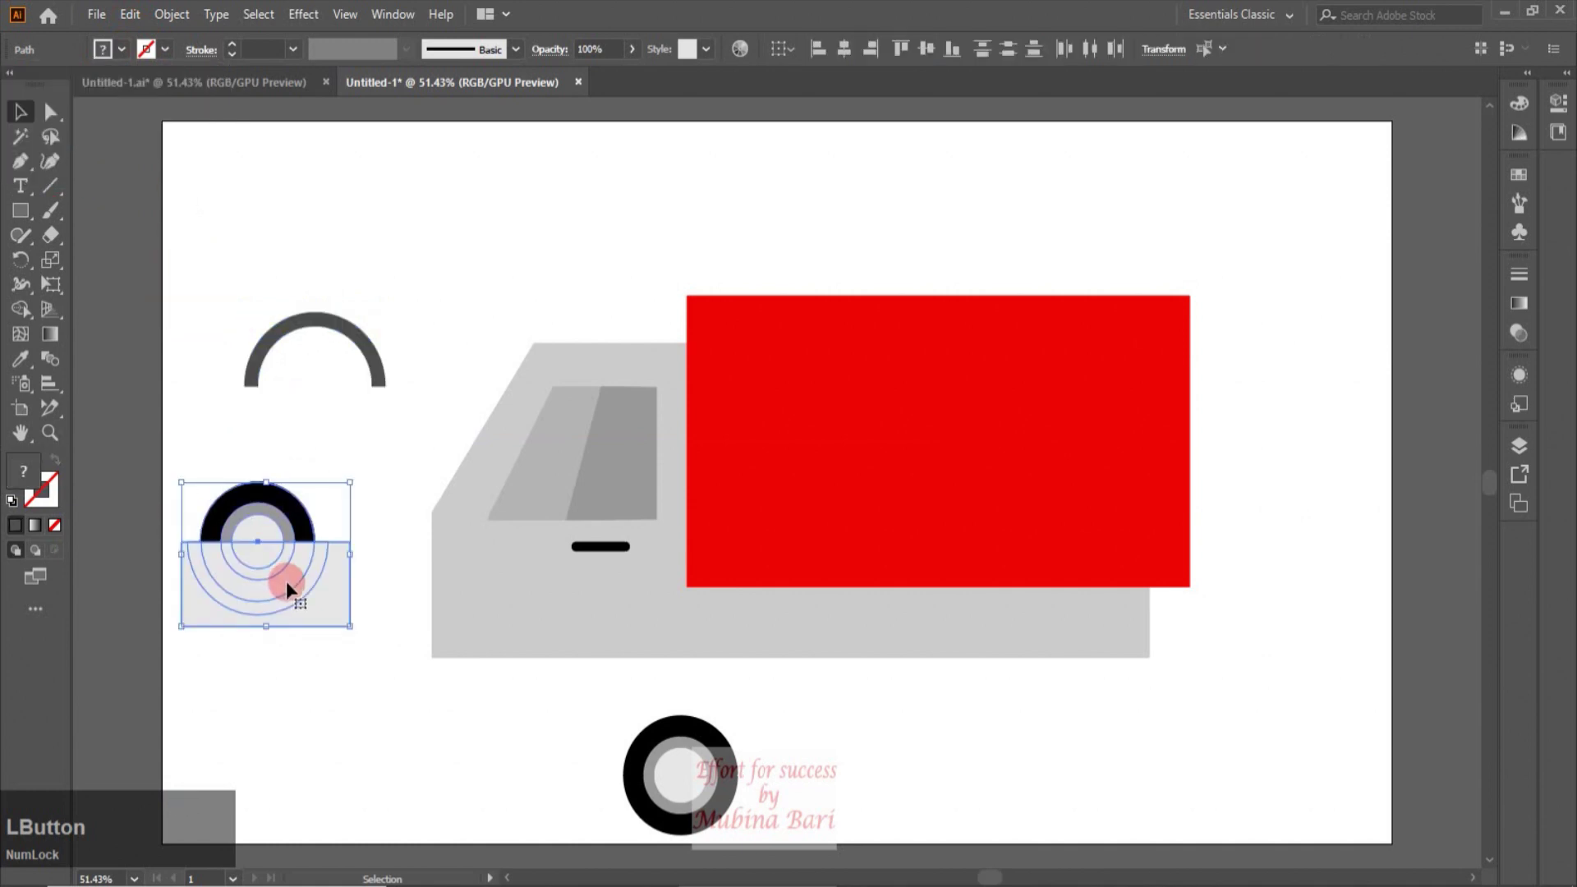
Step: Place the dark grey arch on the truck body's lower front edge and drag a copy rearward
{"action": "key", "text": "Delete"}
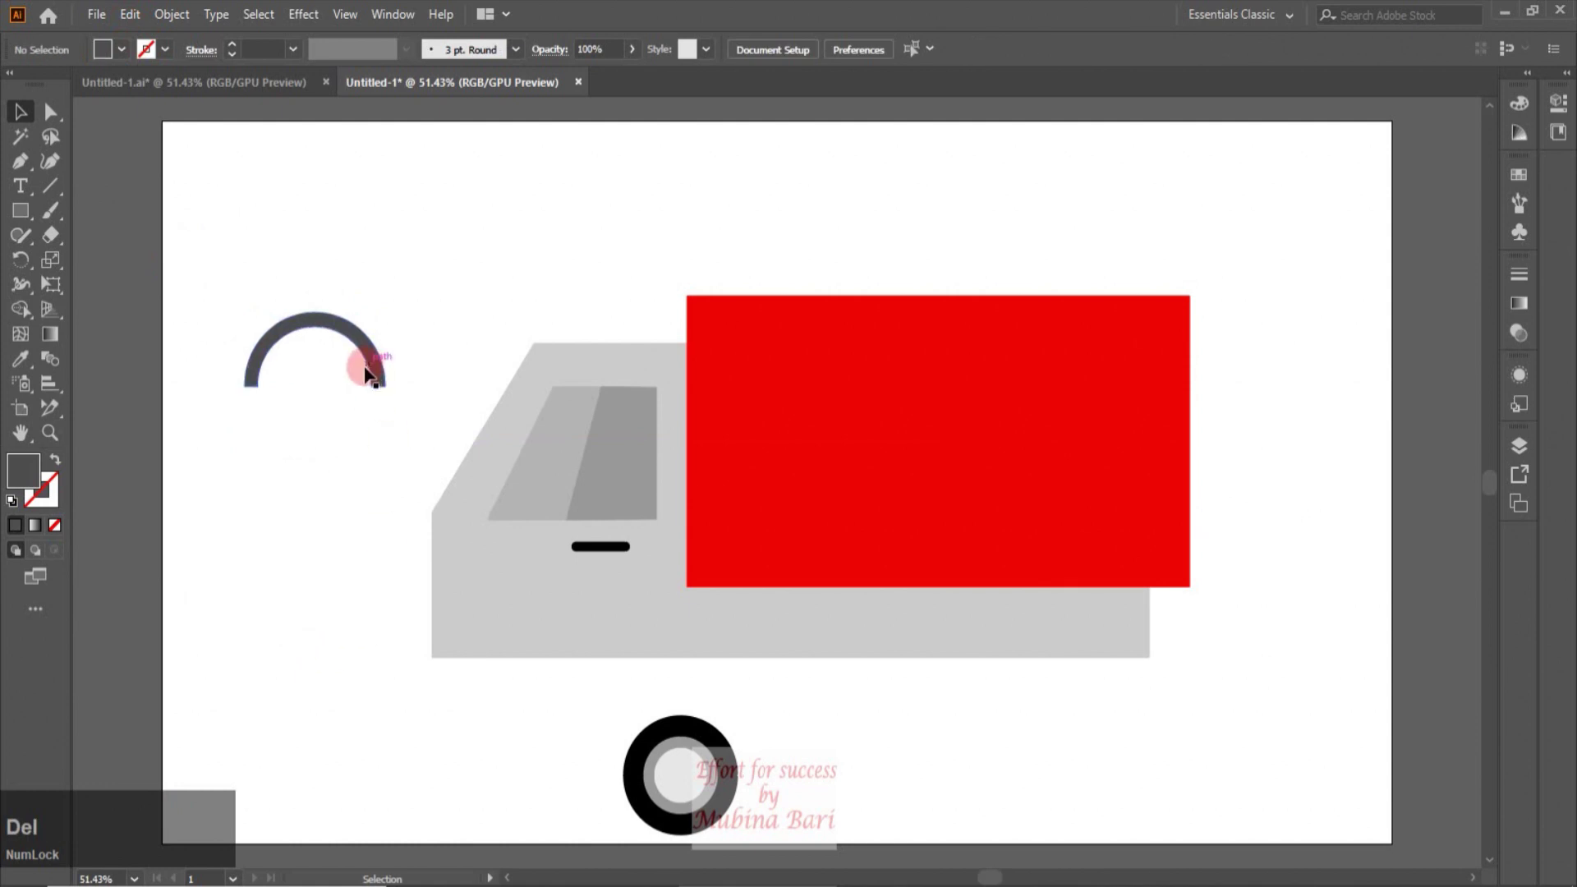
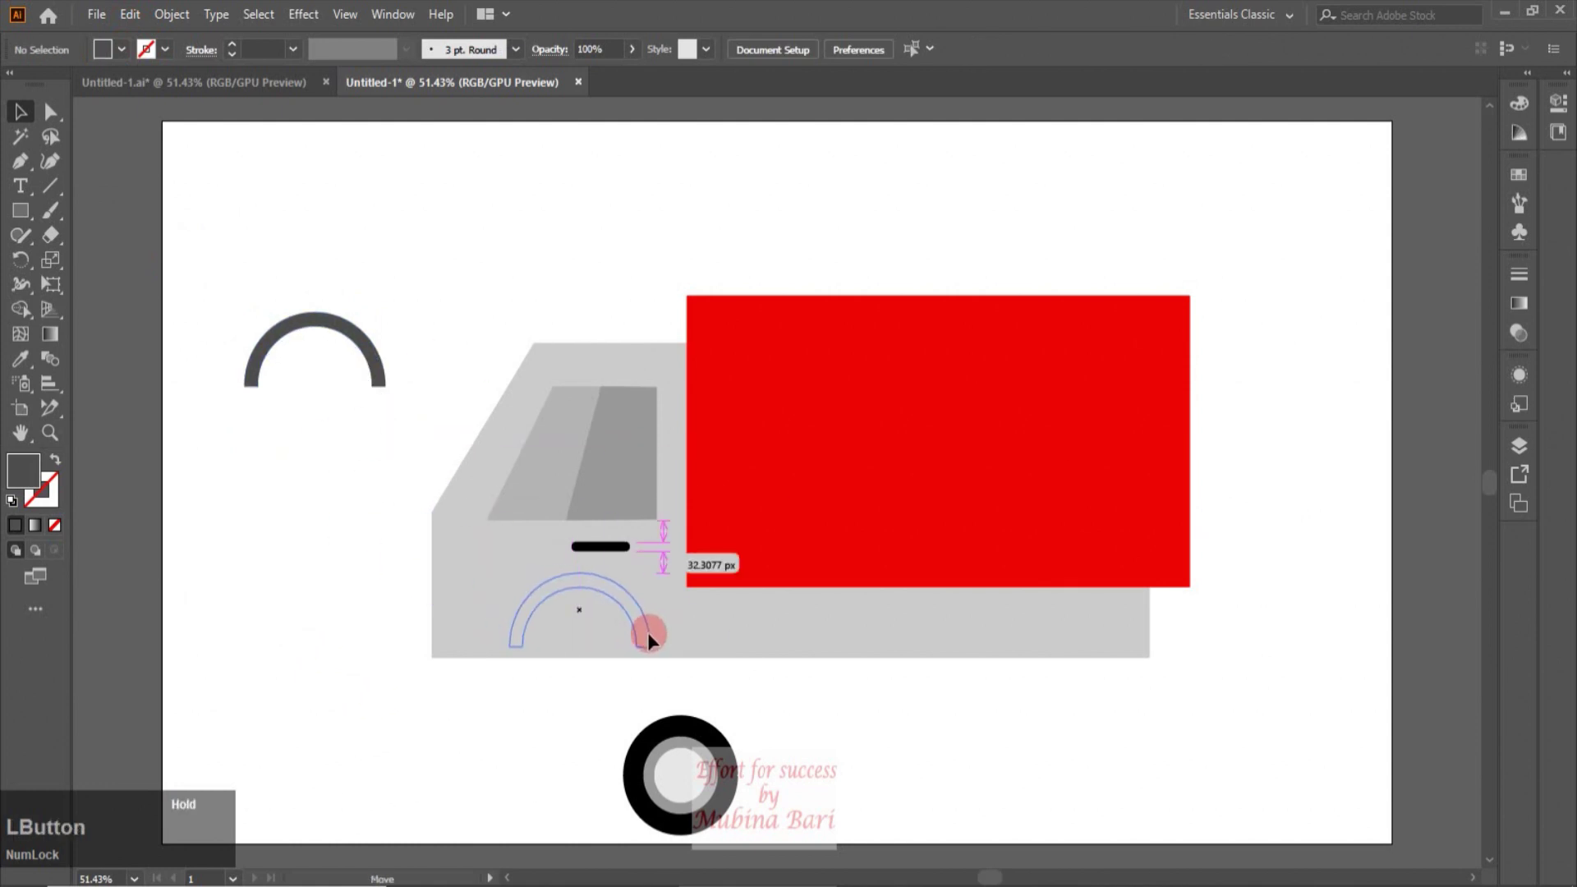
{"action": "left_click", "coordinate": [670, 644]}
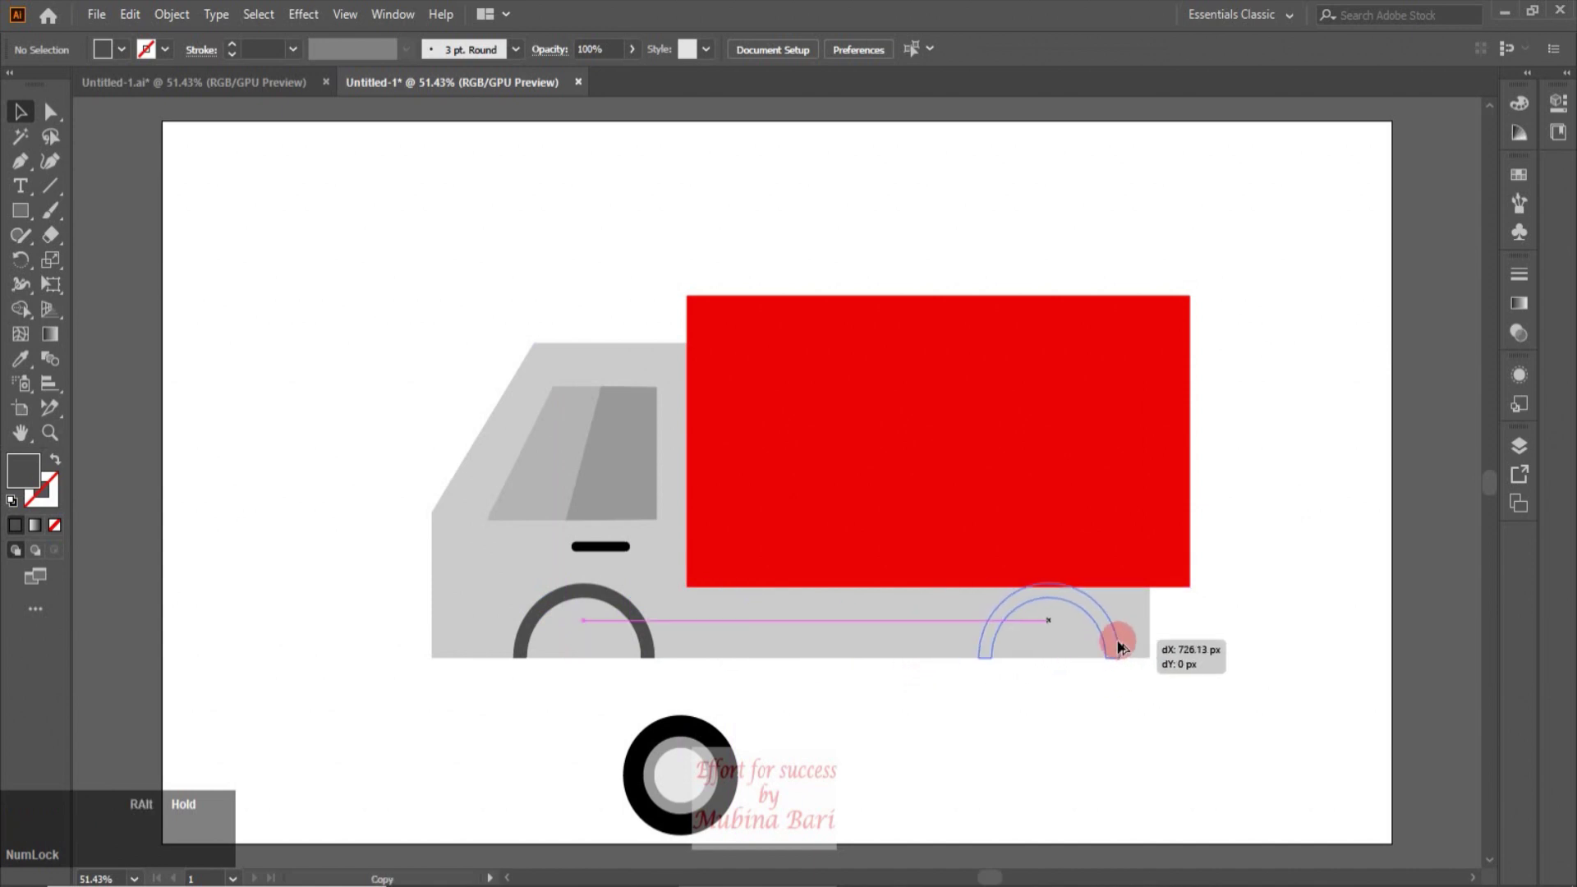
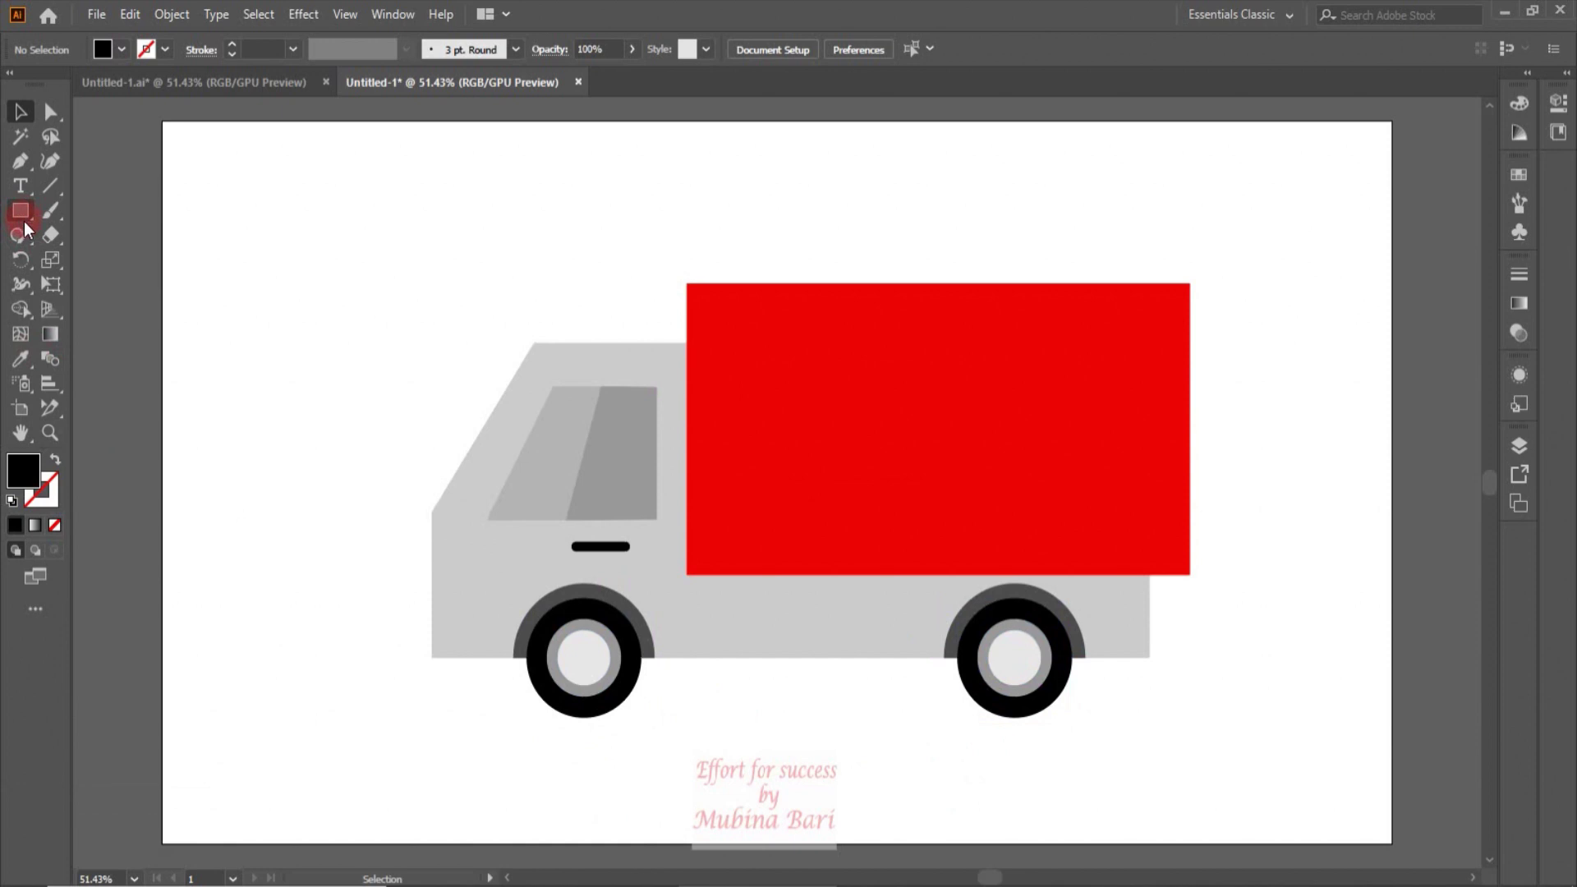
Step: Draw a rounded dark grey bumper at the cab's lower front and merge it with the front arch
{"action": "left_click", "coordinate": [37, 225]}
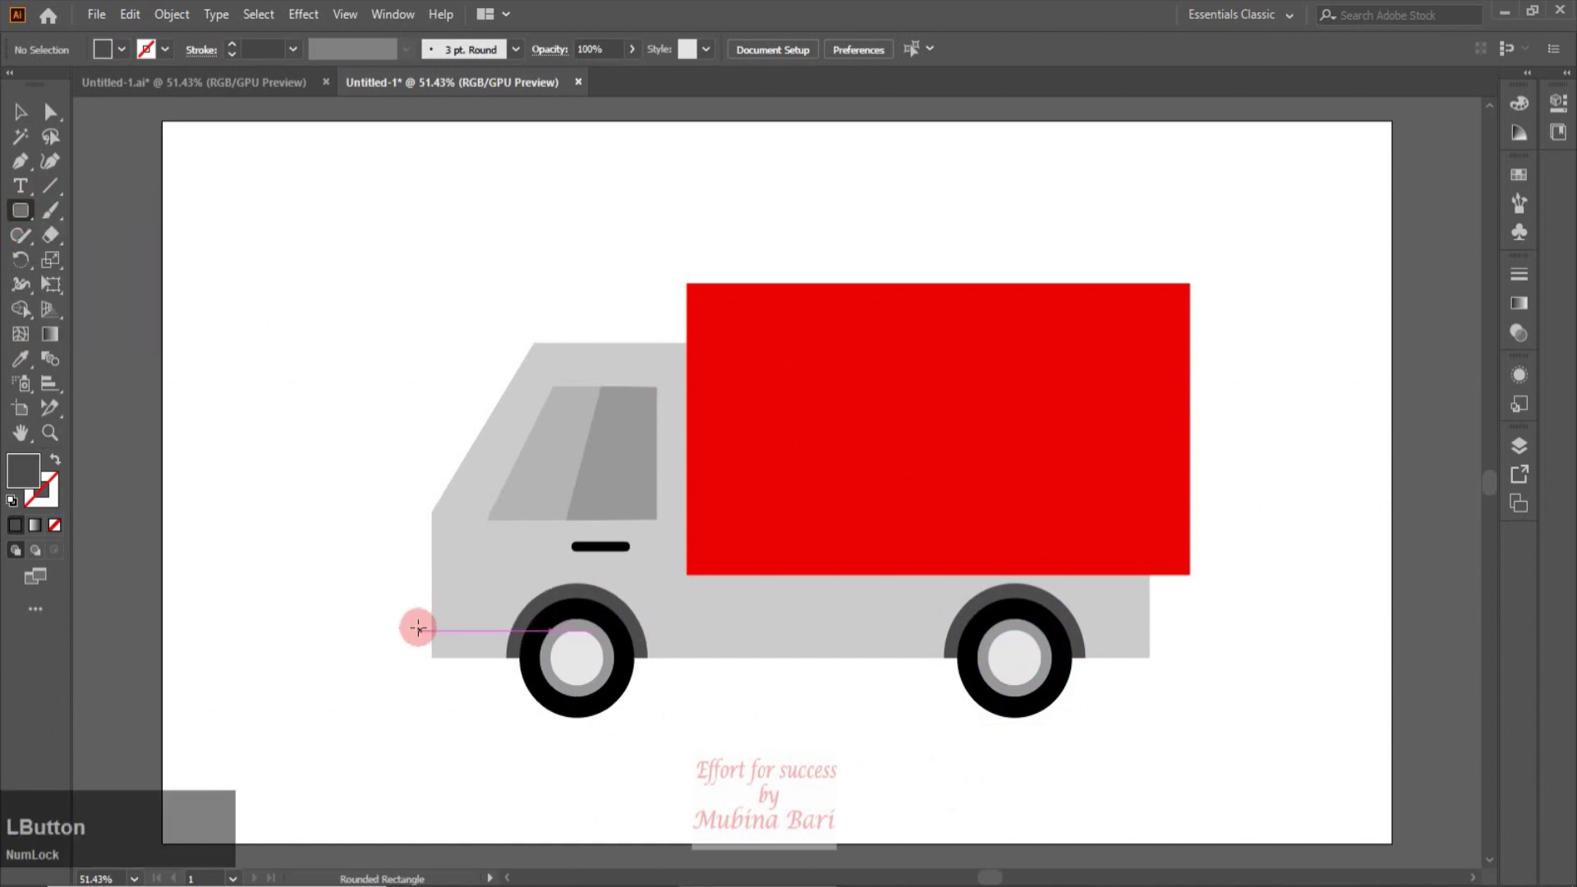
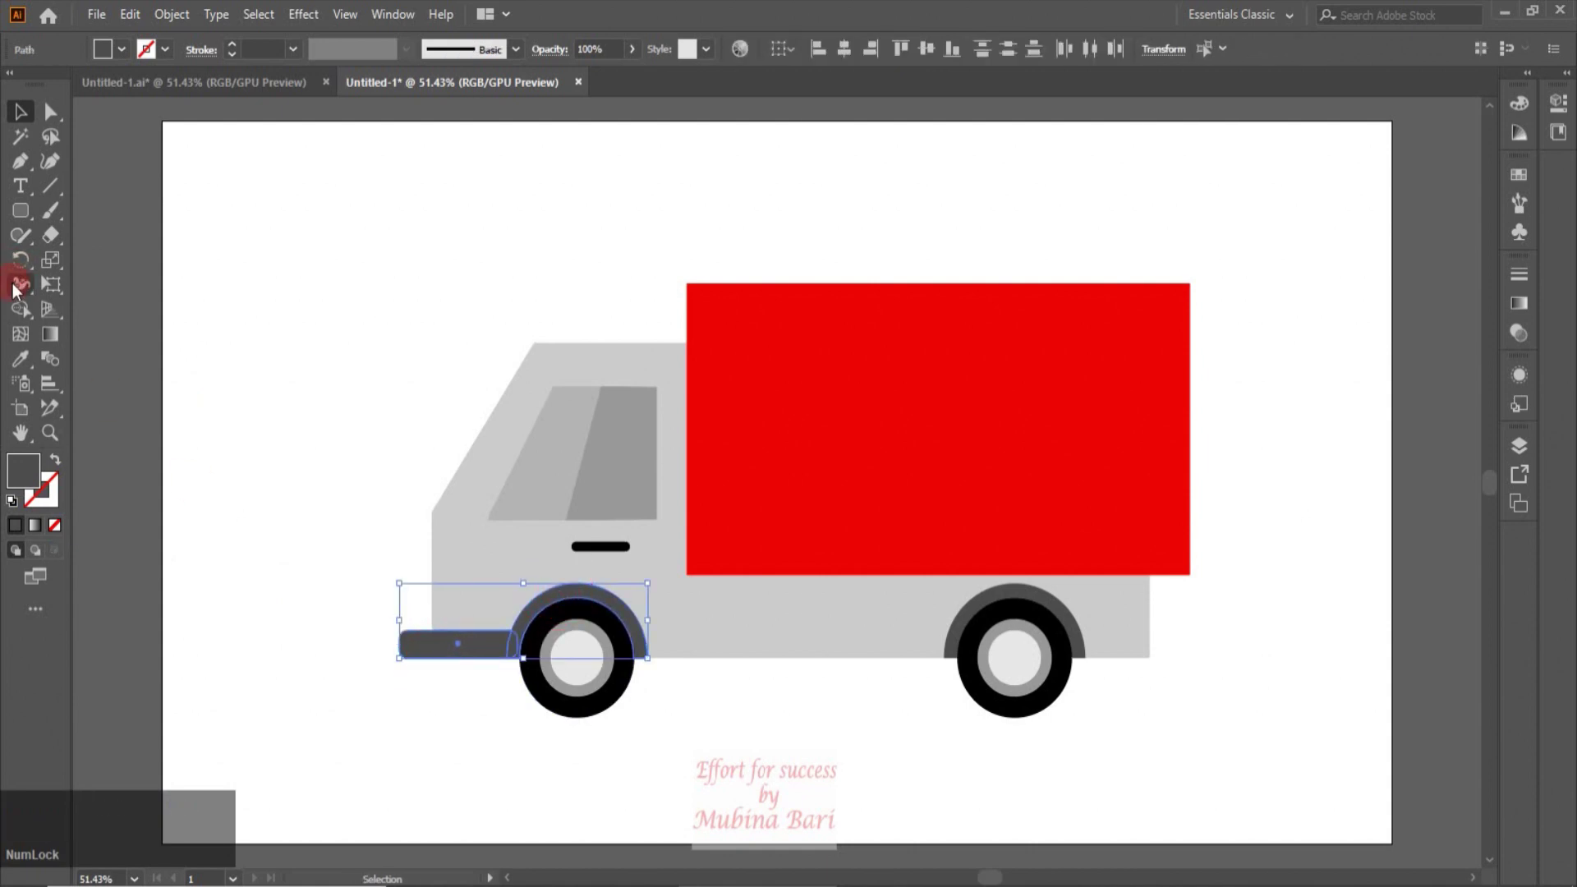
{"action": "left_click", "coordinate": [23, 309]}
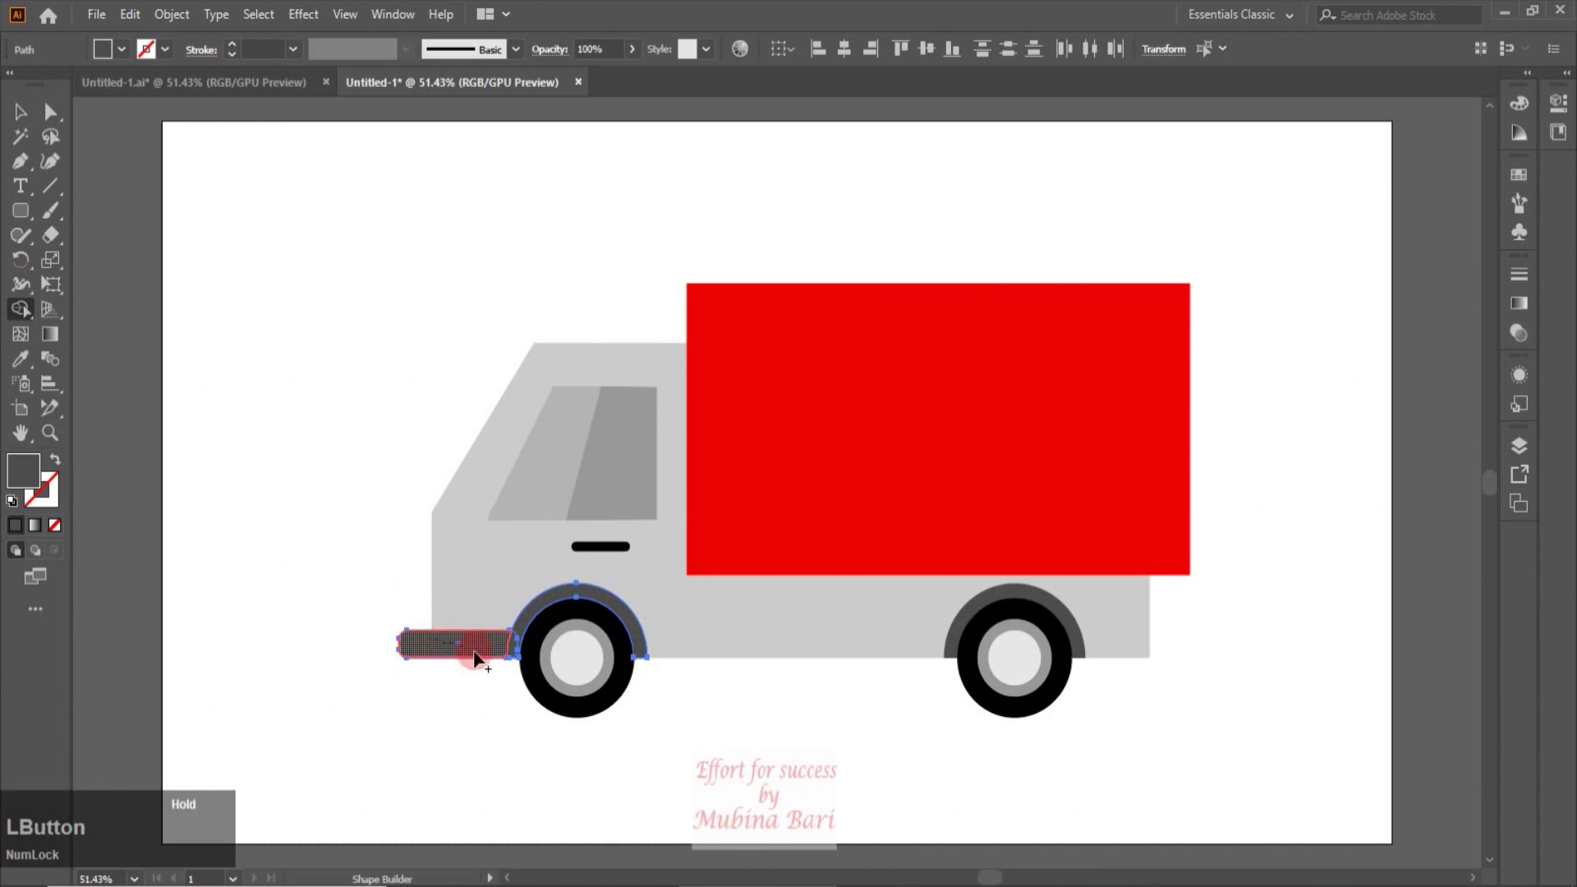
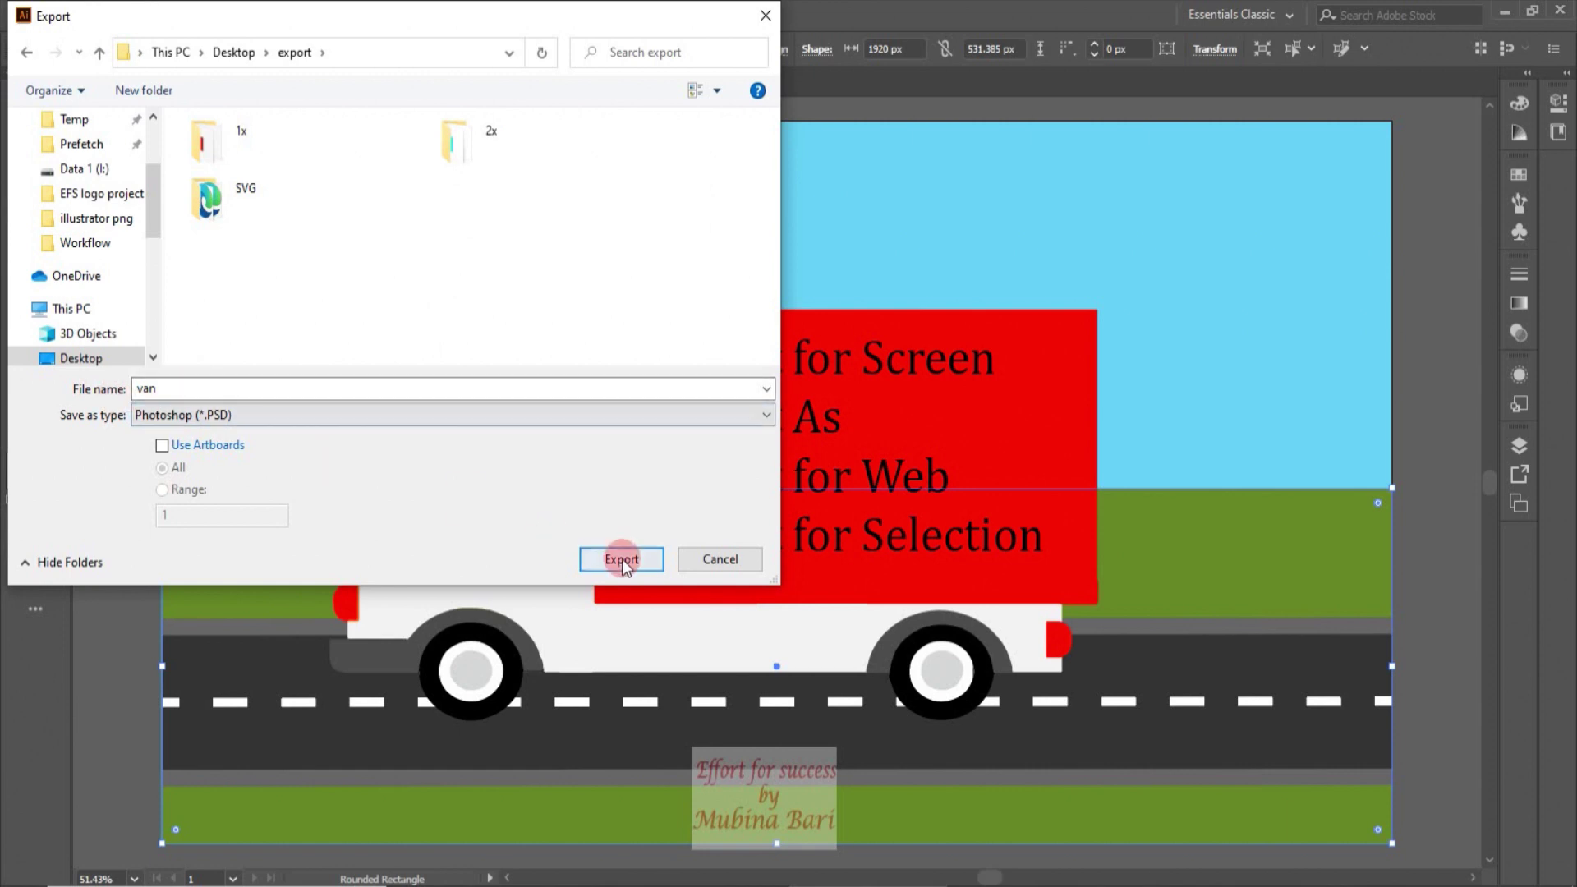
Step: Confirm the layered RGB 150 ppi PSD export and minimize Illustrator to the desktop
{"action": "left_click", "coordinate": [628, 569]}
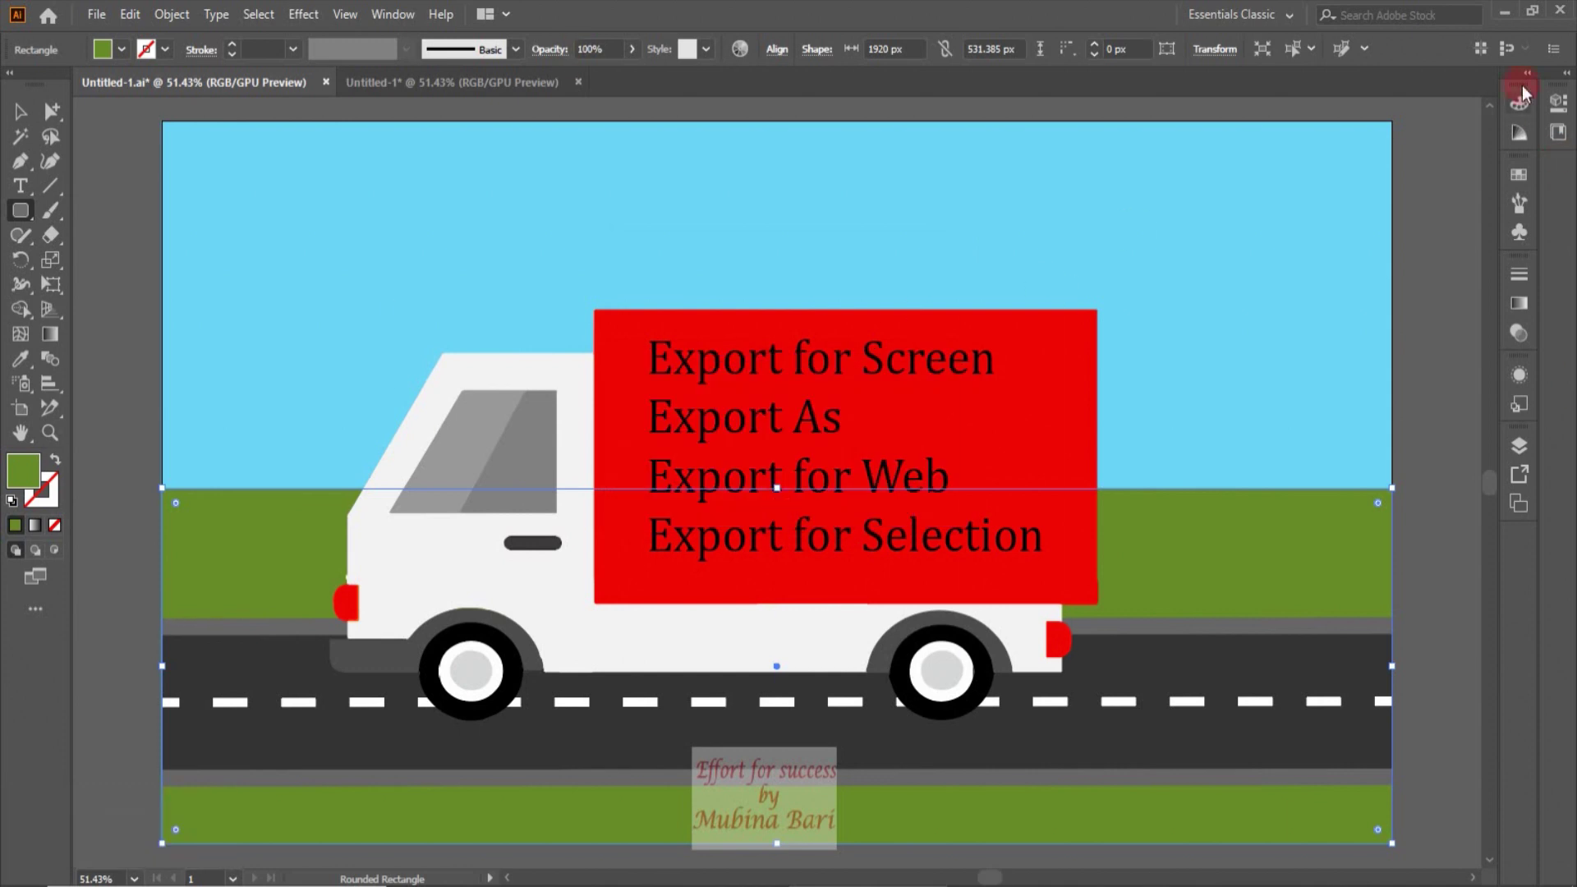
Step: Open van.psd from the export folder in Photoshop, check its layers, and minimize Photoshop
{"action": "left_click", "coordinate": [1506, 19]}
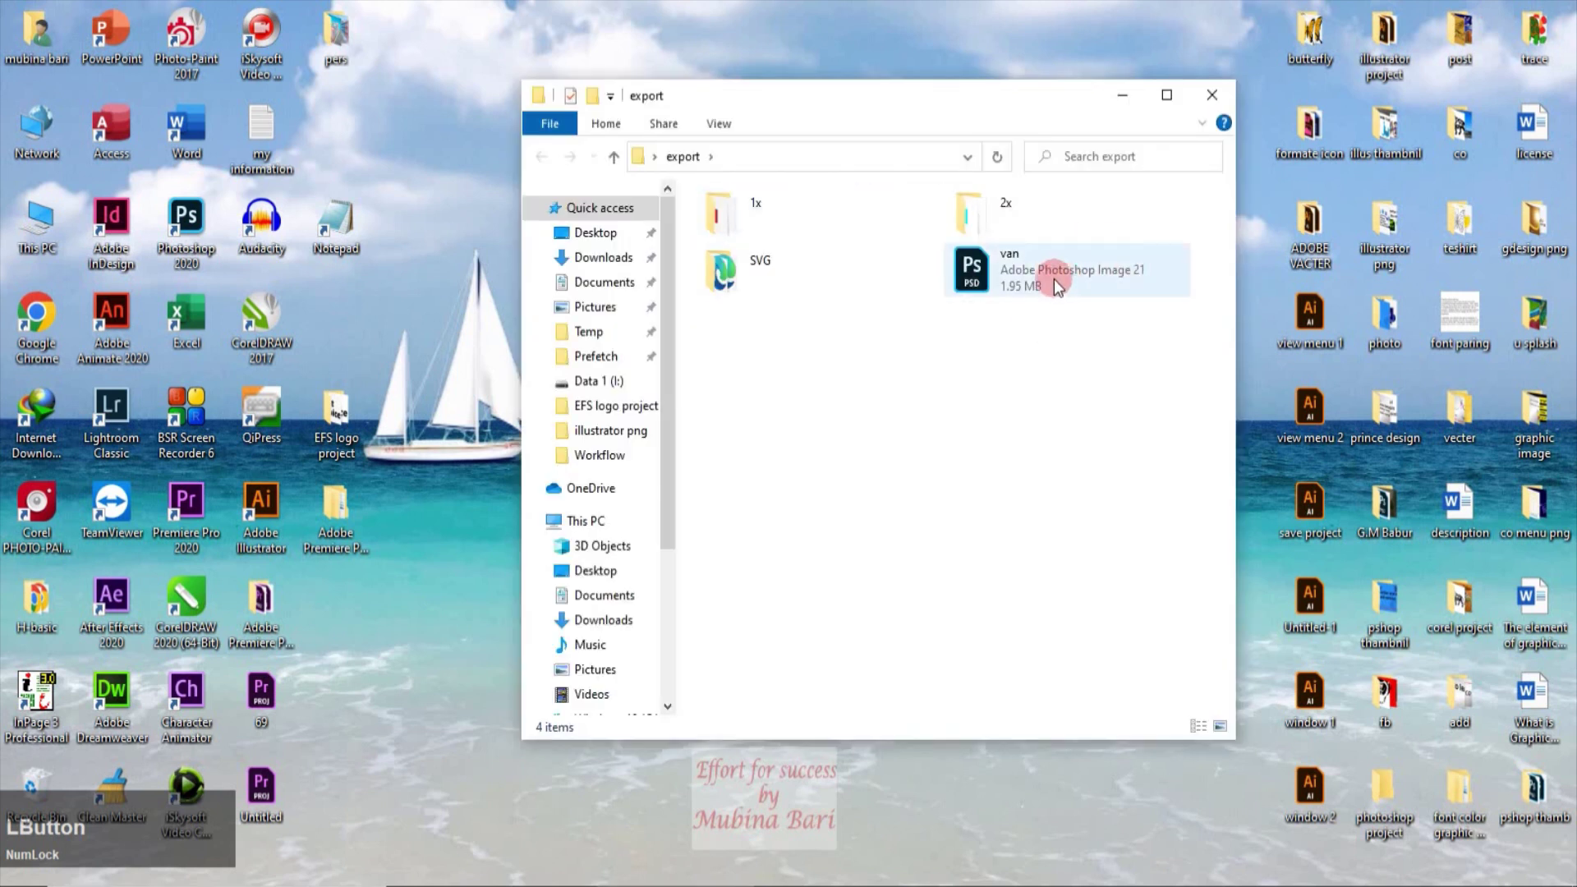
{"action": "left_click", "coordinate": [1033, 287]}
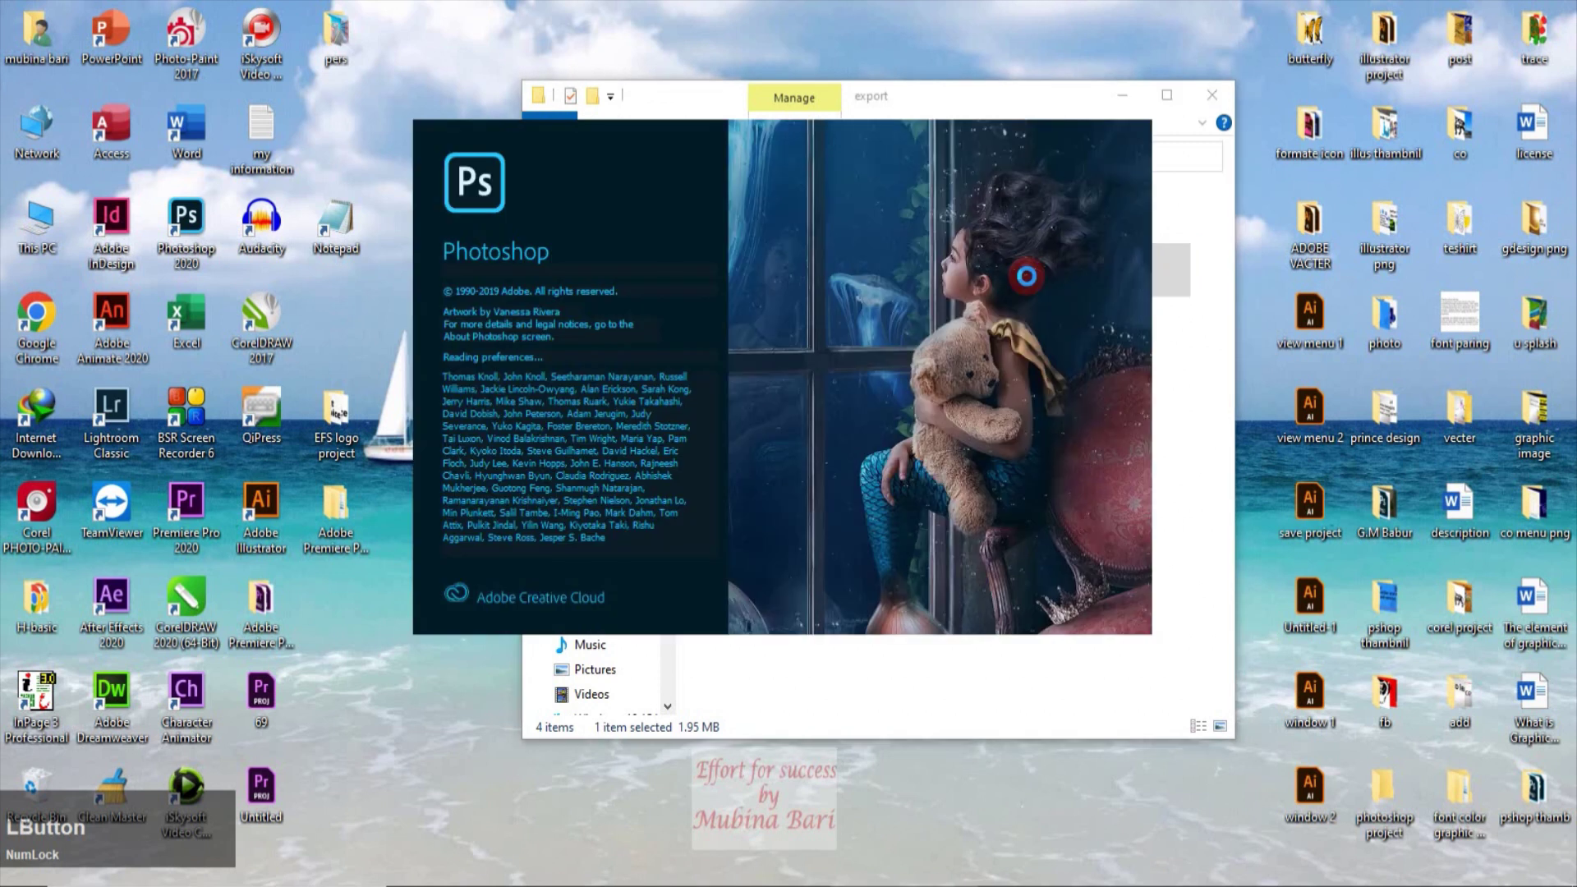
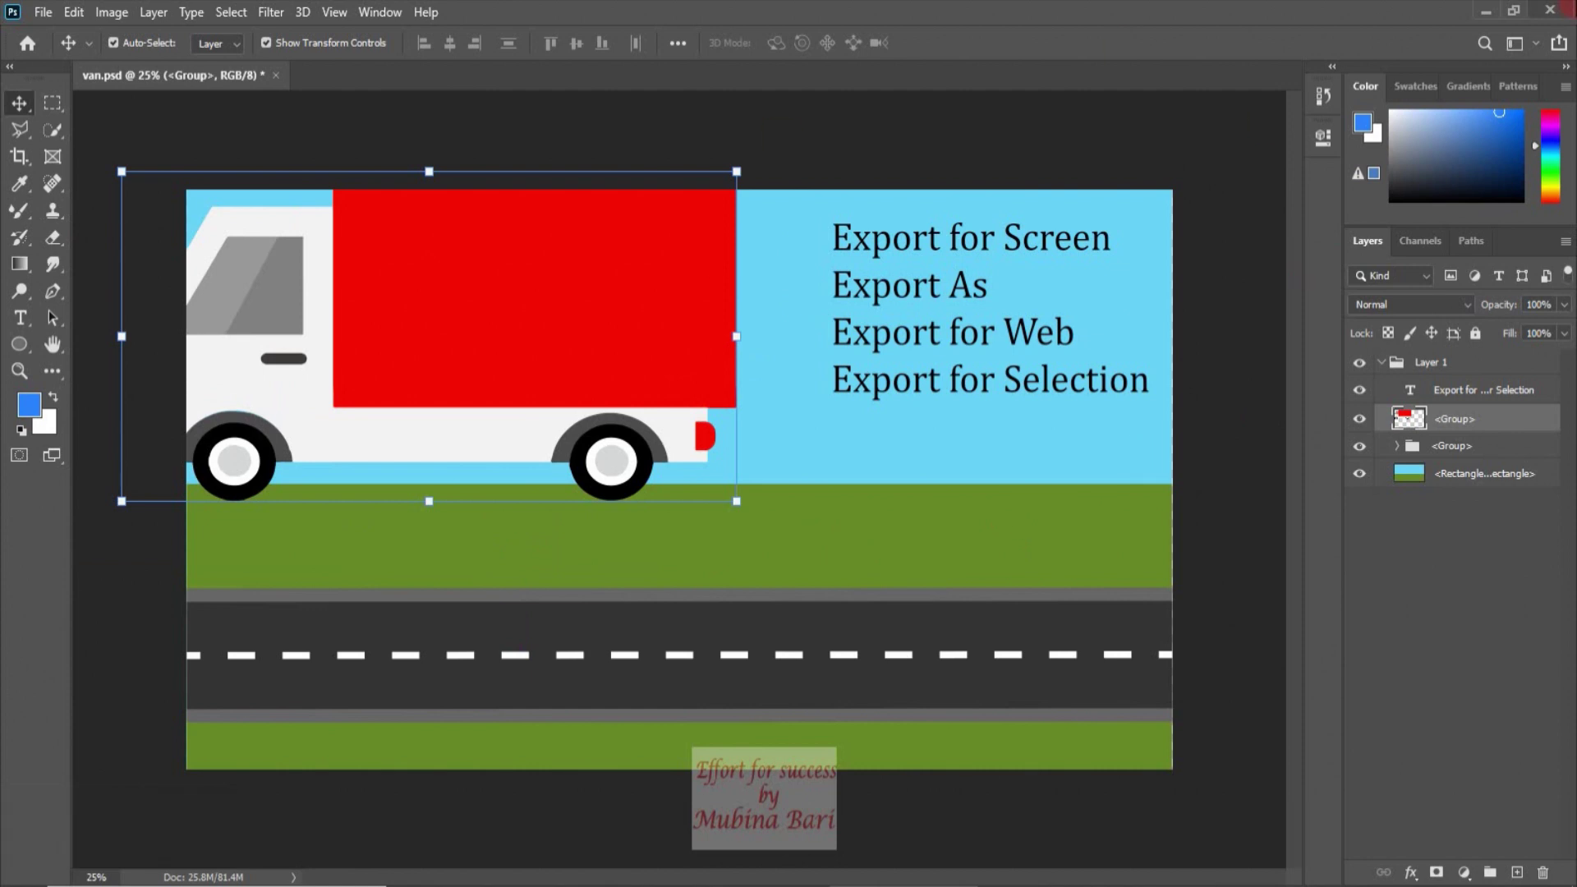
{"action": "left_click", "coordinate": [1560, 18]}
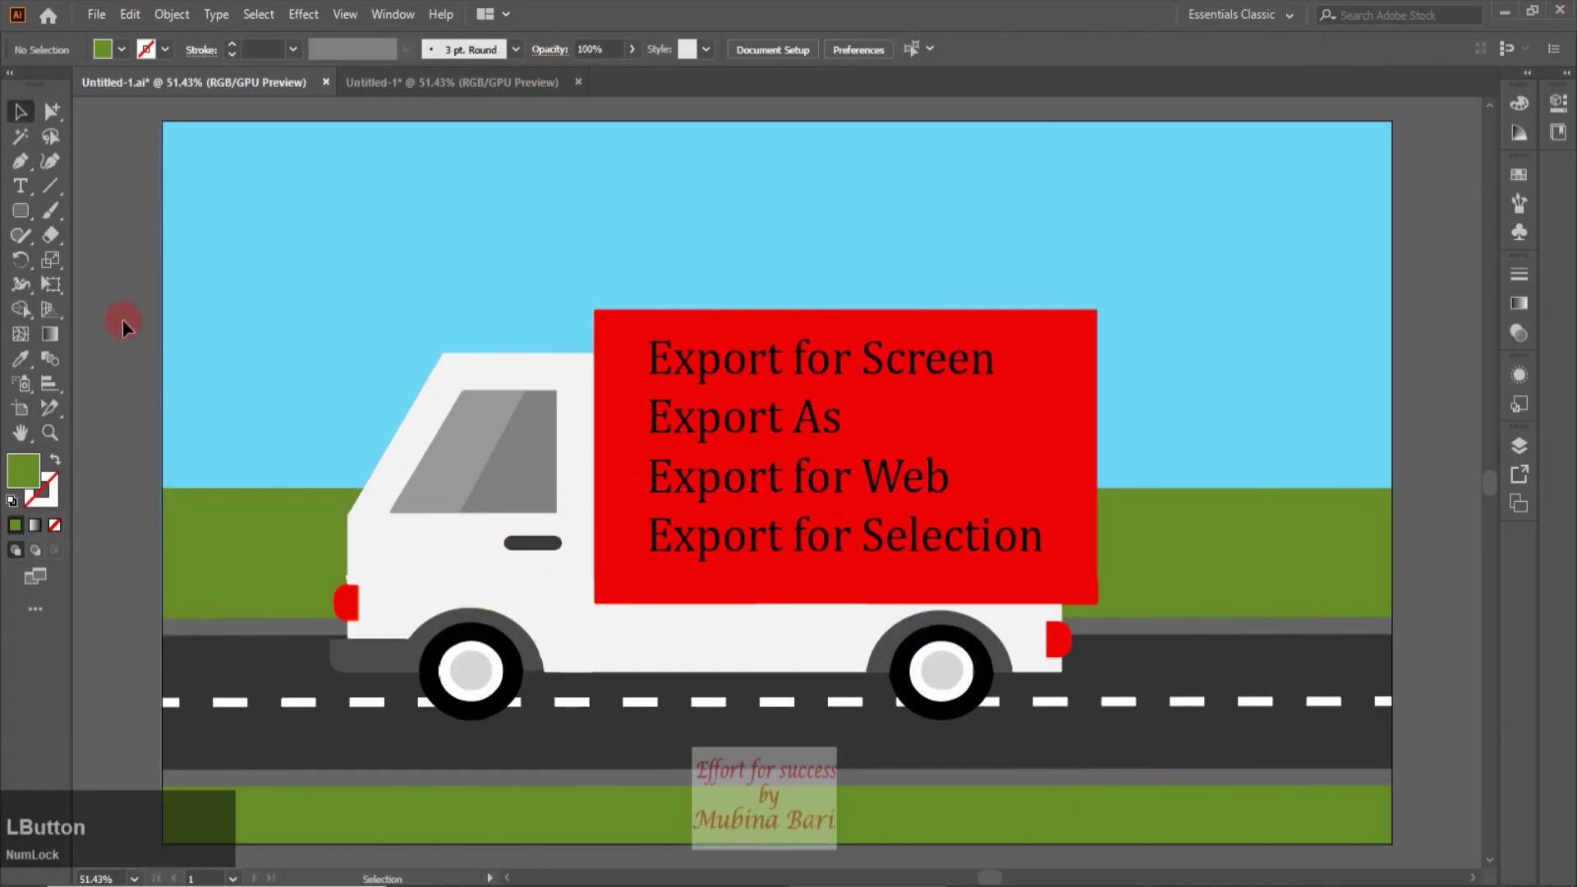
Step: Restore Illustrator and switch to the Untitled-1* grey truck document
{"action": "left_click", "coordinate": [449, 87]}
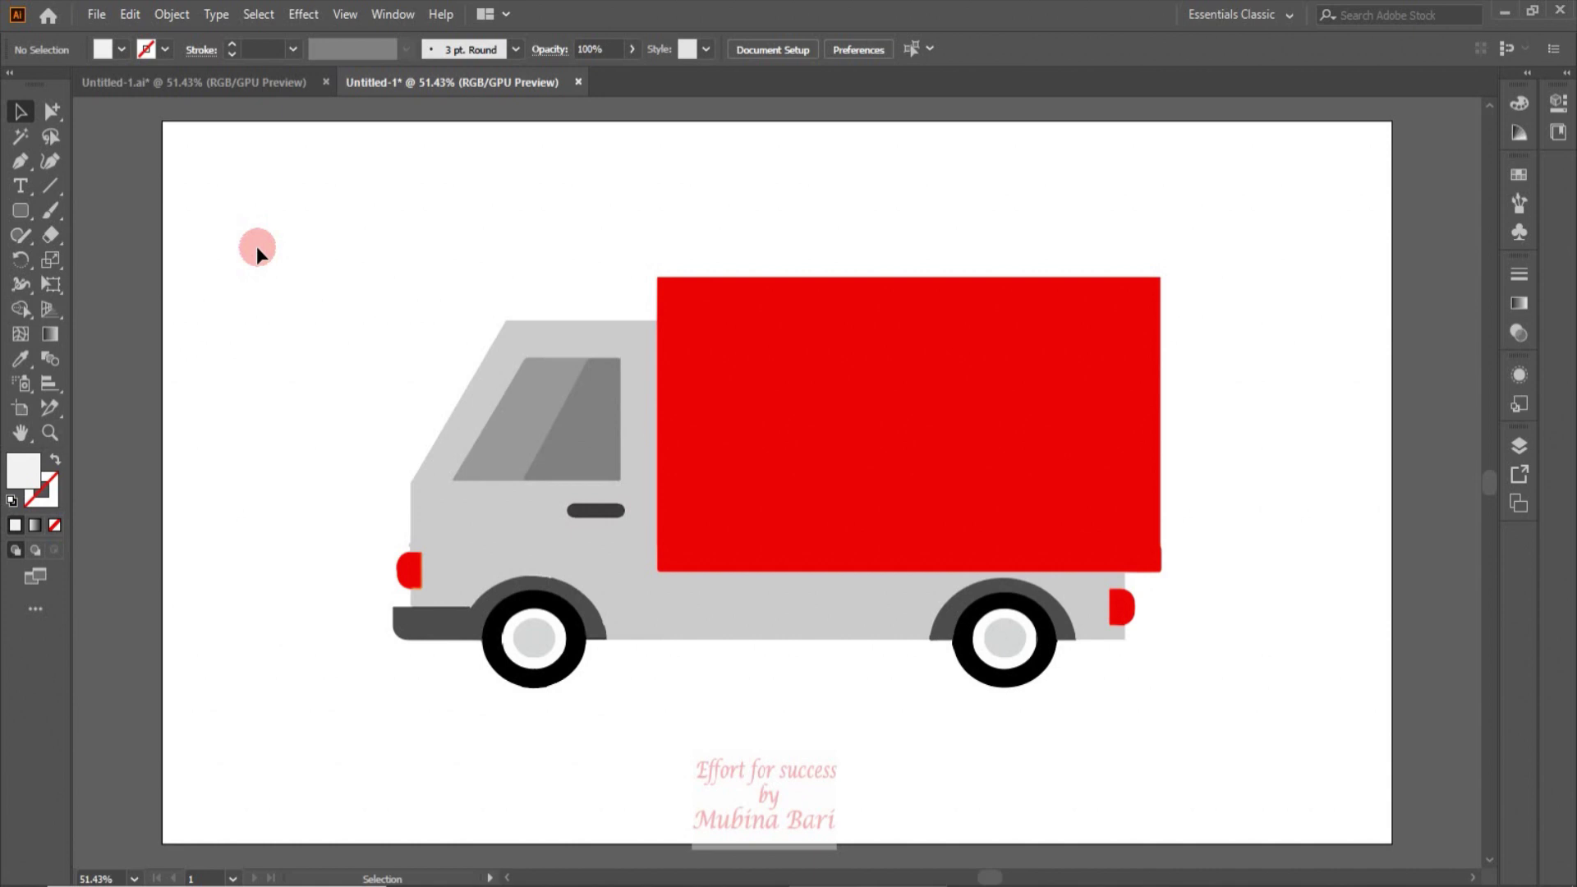
Step: Export the truck drawing as a JPEG named 'van' into the Desktop export folder
{"action": "left_click", "coordinate": [95, 24]}
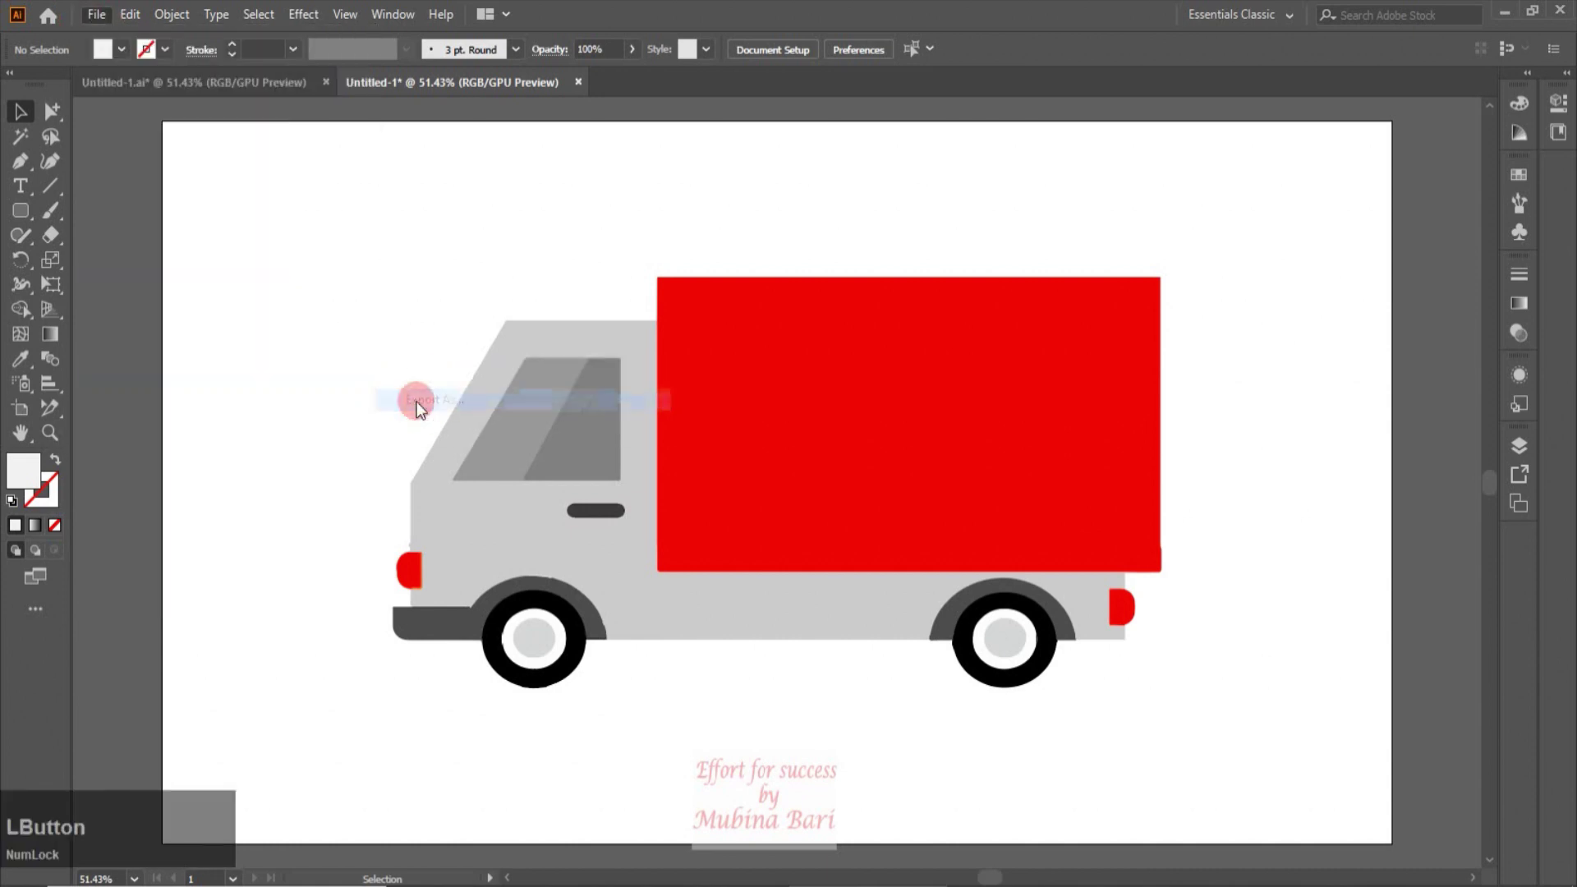
{"action": "left_click", "coordinate": [767, 421]}
{"action": "type", "text": "van"}
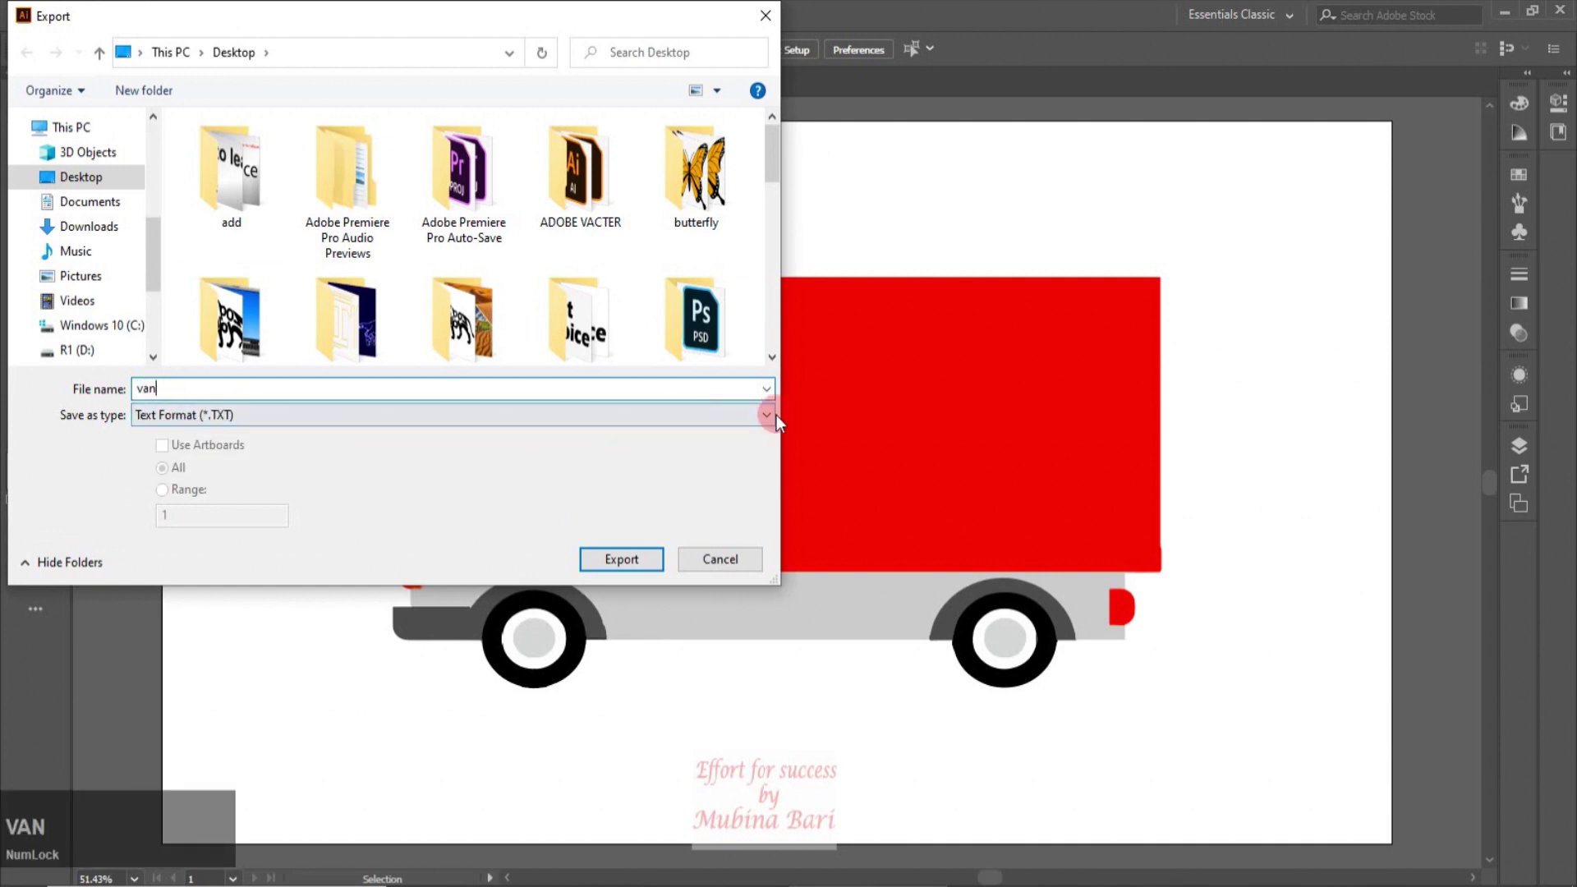
{"action": "left_click", "coordinate": [781, 426]}
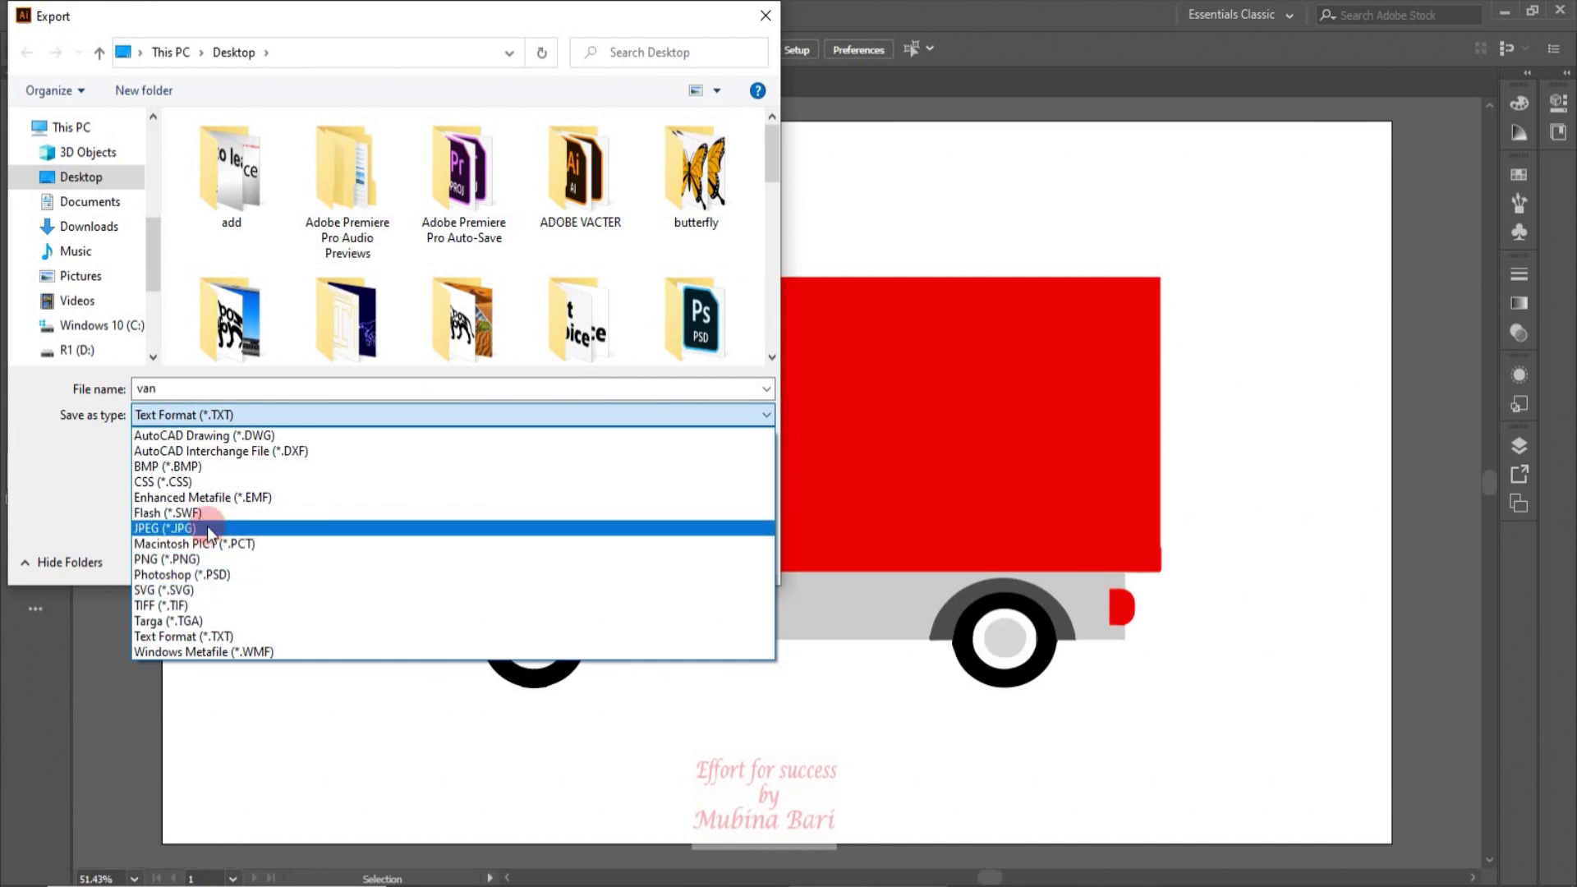
{"action": "left_click", "coordinate": [218, 535]}
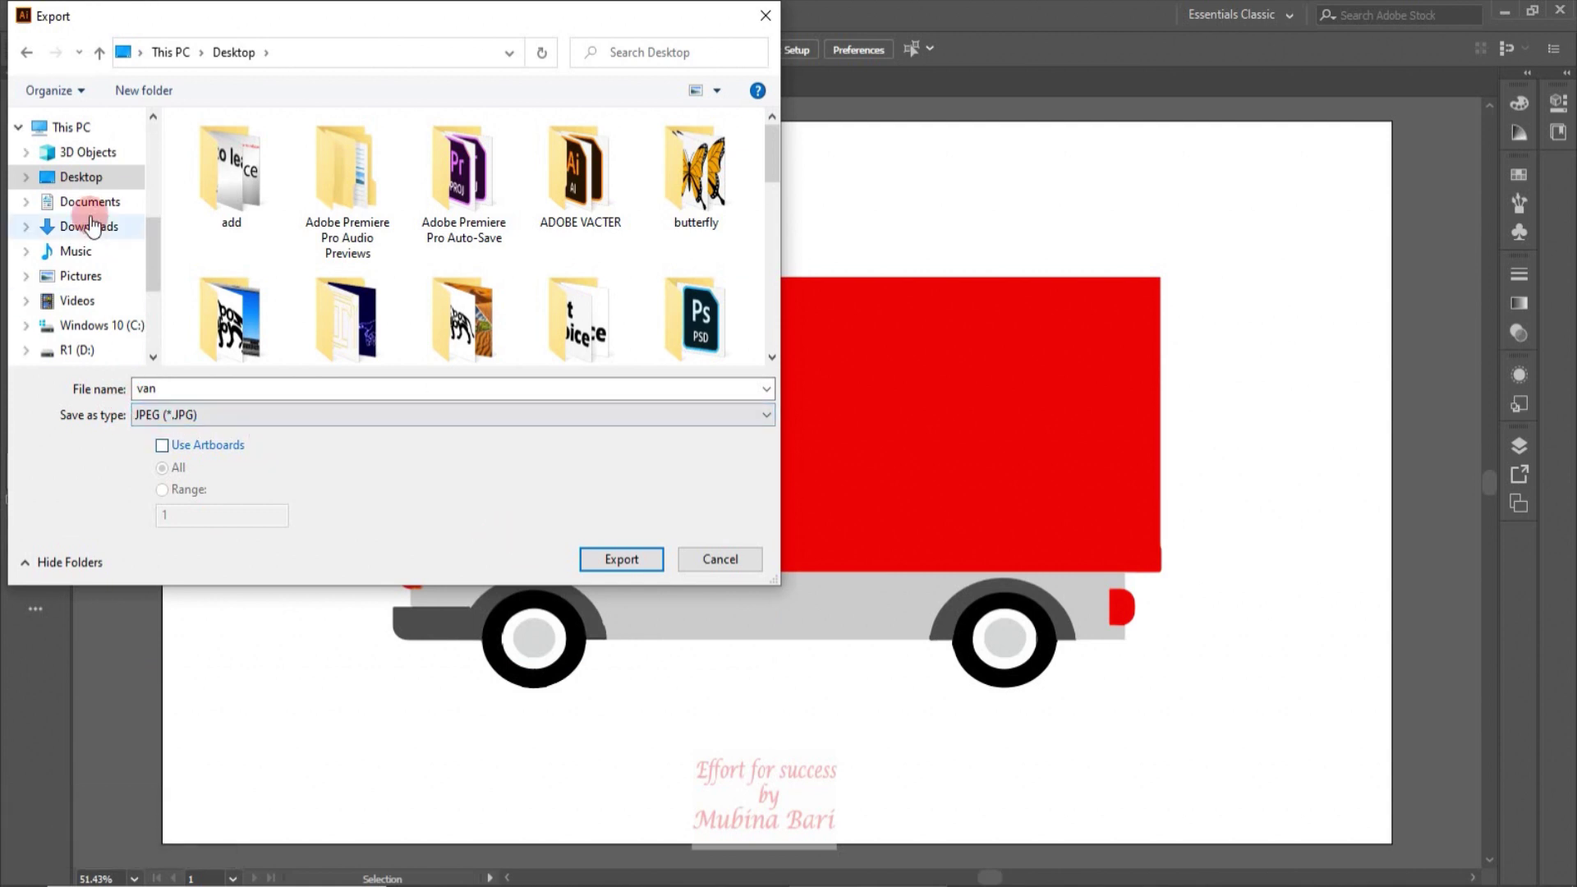
{"action": "left_click", "coordinate": [785, 172]}
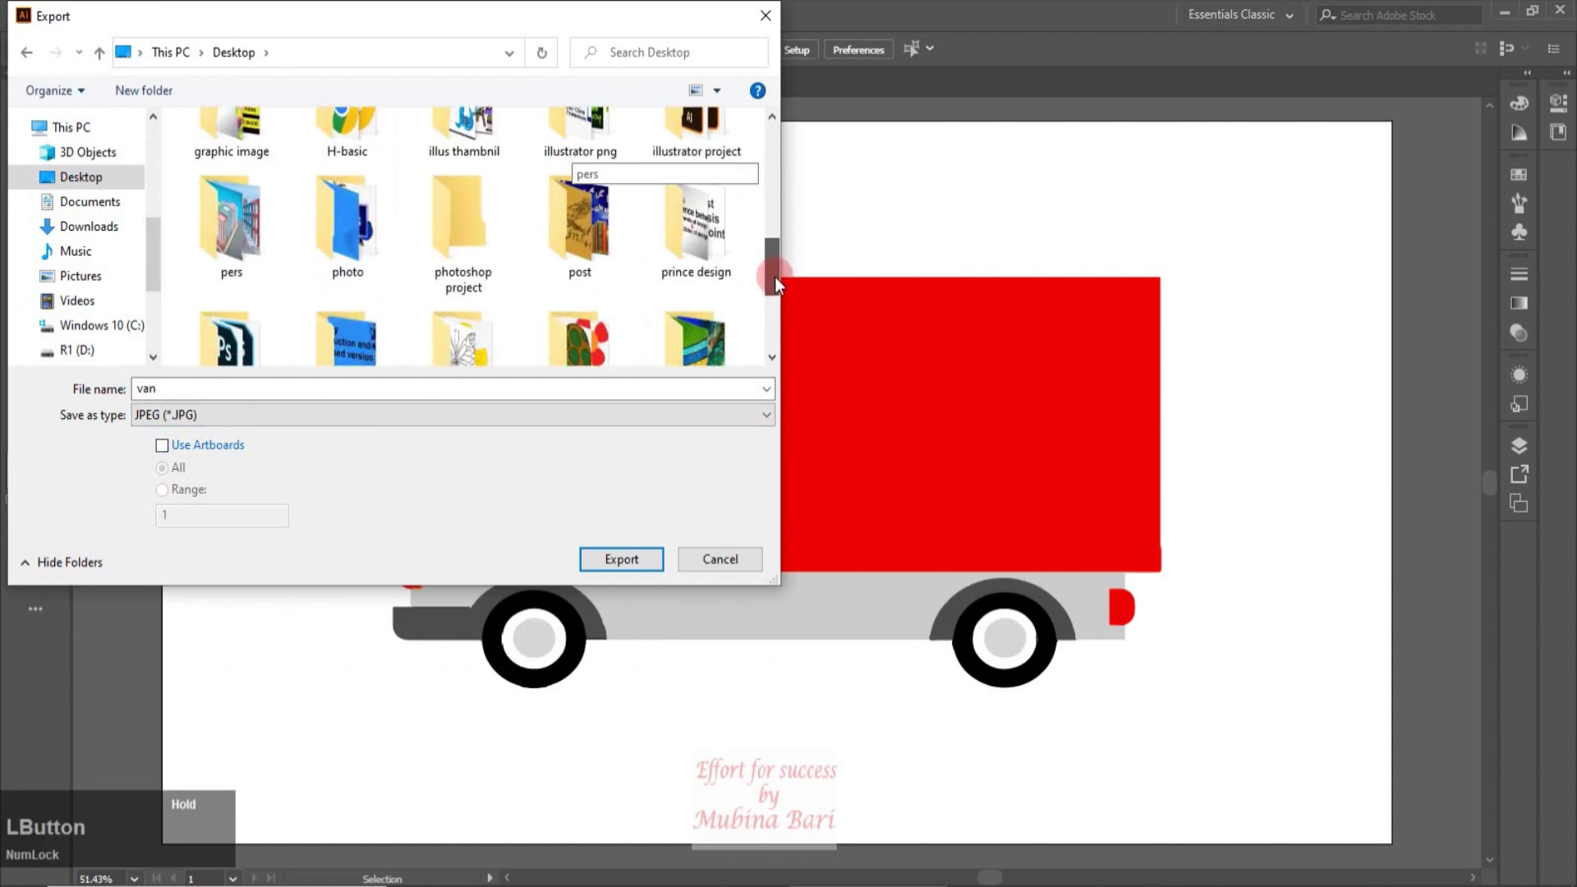